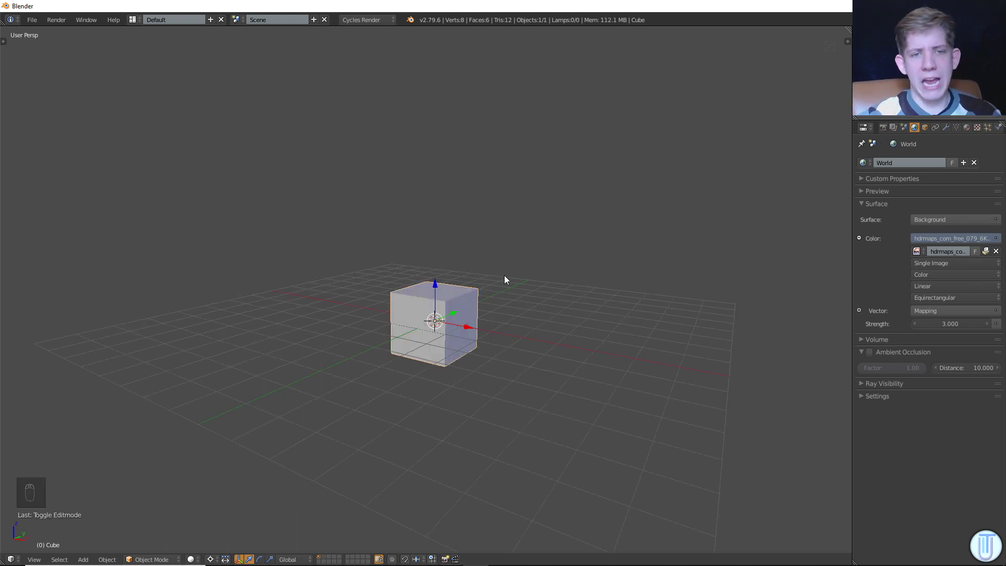
Delete the cube's top face and add a cylinder mesh matching the cube's width.
key("Tab")
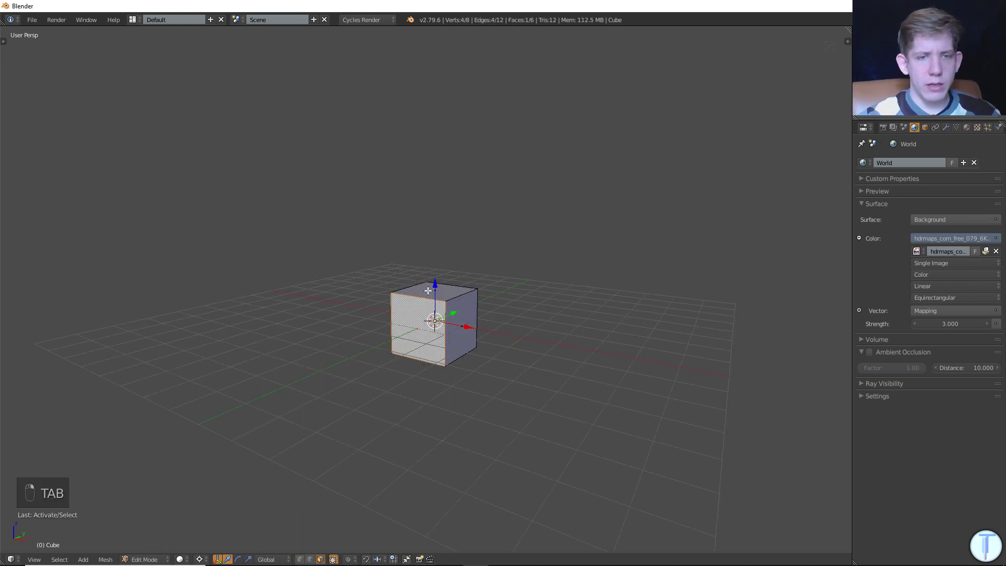
key("x")
key("shift+a")
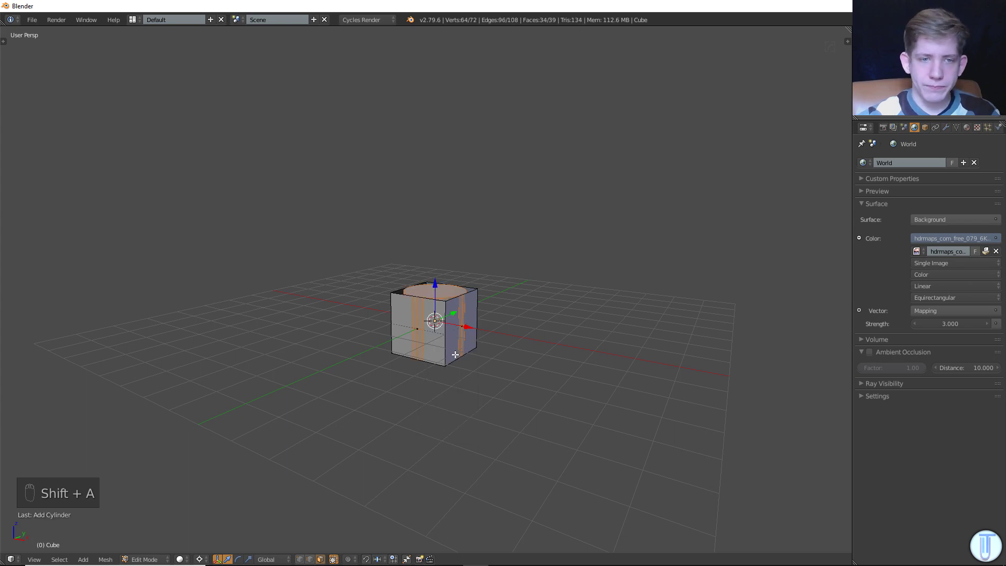
key("t")
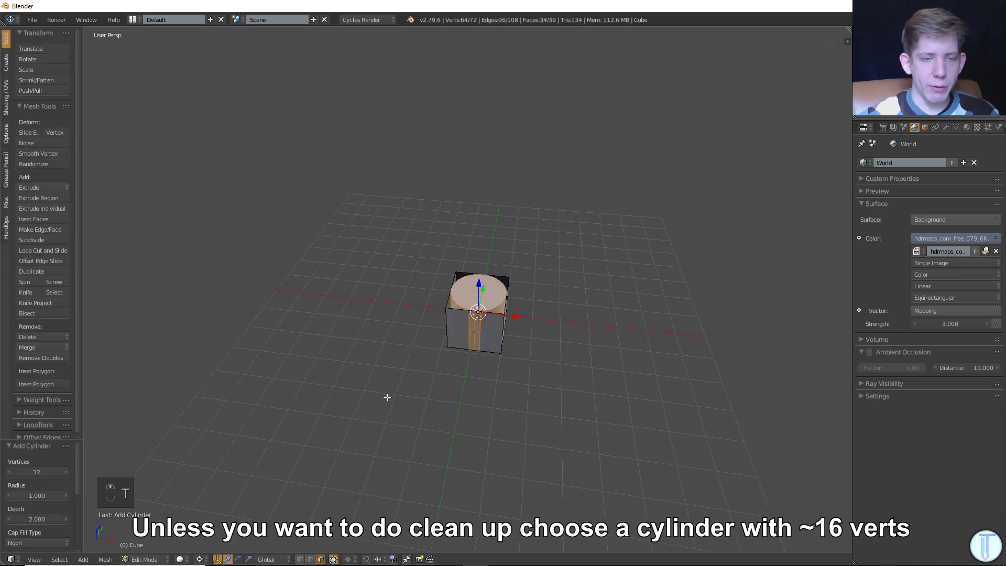
Move the cylinder up along Z above the cube and check alignment from top view.
key("g")
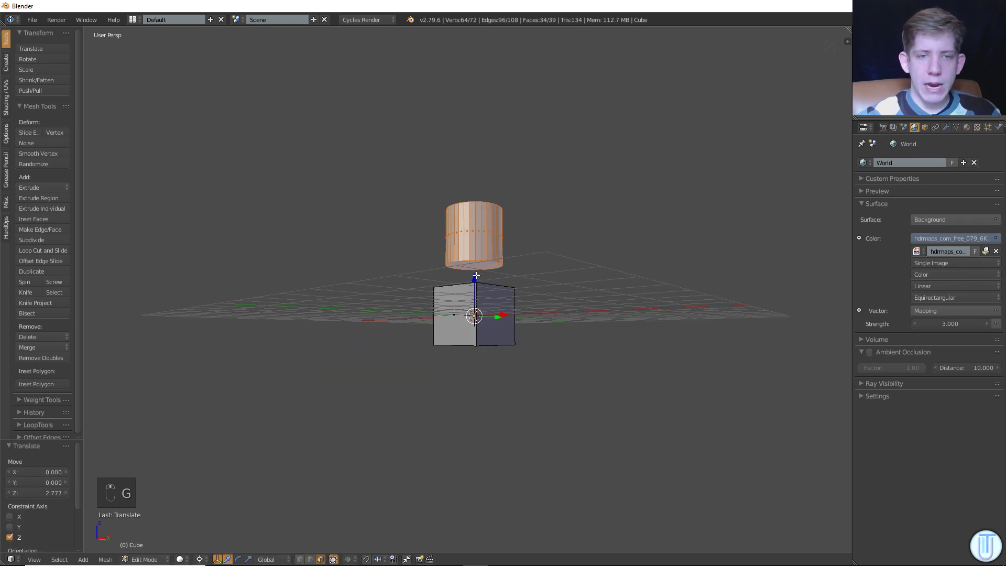
key("g")
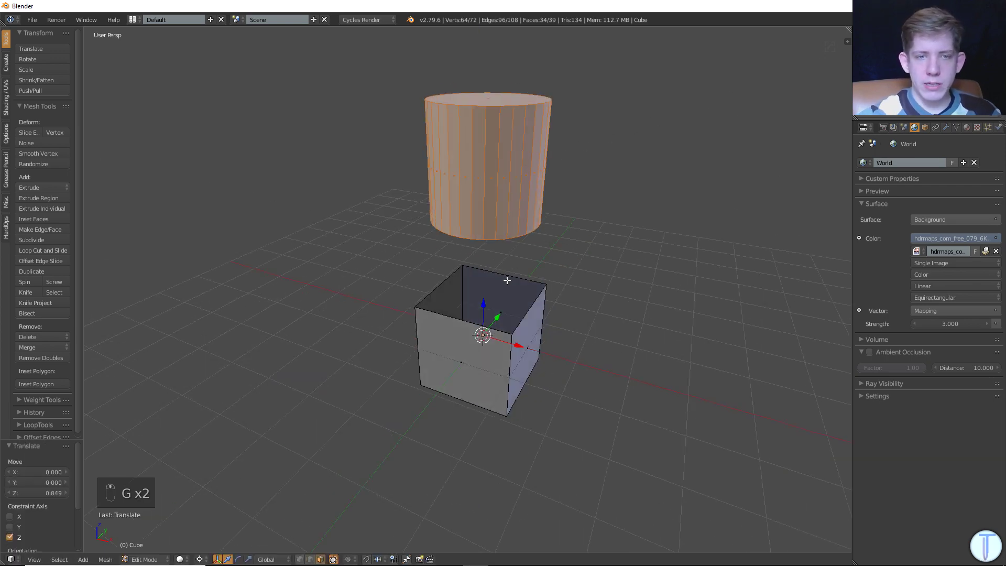
key("KP_7")
key("z")
key("KP_5")
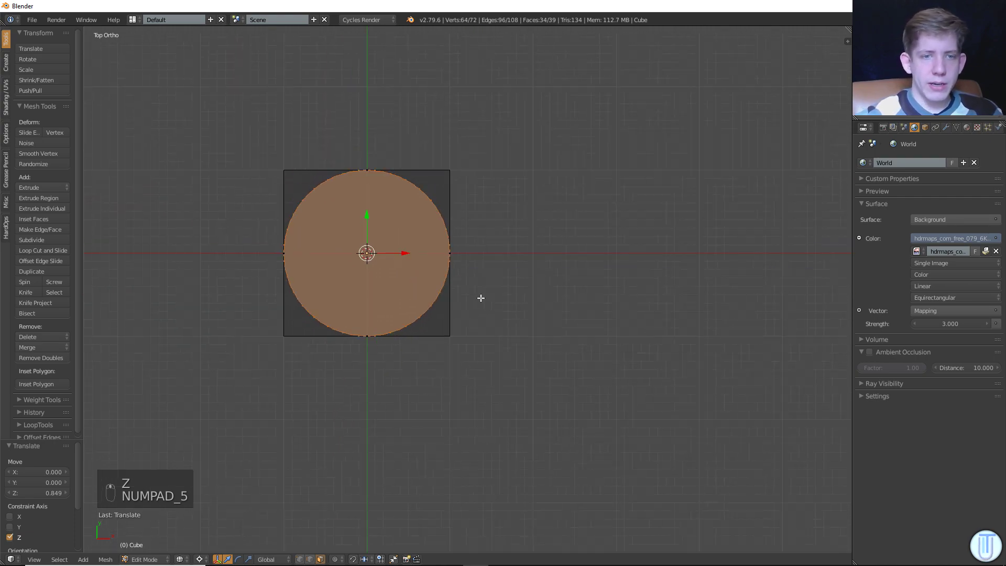
key("z")
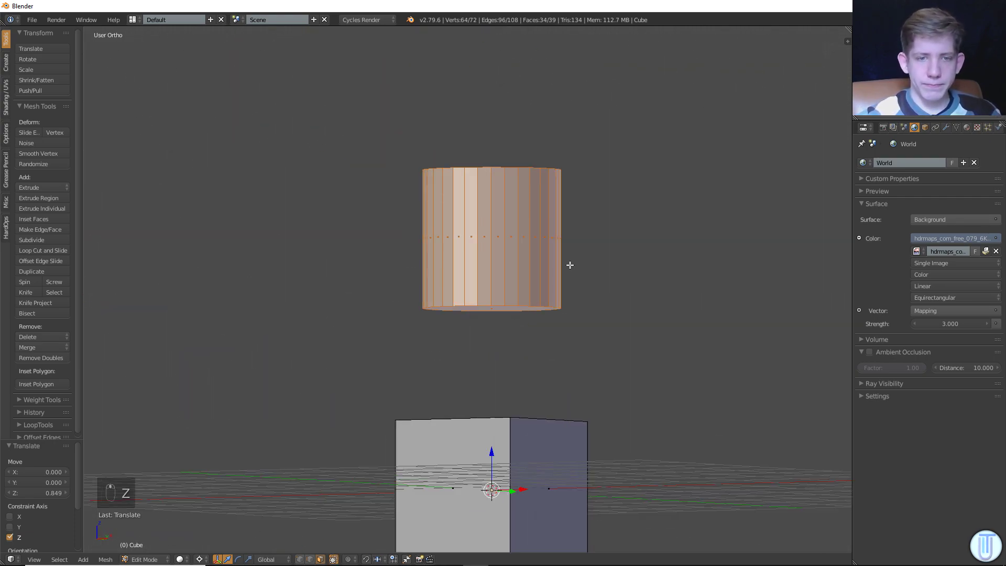
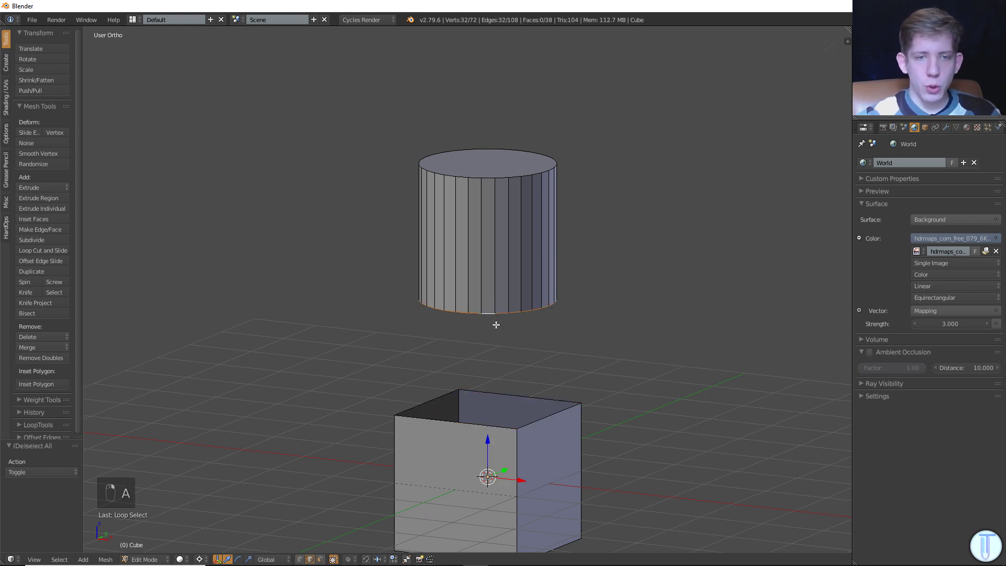
Bridge the cylinder's bottom loop to the cube's open top edges from the edge menu.
key("ctrl+w")
key("ctrl+e")
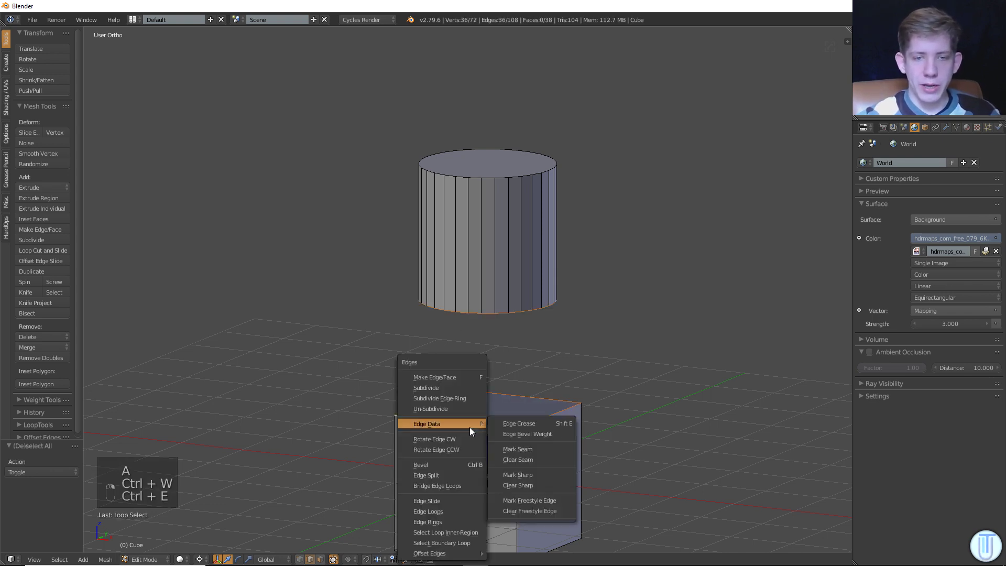
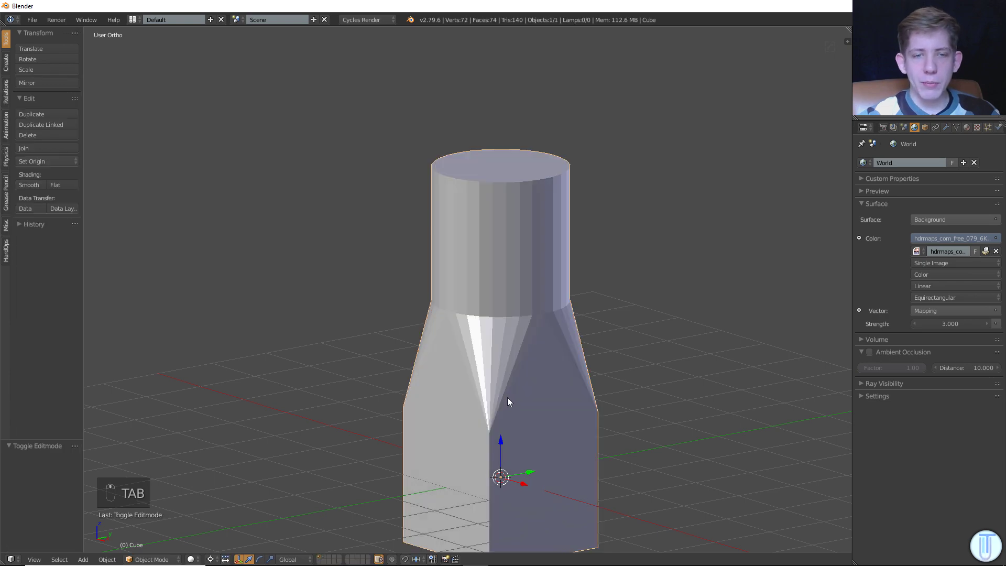
key("Tab")
key("KP_1")
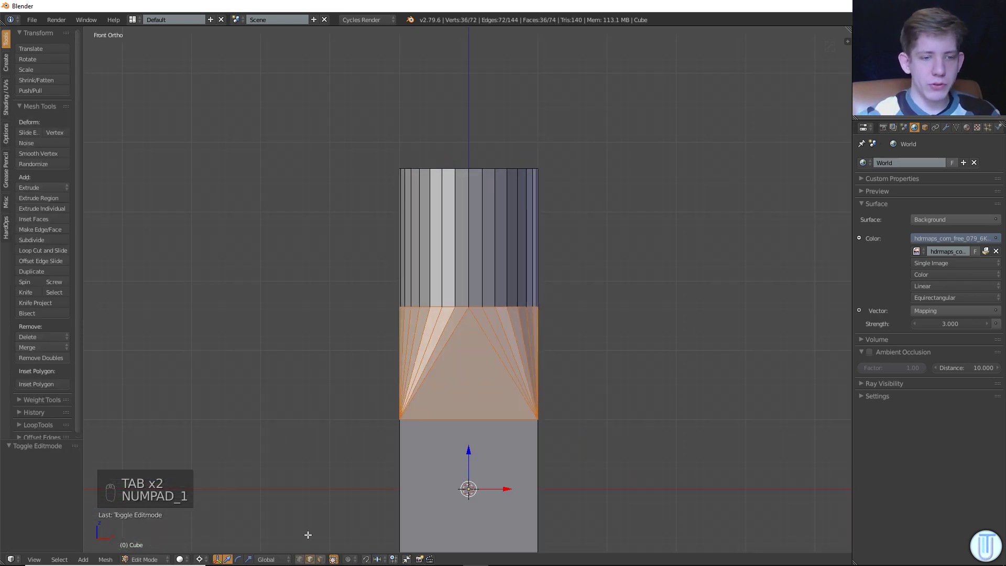
Adjust the bridged transition geometry along Z from front view and return to Object Mode.
key("a")
key("z")
key("b")
key("g")
key("z")
key("a")
key("Tab")
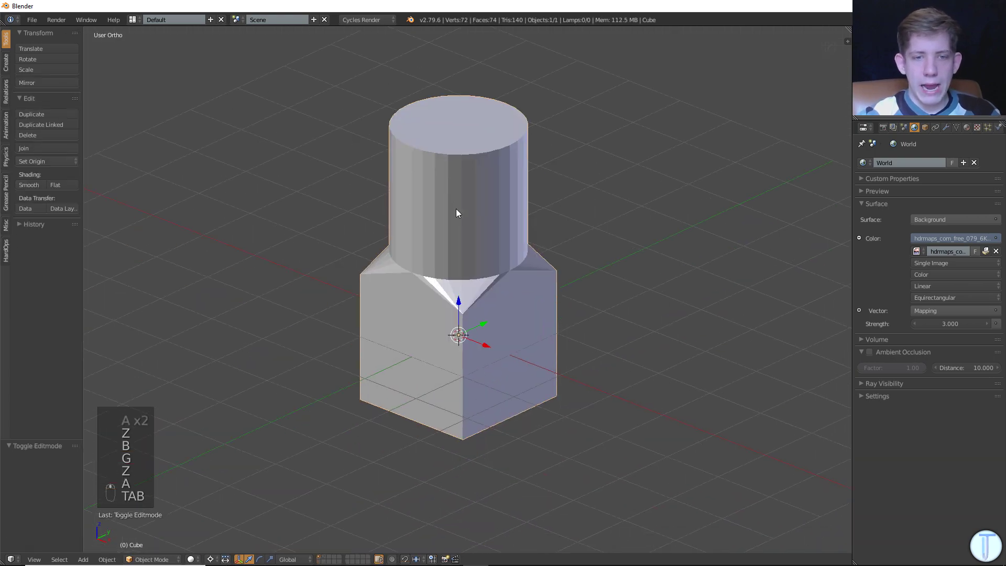
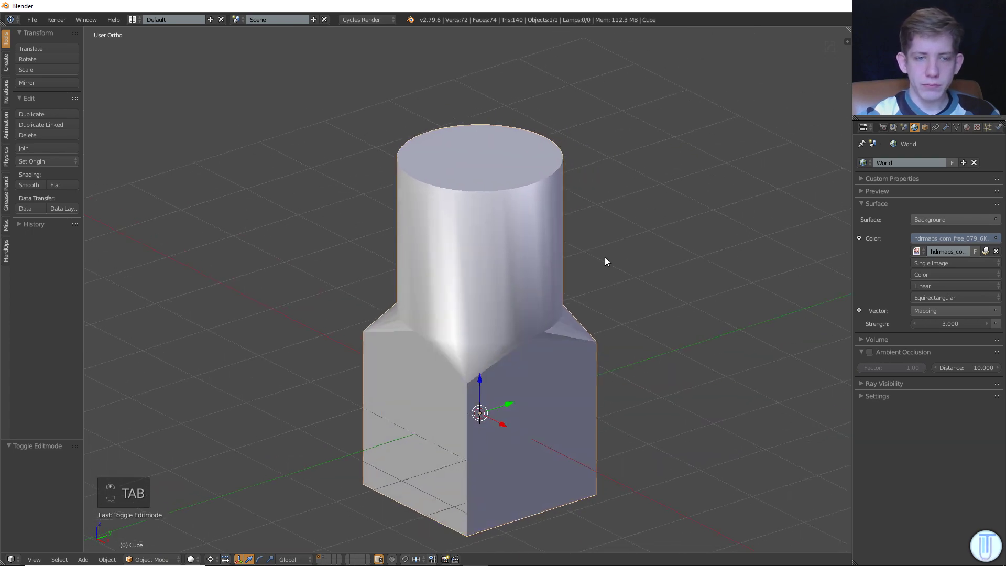
Select the whole column mesh and shade all its faces smooth.
key("Tab")
key("Tab")
middle_click(952, 128)
key("Tab")
key("a")
key("a")
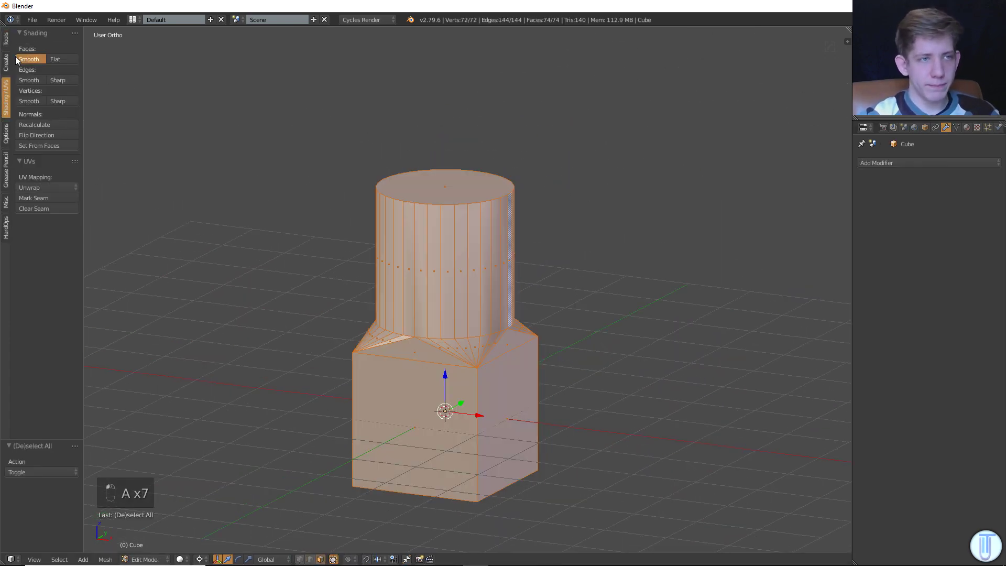
key("Tab")
middle_click(485, 137)
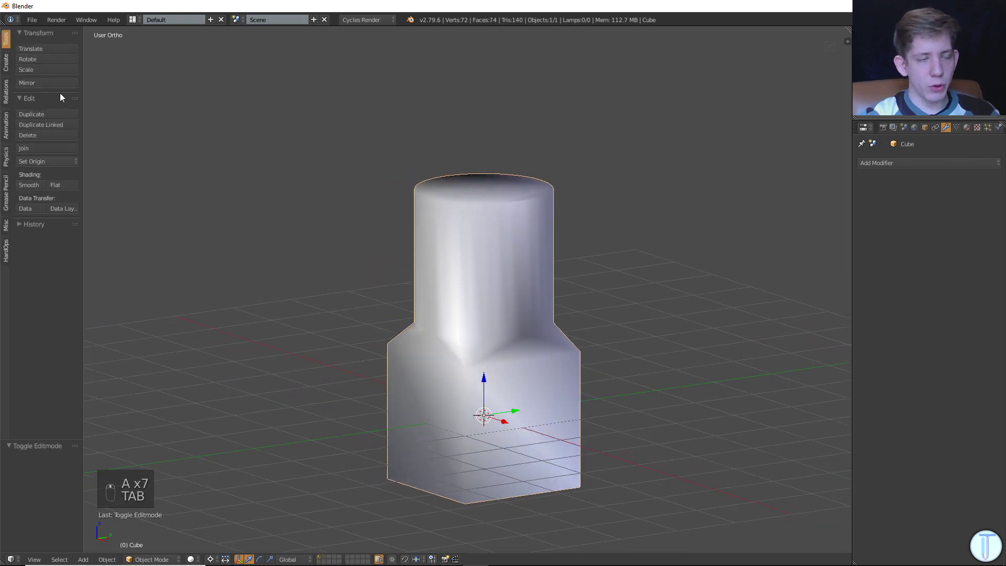
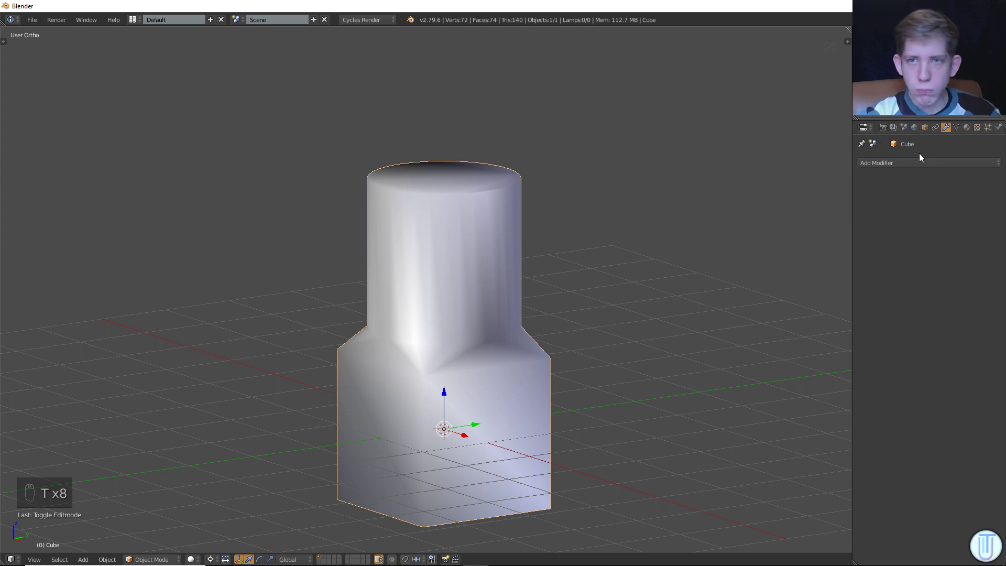
Add an Edge Split modifier with a 30° split angle and inspect the creases around the column.
left_click_drag(915, 161, 948, 128)
left_click_drag(904, 162, 414, 312)
middle_click(414, 312)
middle_click(432, 328)
key("Tab")
key("Tab")
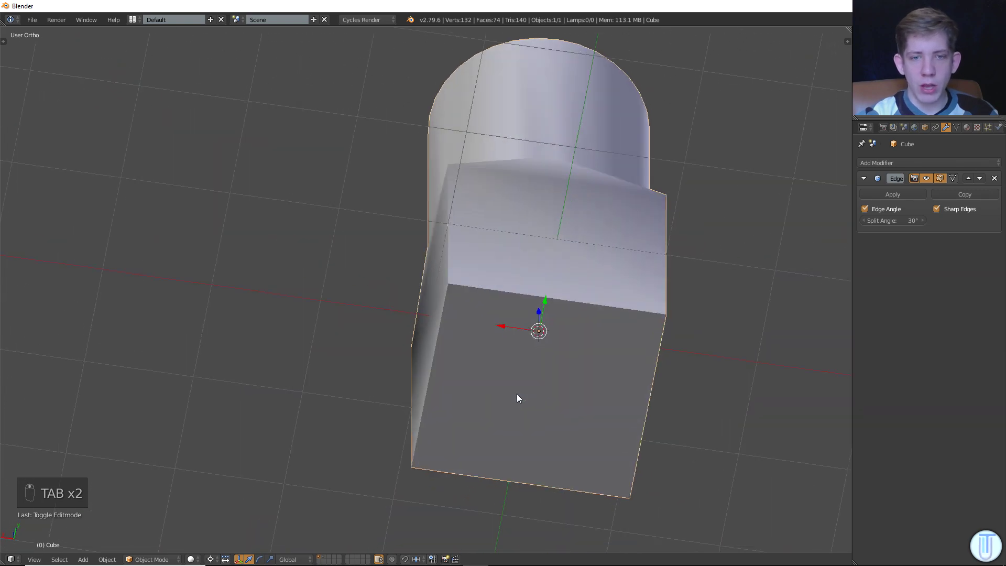
left_click_drag(927, 177, 368, 410)
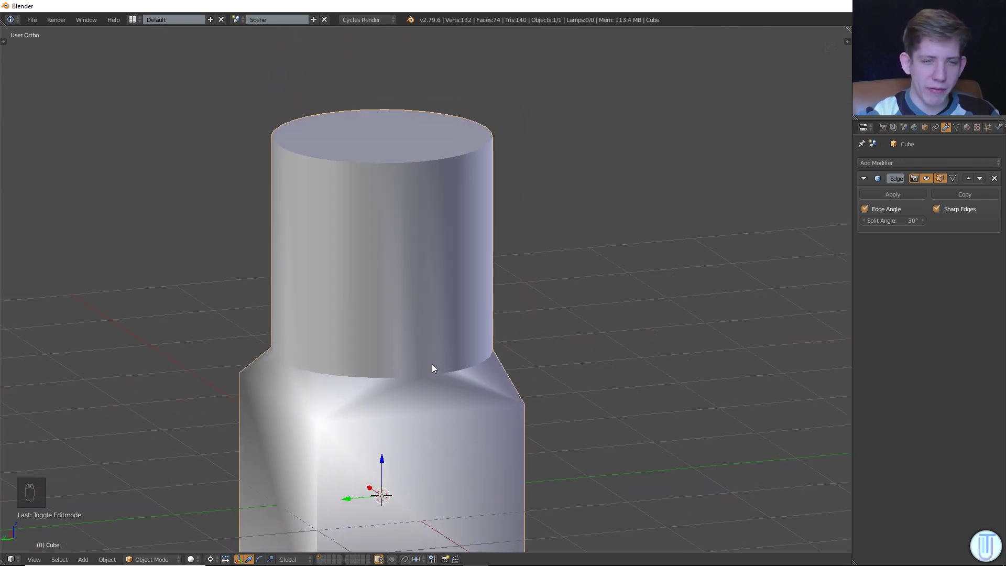
middle_click(353, 356)
Mark the cube's top rim boundary edges as sharp so the transition splits cleanly.
key("Tab")
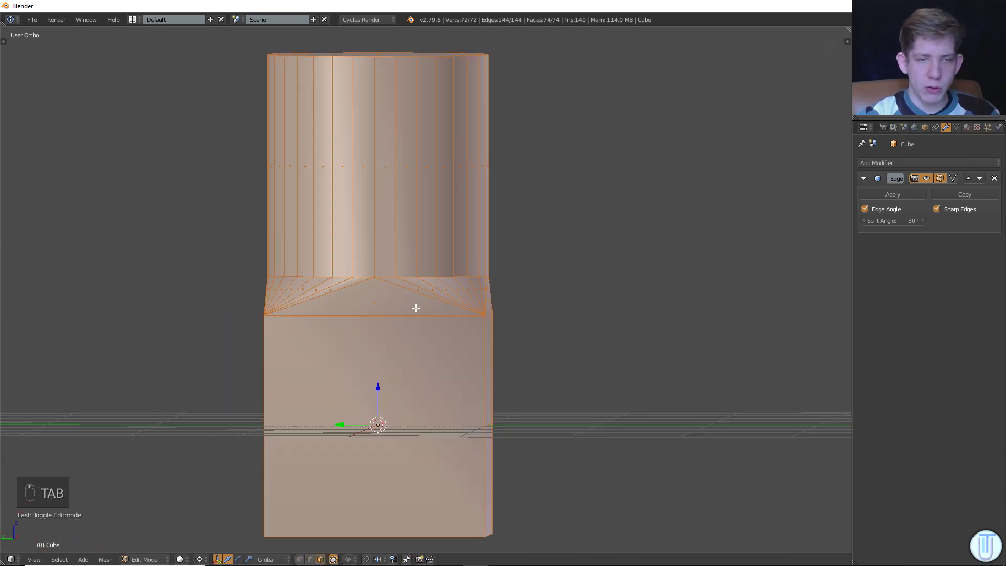
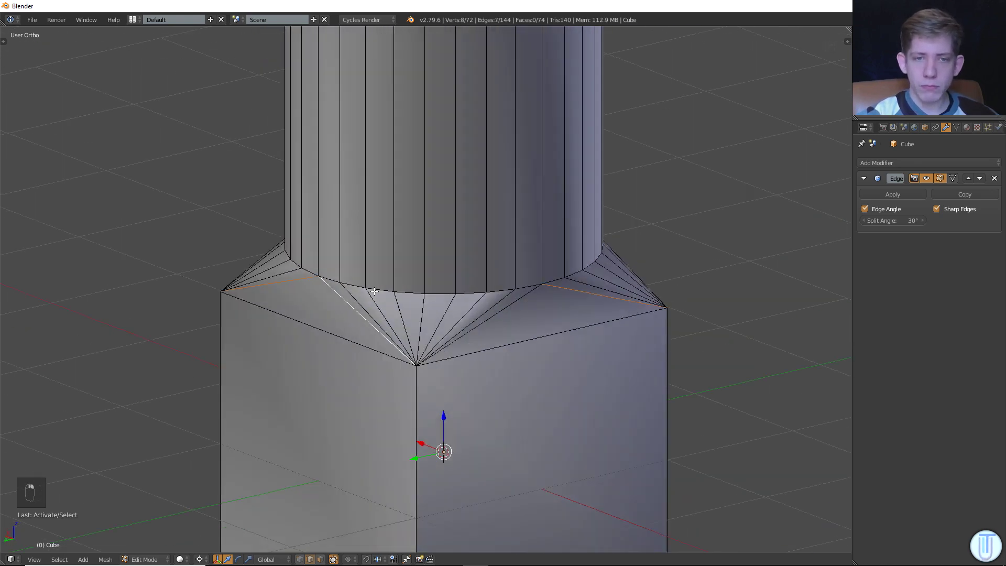
key("ctrl+e")
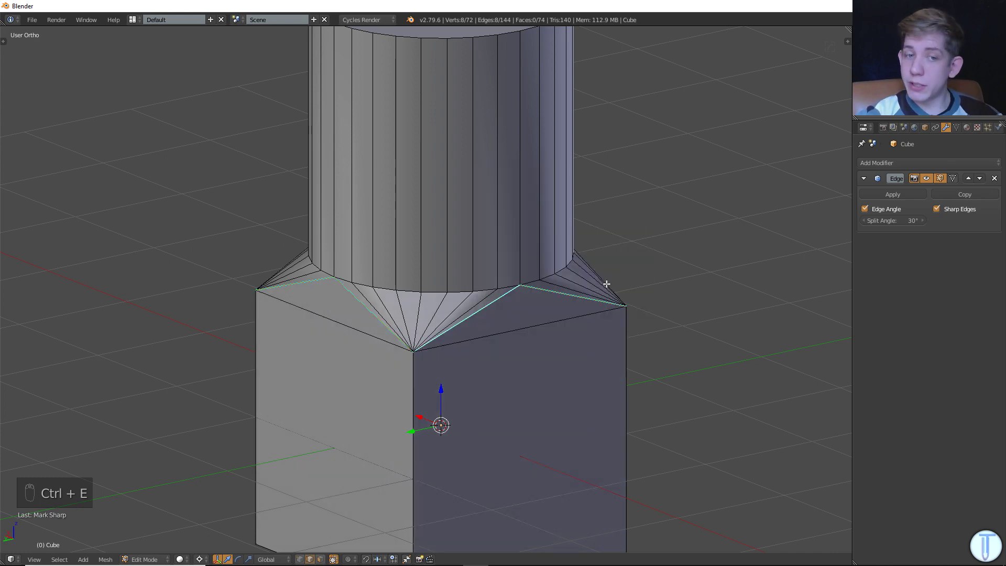
key("Tab")
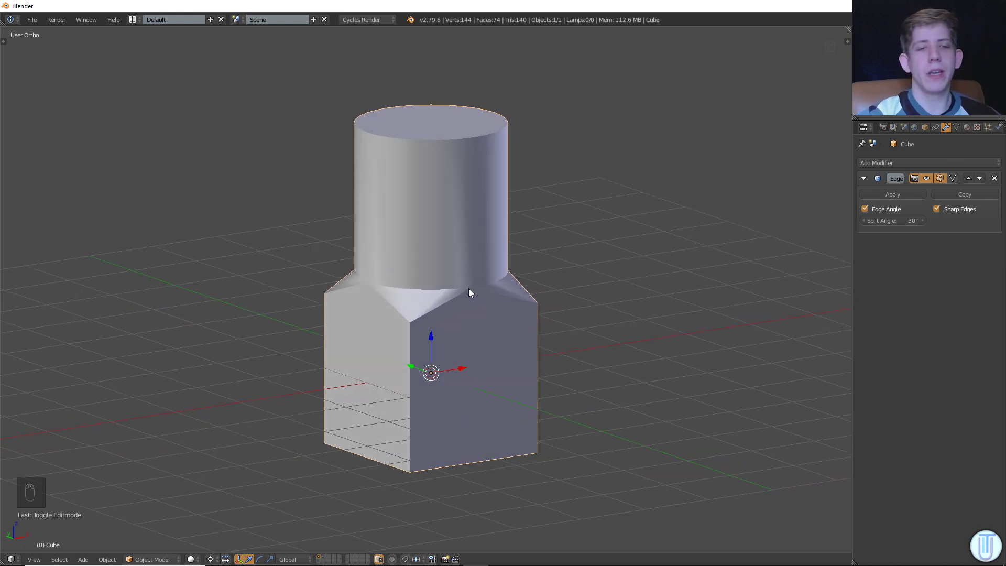
Try a Subdivision Surface on the column, then remove it leaving only Edge Split.
key("Tab")
key("n")
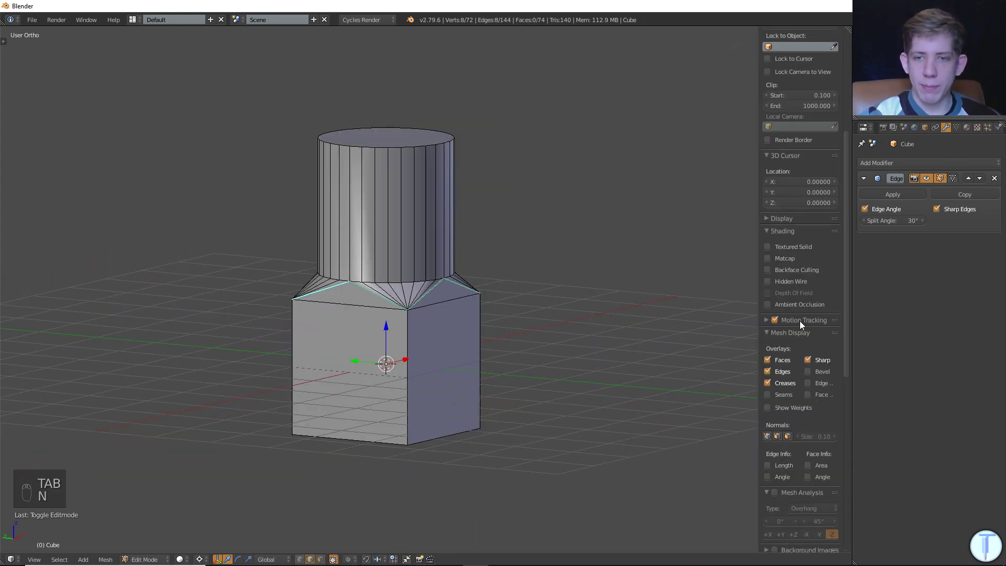
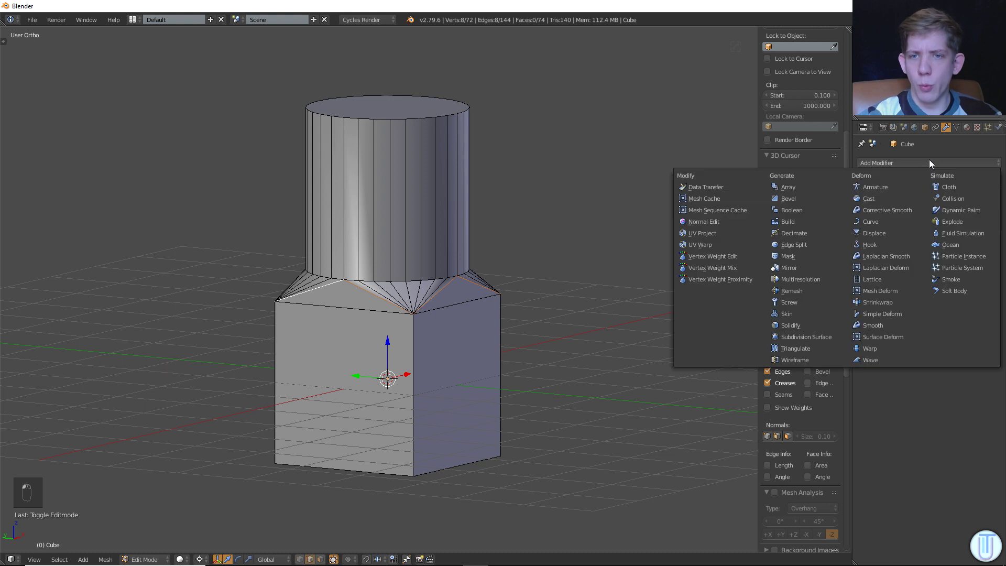
key("Tab")
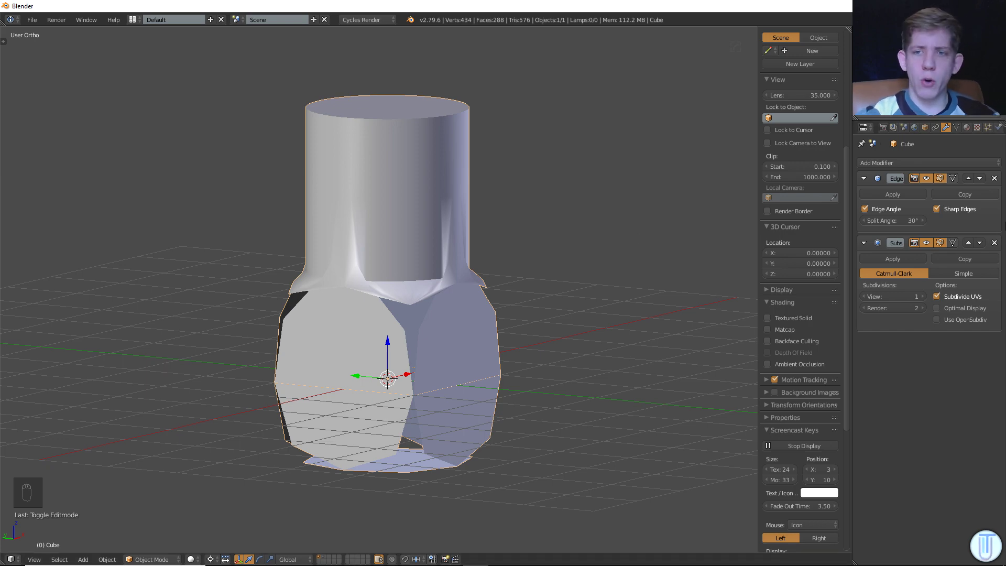
left_click(997, 245)
left_click_drag(423, 292, 467, 186)
Deselect all column geometry so the base keeps crisp faces under the smooth cylinder.
key("Tab")
key("a")
key("l")
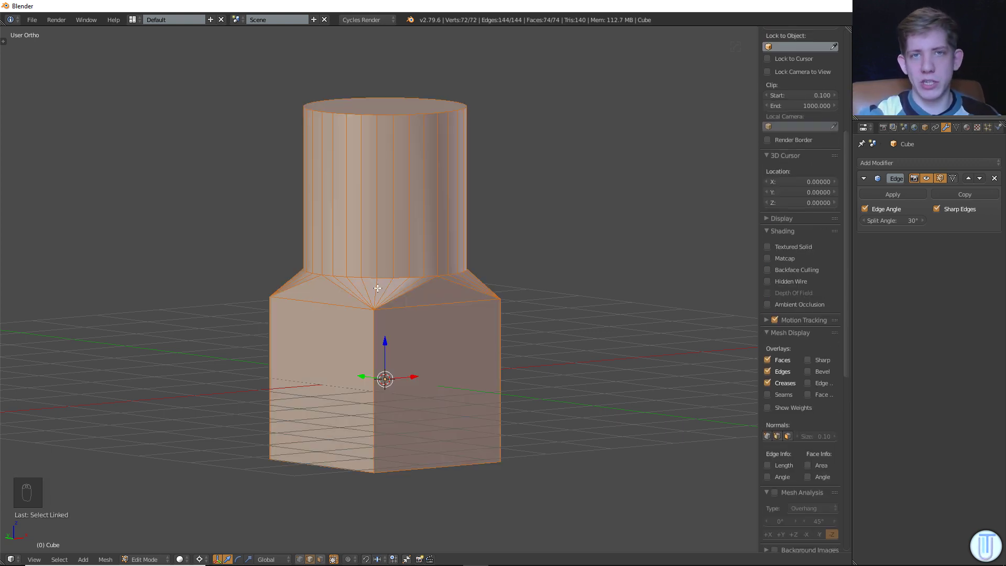
key("a")
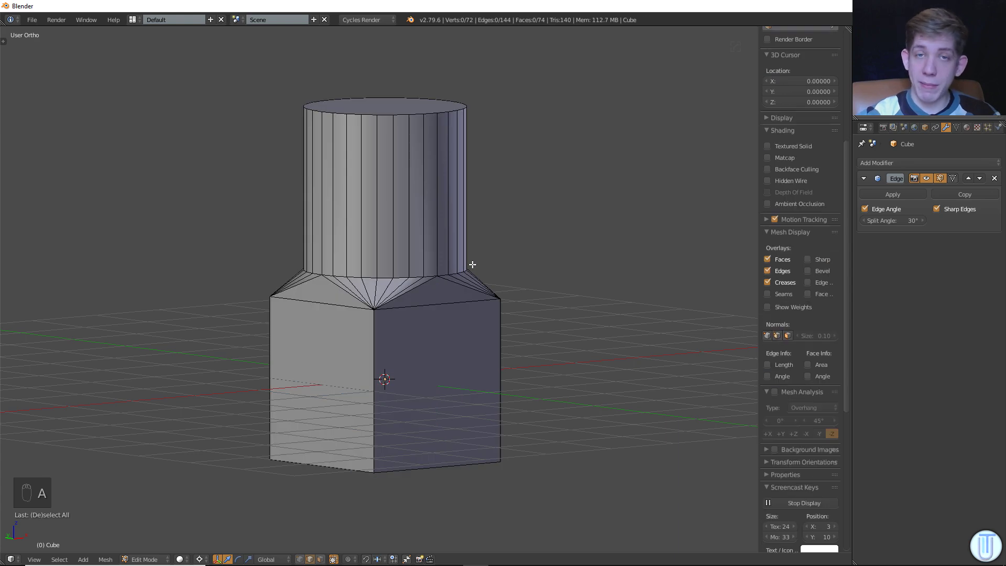
key("Tab")
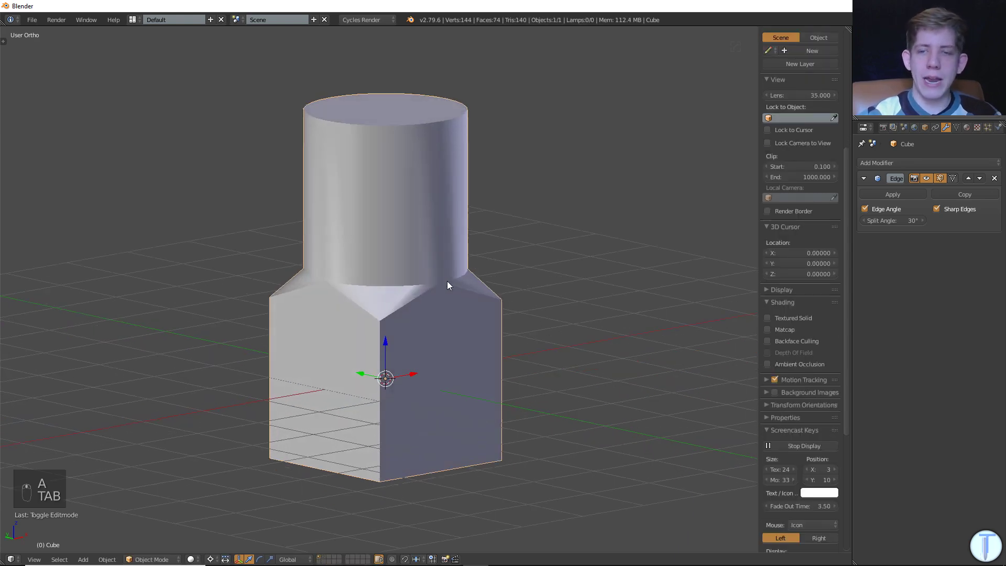
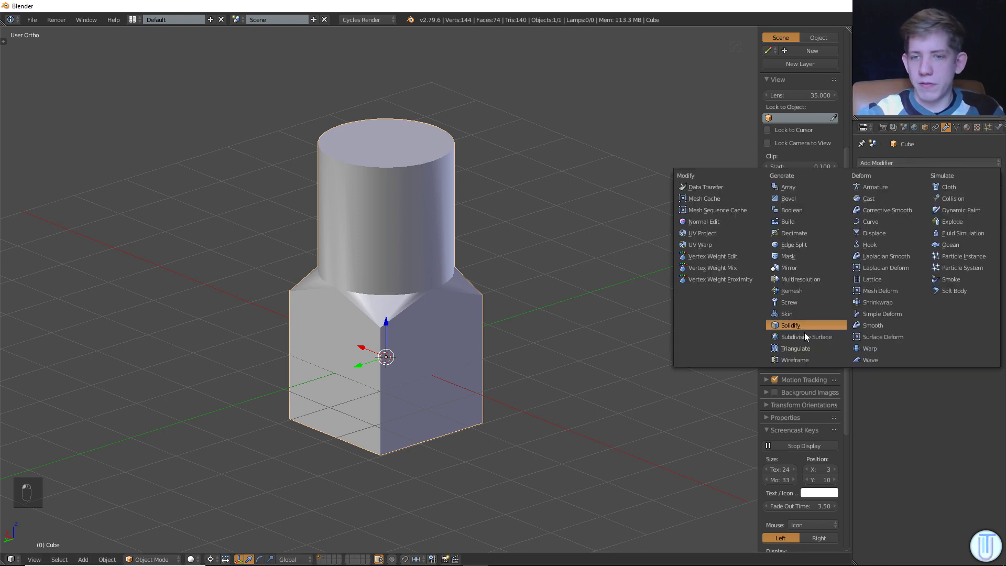
Add Subdivision Surface to the column and place a new cube floating above it.
left_click_drag(550, 291, 374, 336)
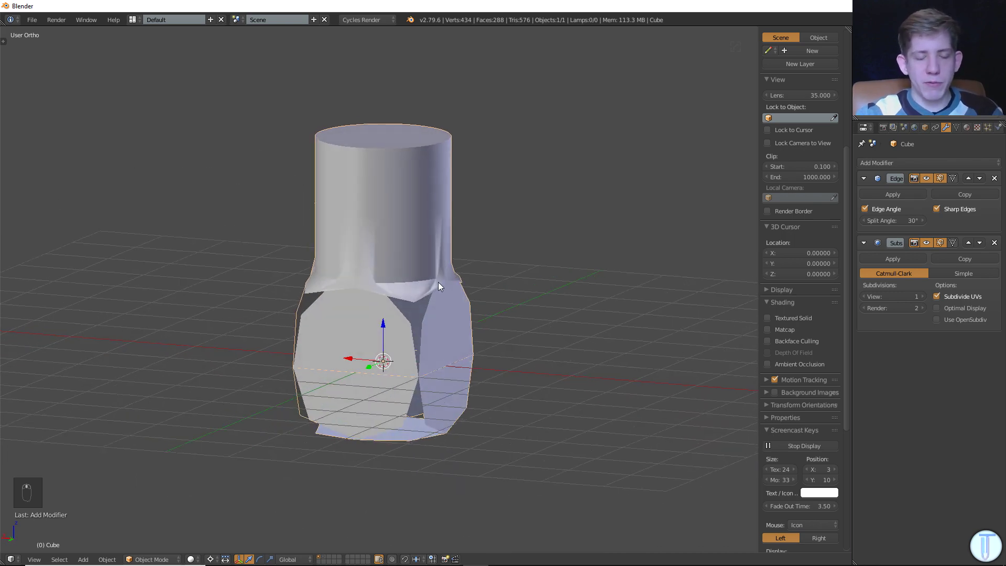
key("shift+a")
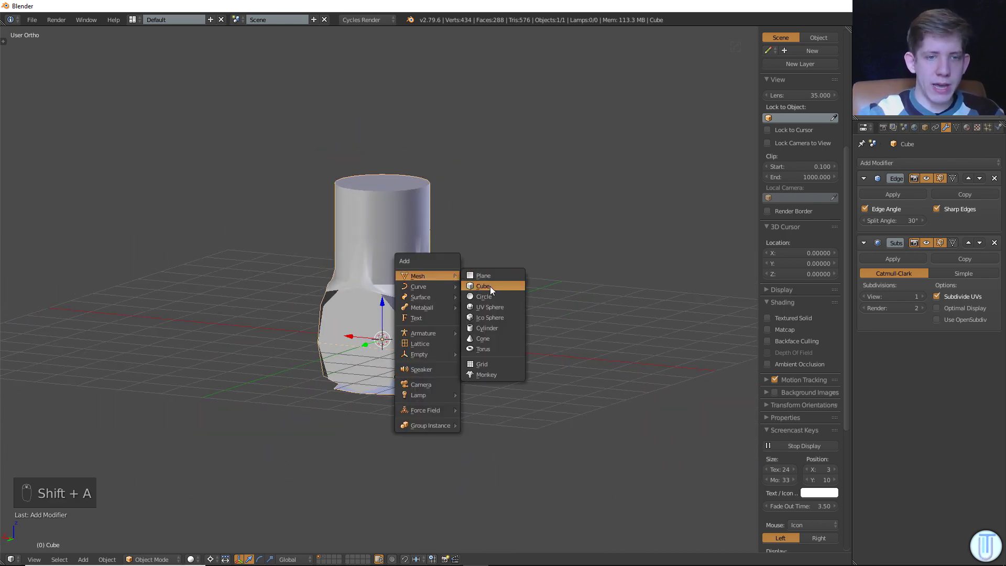
key("g")
left_click(918, 161)
left_click(806, 318)
key("Tab")
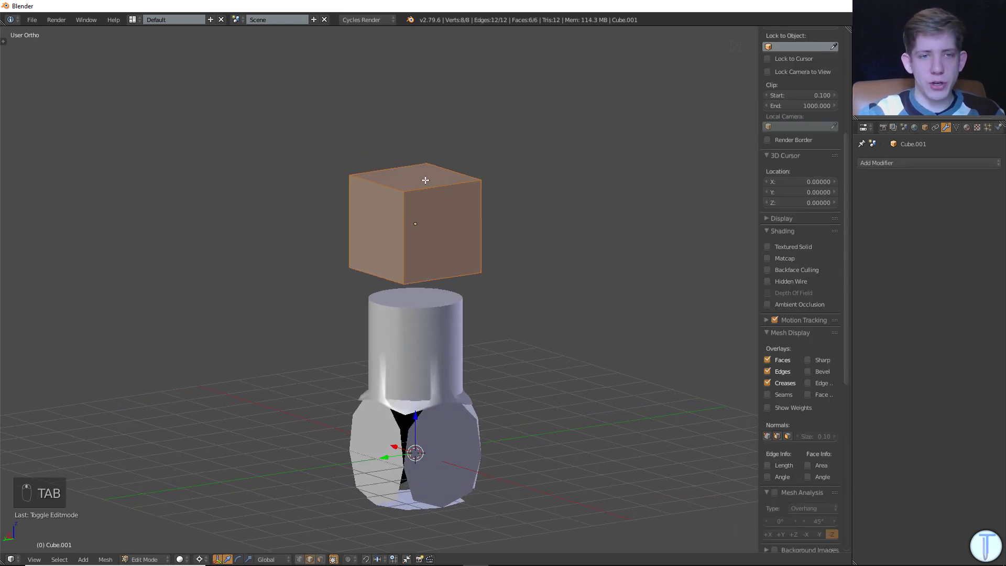
key("Tab")
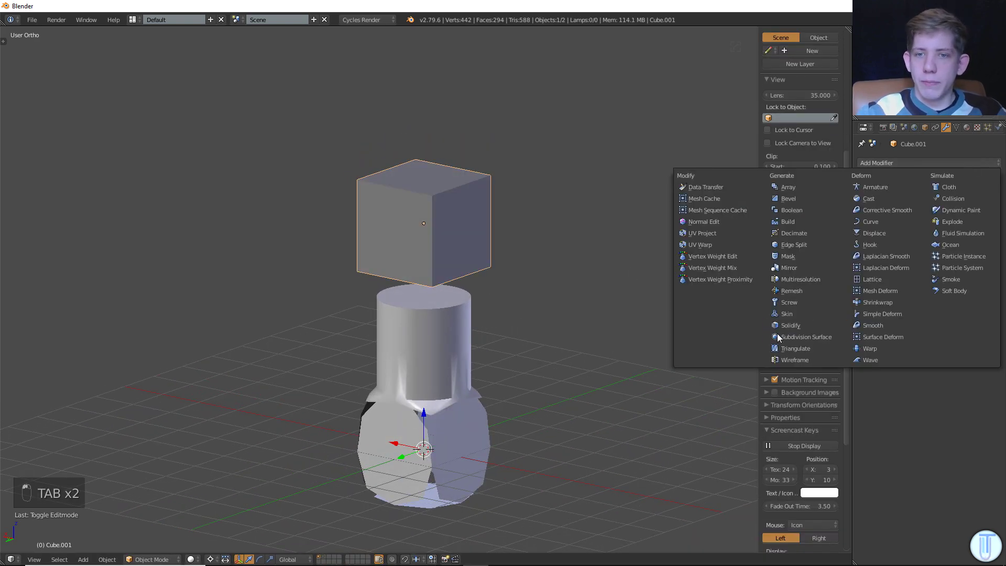
Give the new cube a Subdivision Surface at level 2, rounding it into a ball.
middle_click(476, 180)
key("Tab")
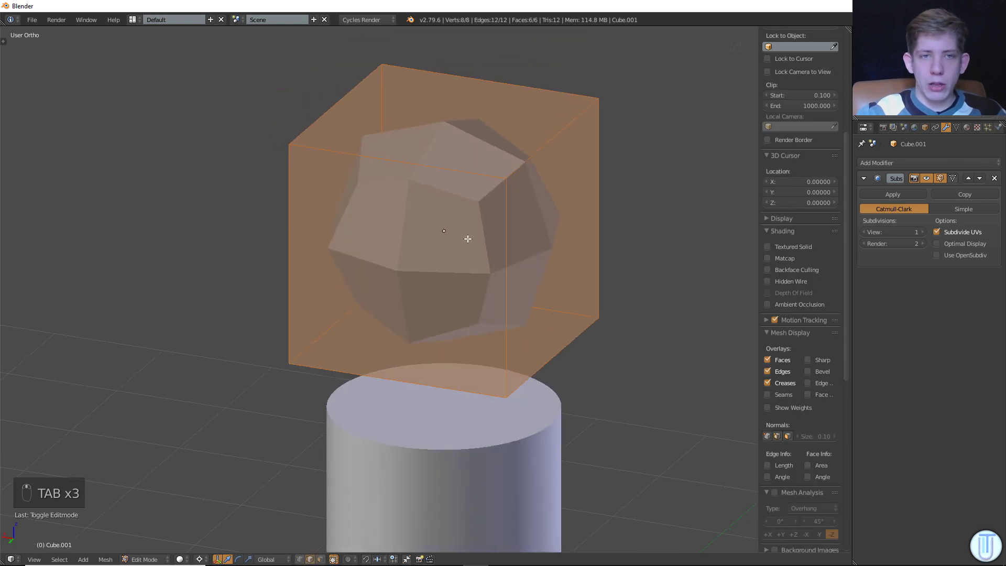
key("Tab")
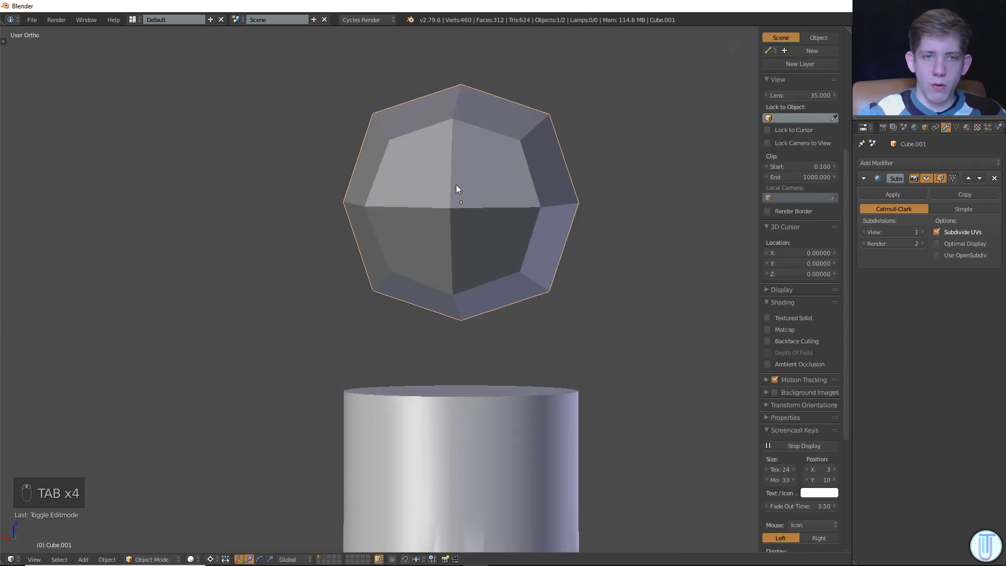
key("Tab")
key("Tab")
key("Tab")
key("KP_7")
key("Tab")
key("Tab")
key("Tab")
left_click_drag(925, 231, 397, 200)
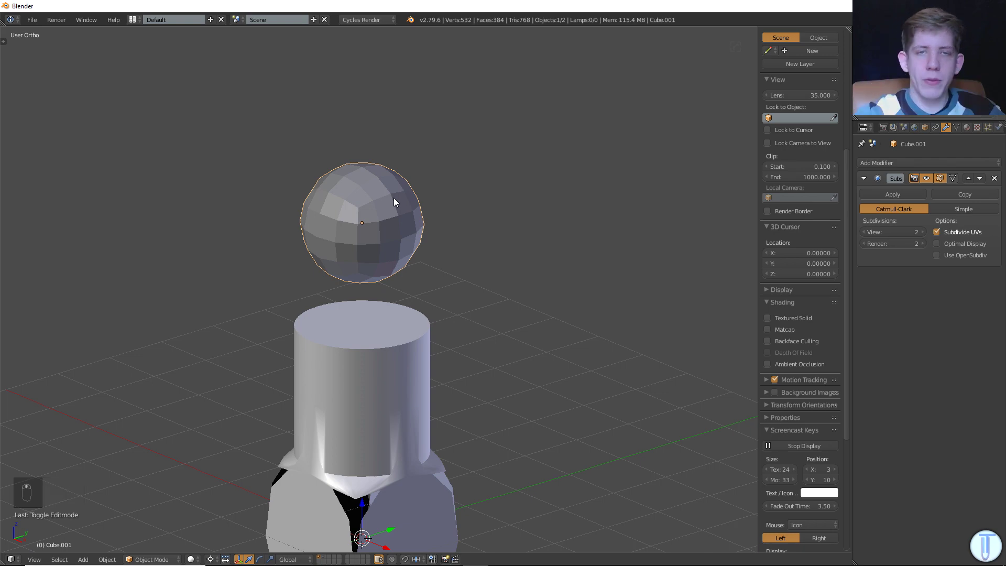
left_click_drag(425, 221, 419, 242)
Experiment with loop cuts on the ball's cage, then undo them back to the plain cube.
key("Tab")
key("a")
key("ctrl+r")
key("ctrl+r")
key("g")
key("g")
key("Tab")
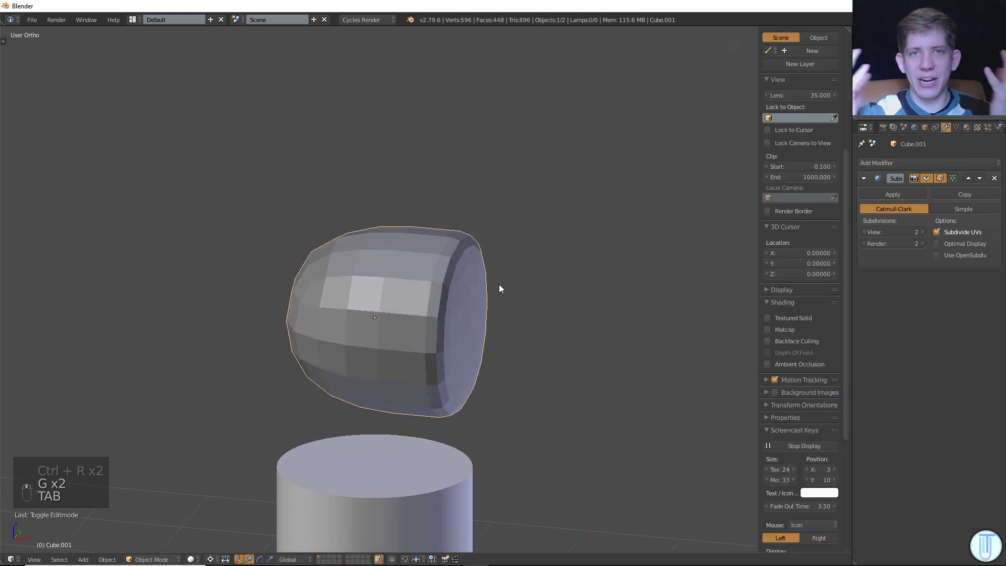
key("Tab")
key("ctrl+z")
key("ctrl+z")
key("ctrl+z")
key("ctrl+z")
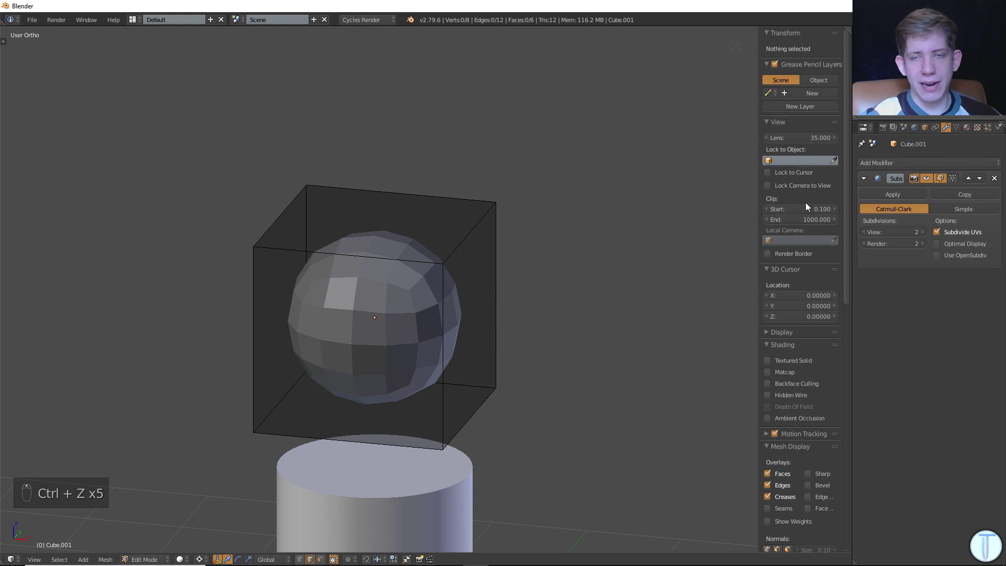
Crease the ball's right-hand face edges to full strength 1, flattening that side.
key("a")
key("a")
key("ctrl+z")
key("Tab")
key("Tab")
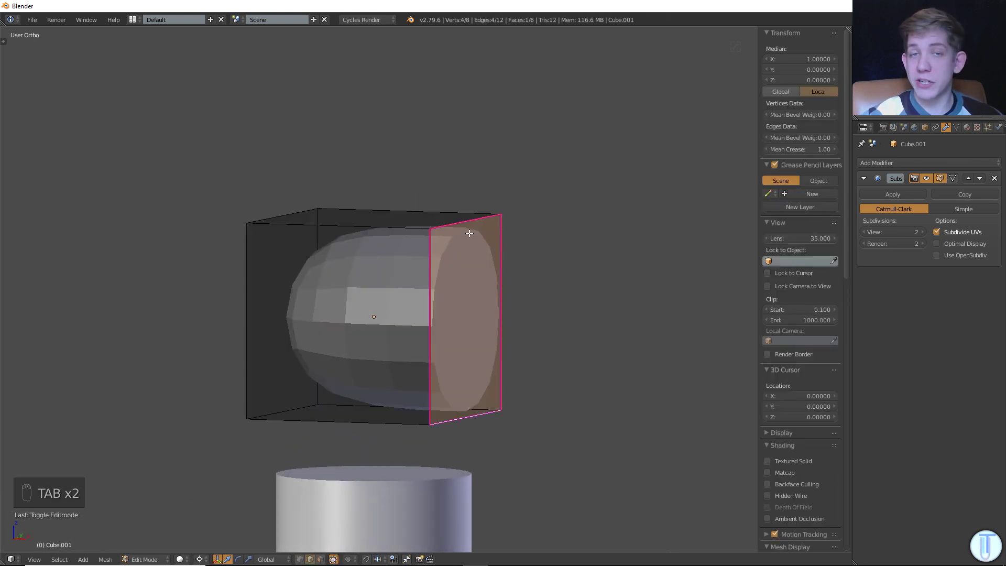
Add an edge loop across the ball and slide it toward the creased flat side.
key("a")
key("ctrl+r")
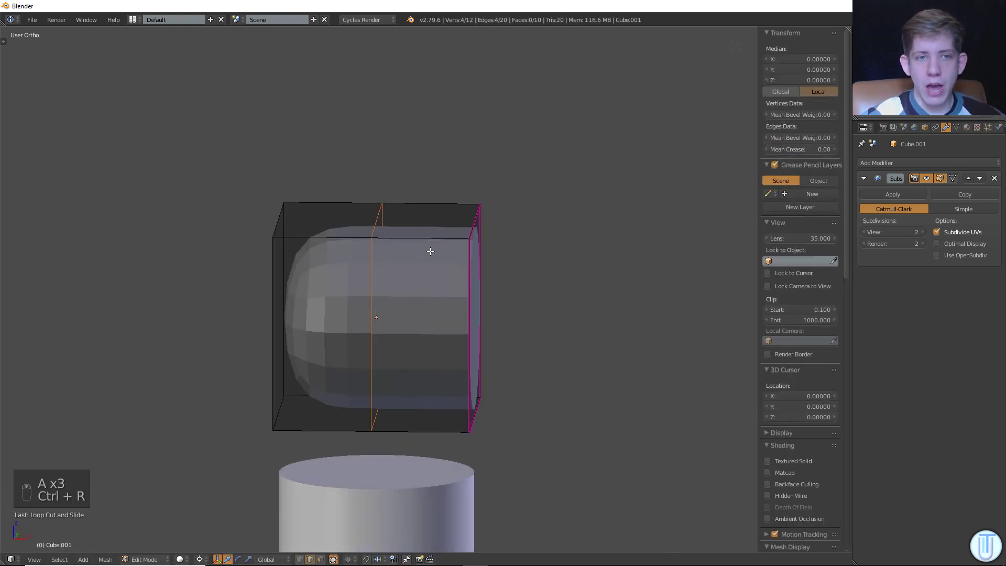
key("g")
key("g")
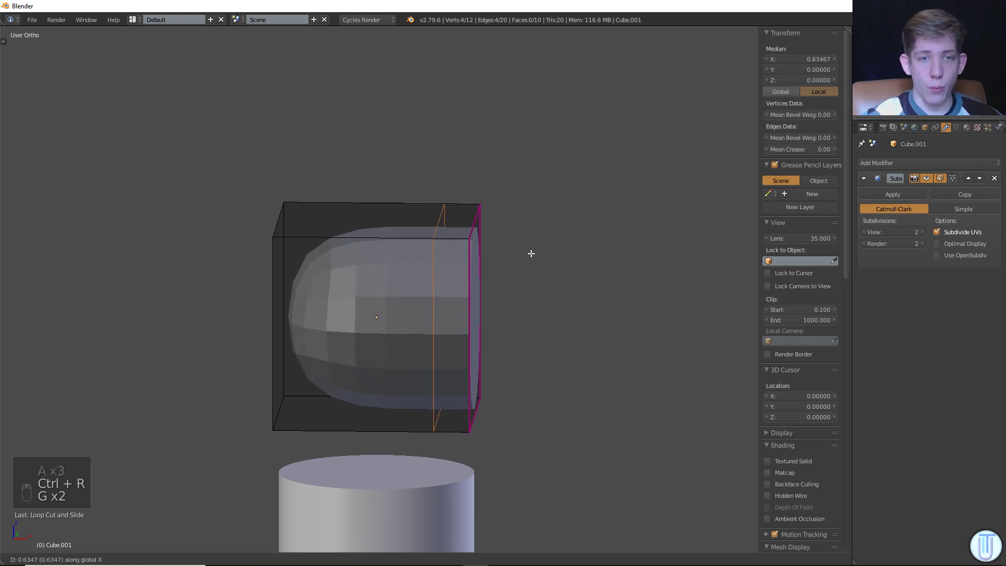
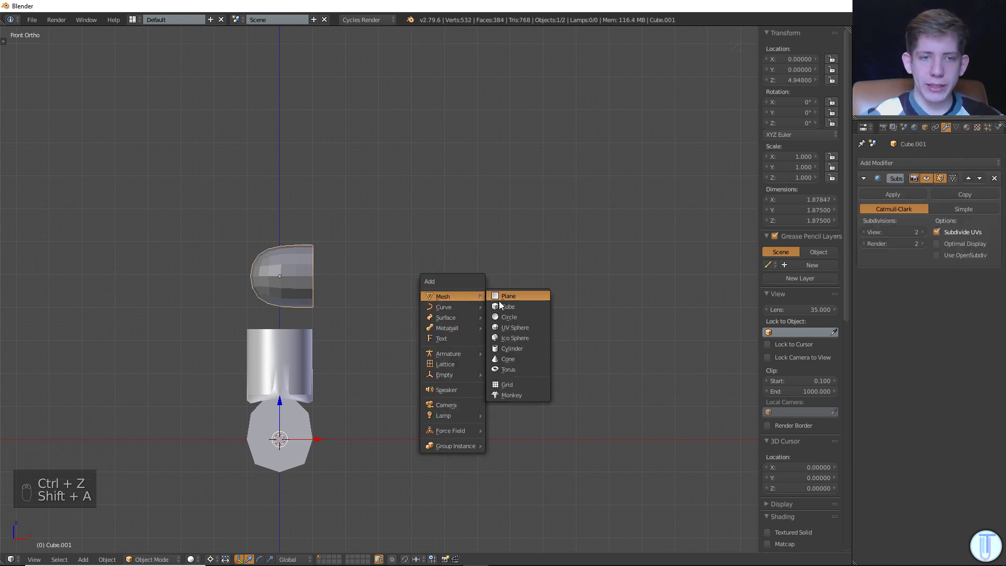
Add a new cube beside the column and stretch it along X into a long box.
key("g")
key("Tab")
key("a")
key("a")
key("x")
key("s")
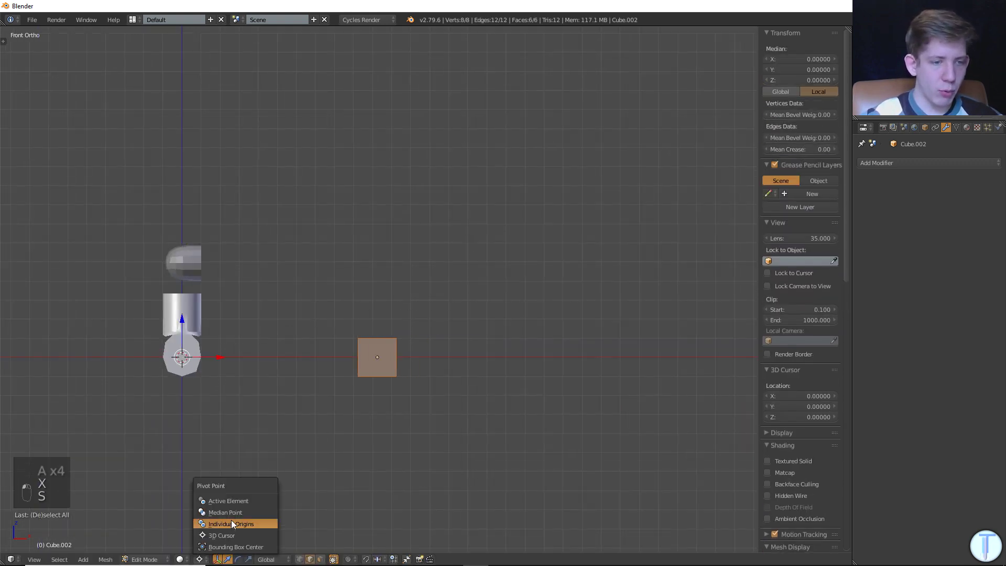
key("s")
key("Tab")
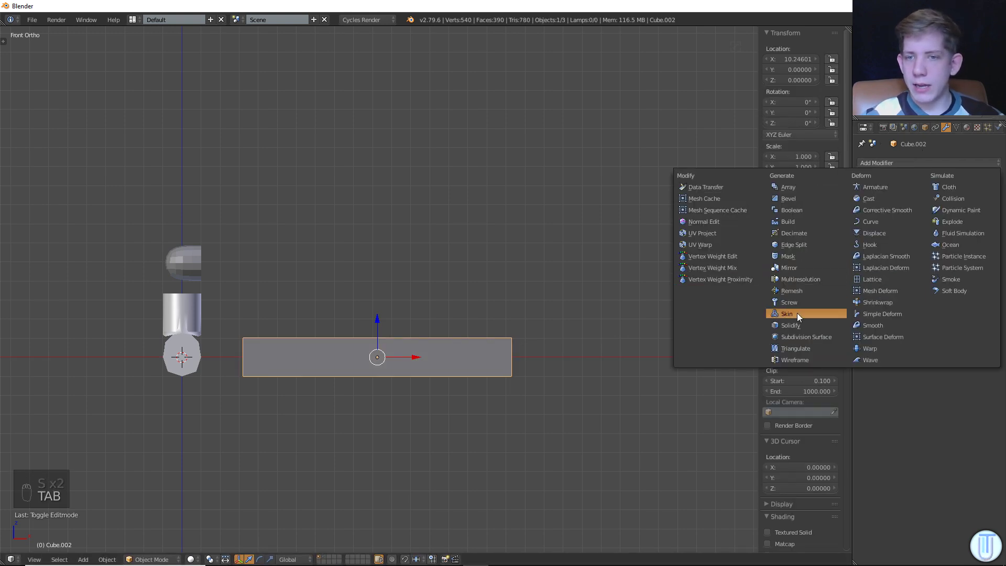
Give the long box a Subdivision Surface at level 2, smoothing it into a tapered rod.
middle_click(290, 326)
key("ctrl+z")
key("ctrl+2")
key("Tab")
key("a")
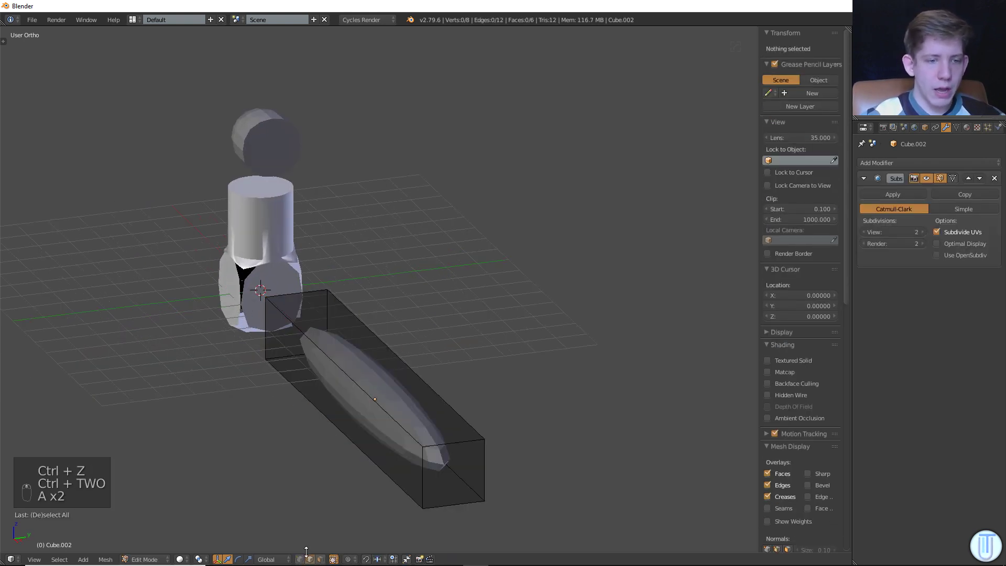
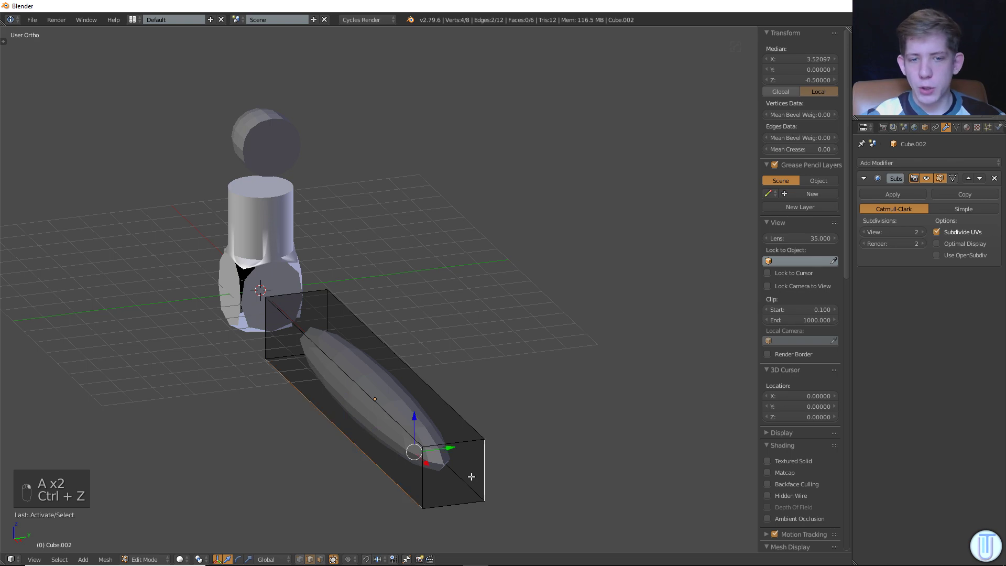
Crease the rod's bottom and end edges fully into a flat-bottomed bar and raise View subdivisions to 3.
key("ctrl+z")
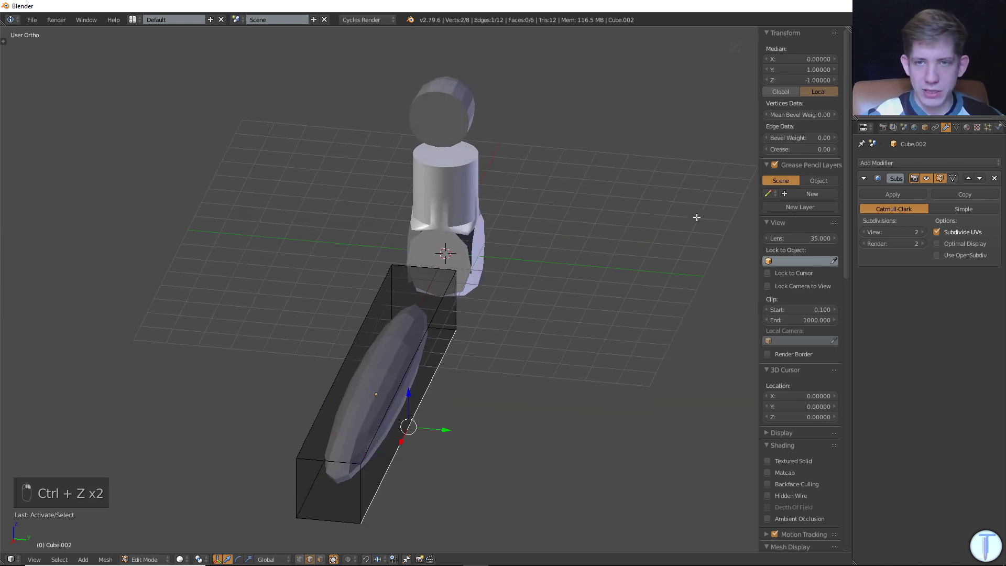
key("ctrl+z")
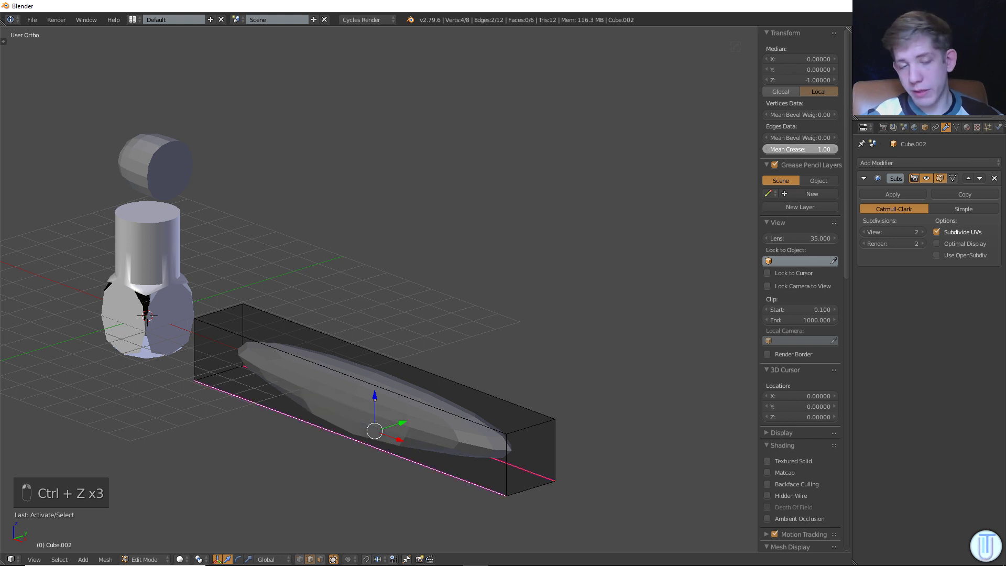
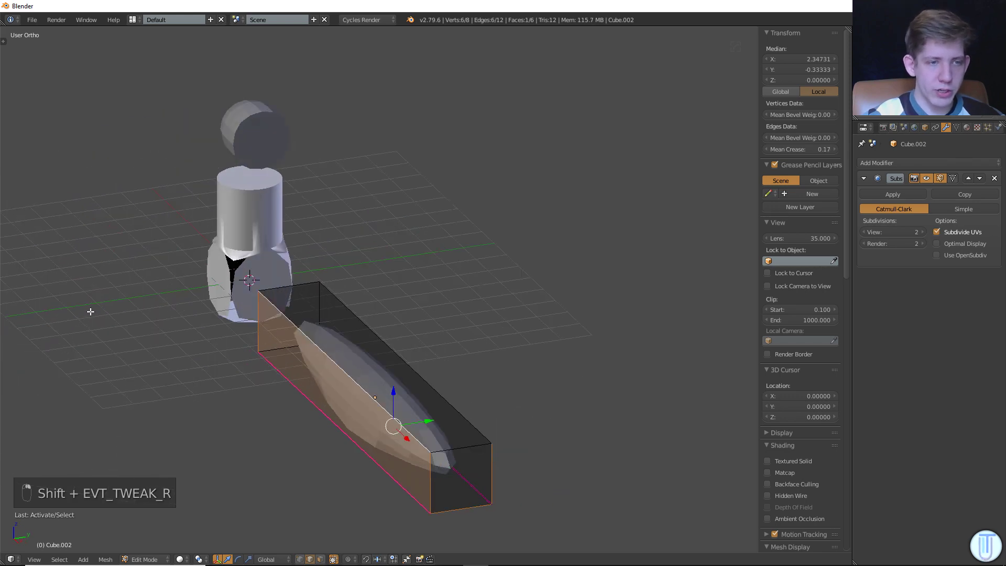
key("ctrl+z")
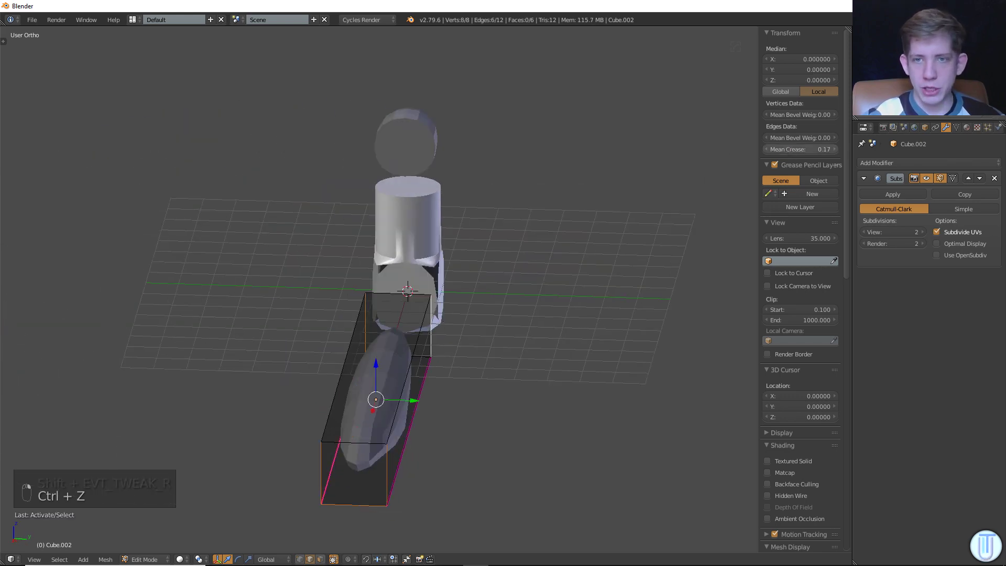
key("Tab")
key("Tab")
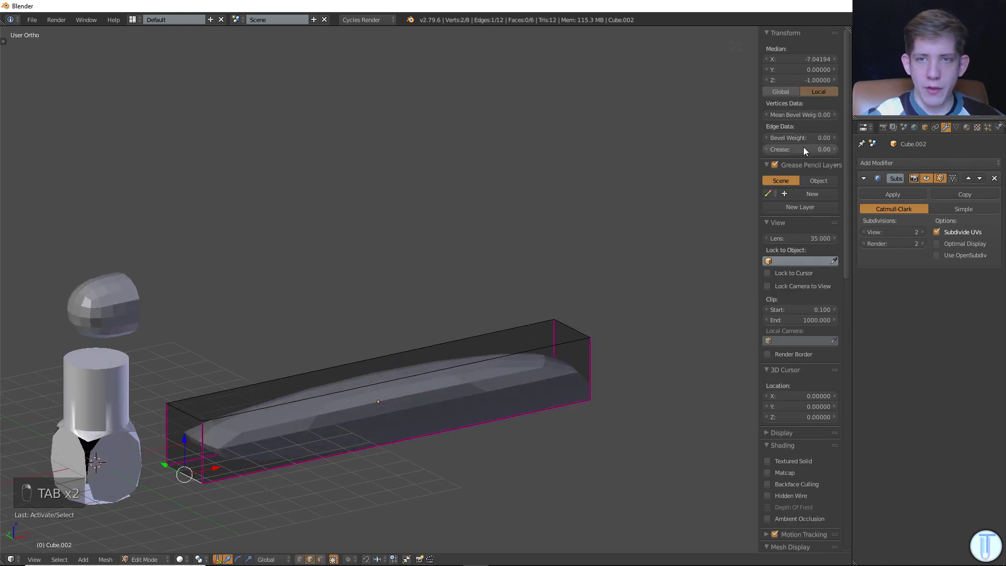
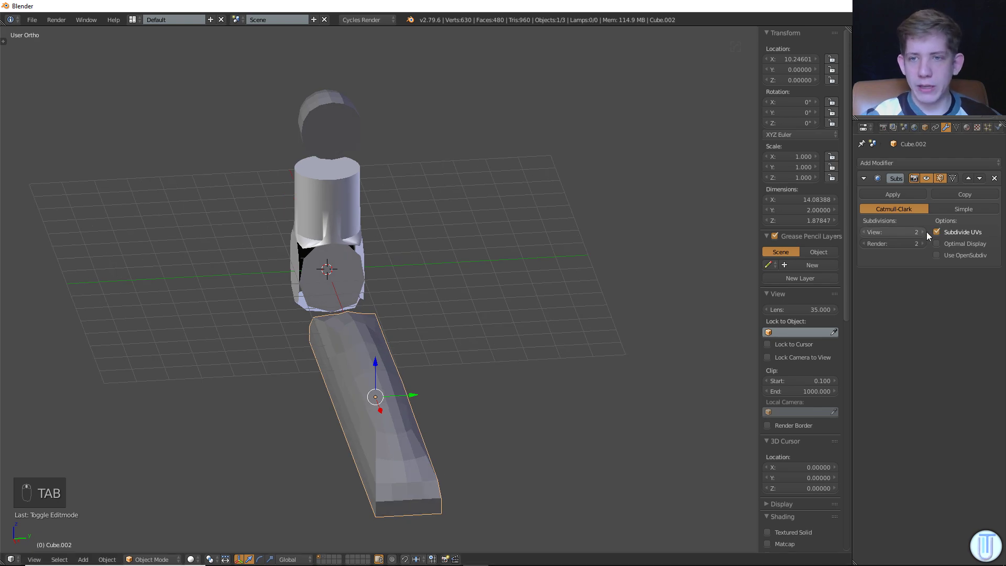
left_click_drag(926, 231, 573, 317)
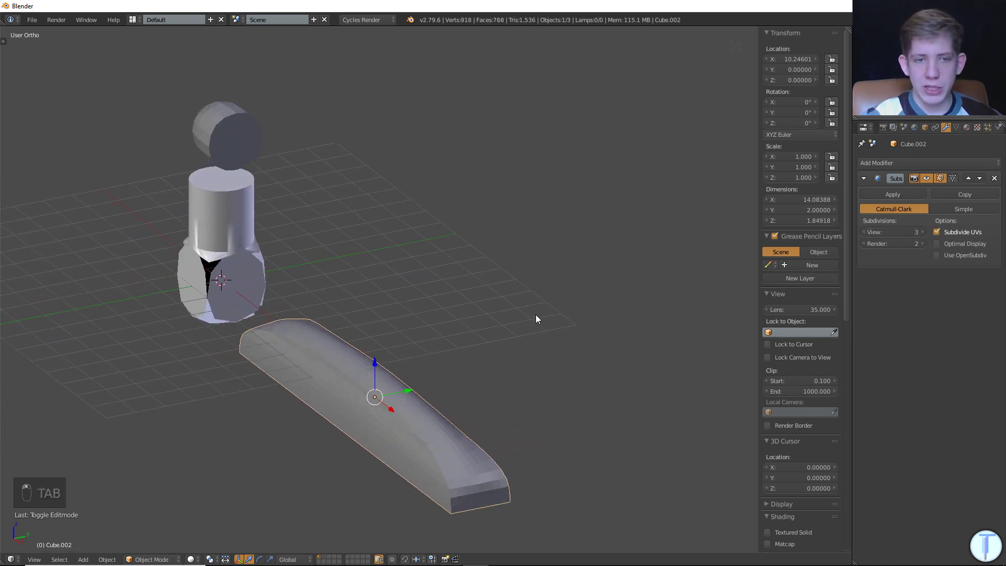
Raise one end of the strip upward along Z from front view, forming a ramp.
key("Tab")
key("KP_1")
key("a")
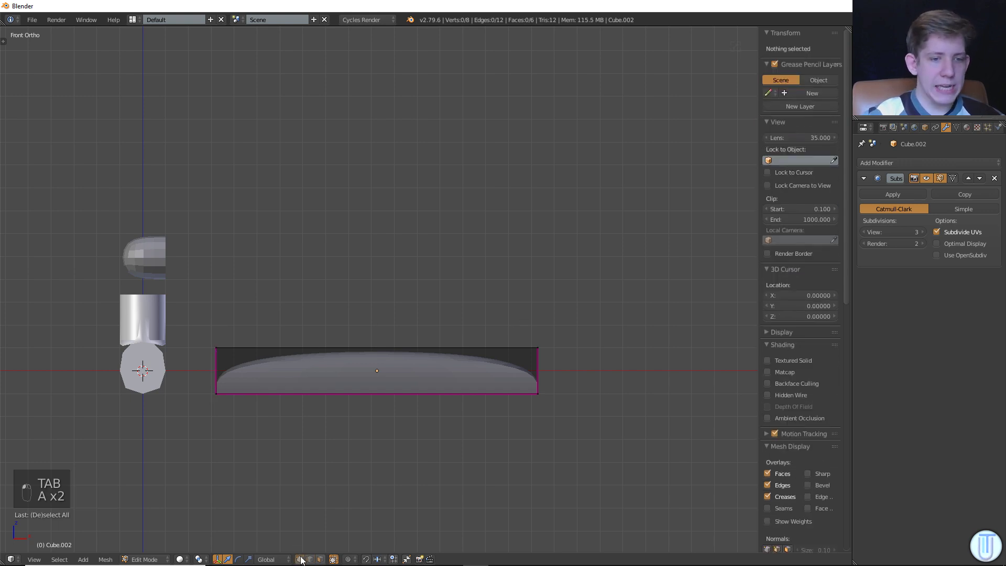
key("z")
key("c")
key("g")
key("z")
key("Tab")
key("Tab")
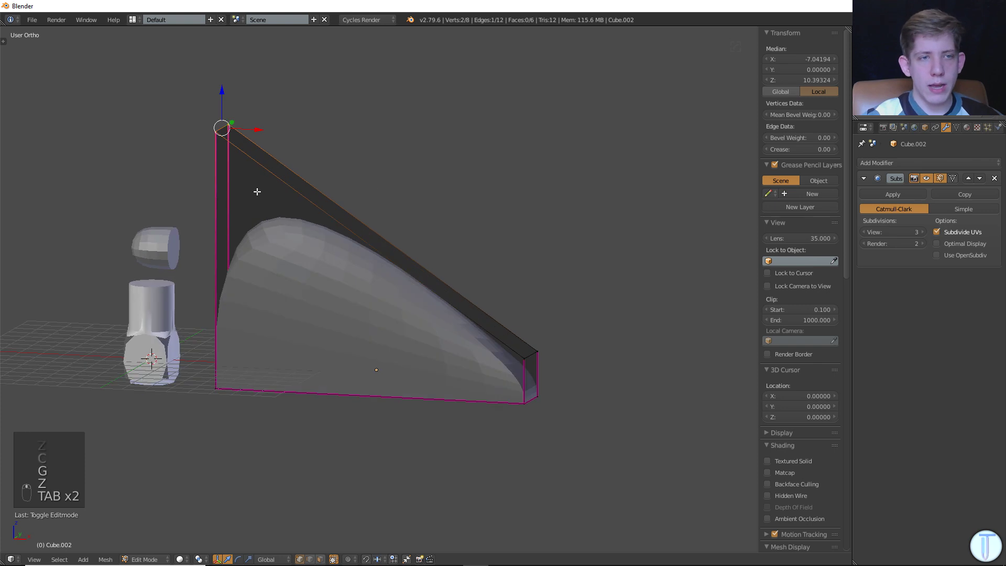
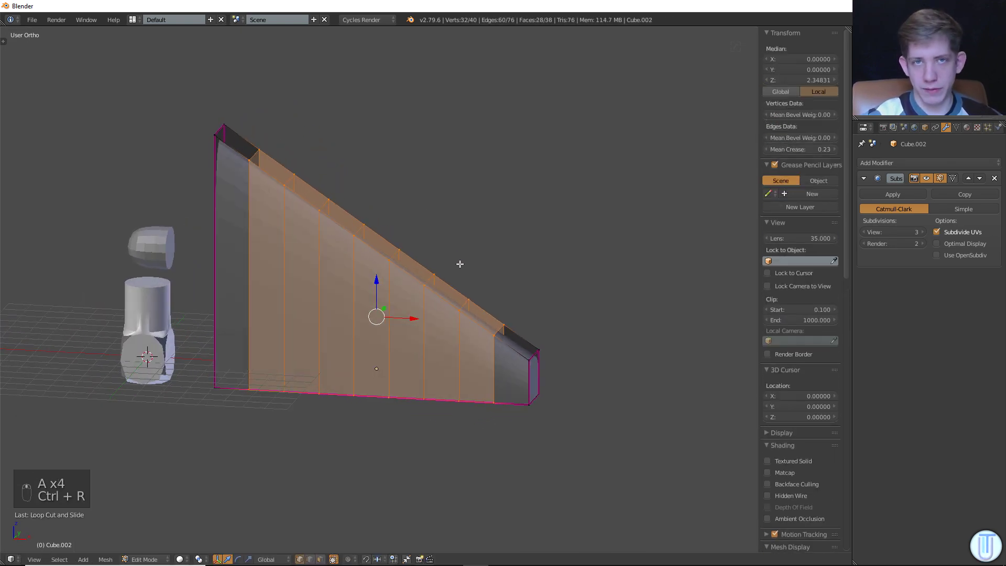
Curve the ramp's sloped top edge inward into a concave sweep using proportional editing.
key("ctrl+z")
key("KP_1")
key("ctrl+r")
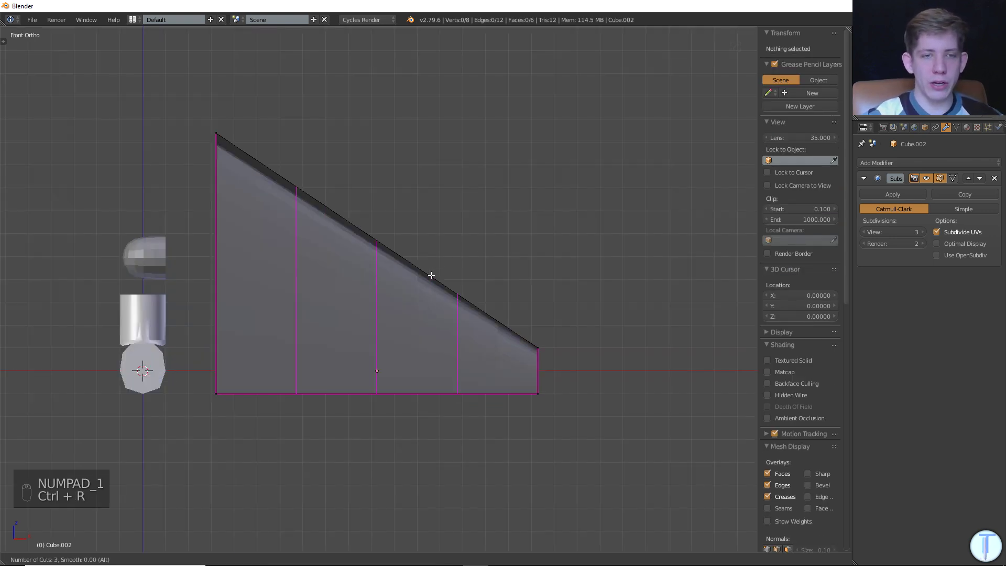
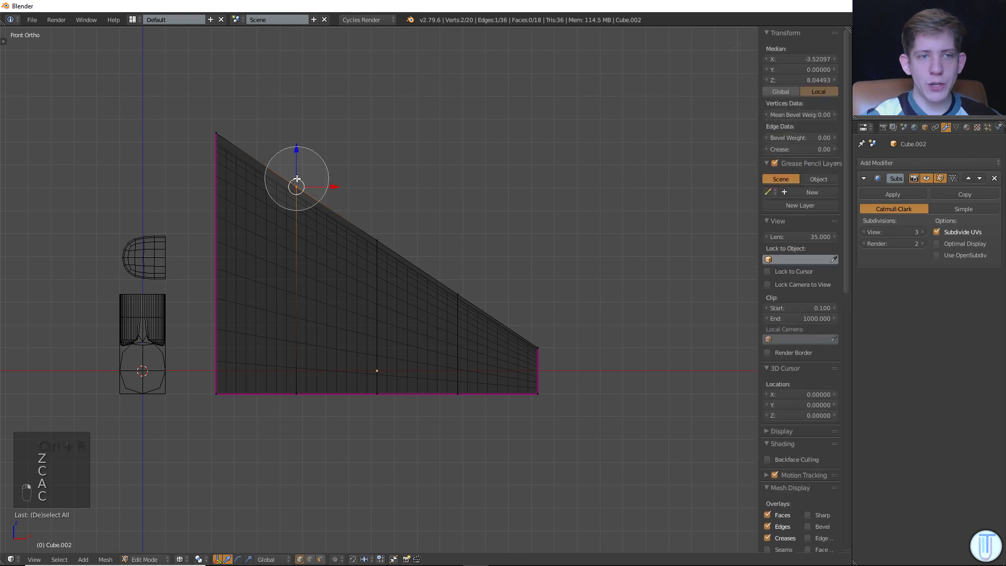
key("g")
key("a")
key("c")
key("g")
key("a")
key("z")
key("z")
key("g")
key("c")
key("g")
key("z")
key("g")
key("Tab")
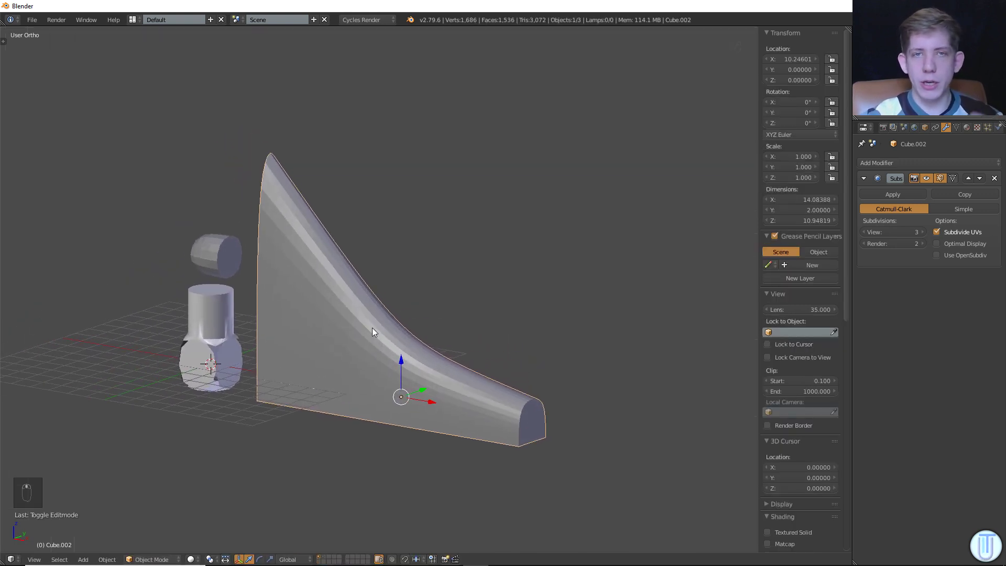
Delete the curved strip, leaving only the column and floating ball, and inspect the column.
key("x")
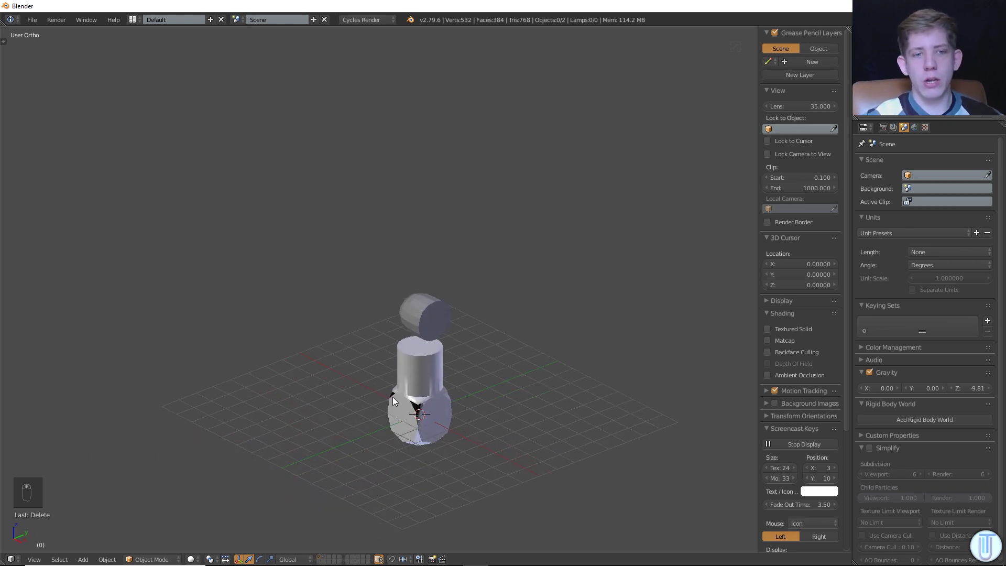
key("Tab")
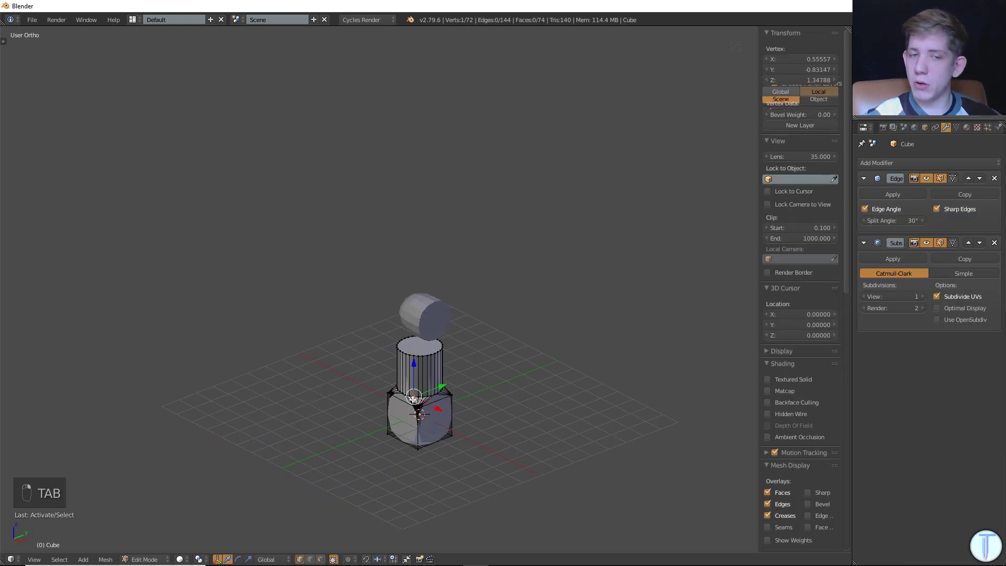
key("KP_Decimal")
key("Tab")
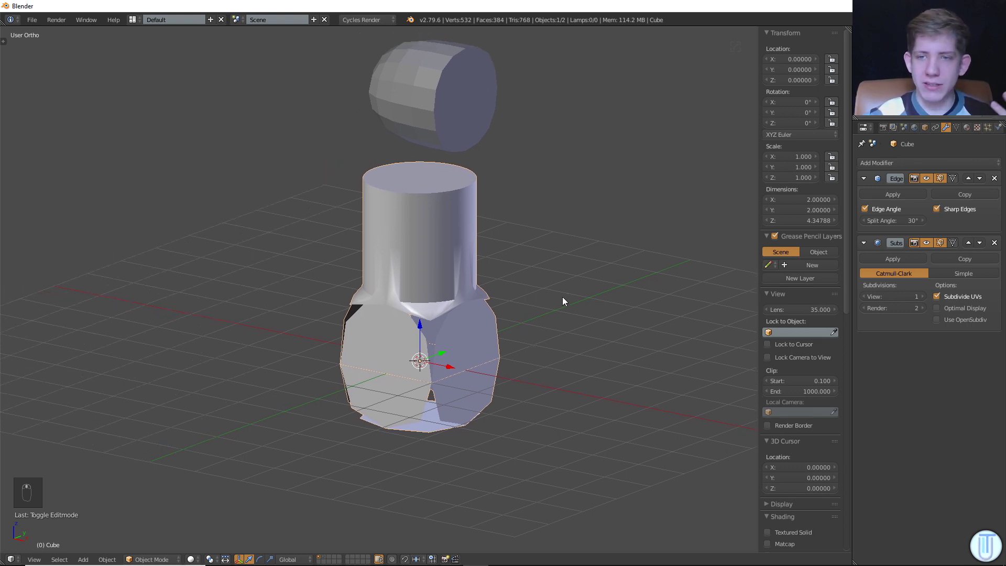
Move the column's Subdivision Surface above Edge Split, rounding it into a bottle-like shape.
left_click_drag(970, 241, 570, 231)
key("Tab")
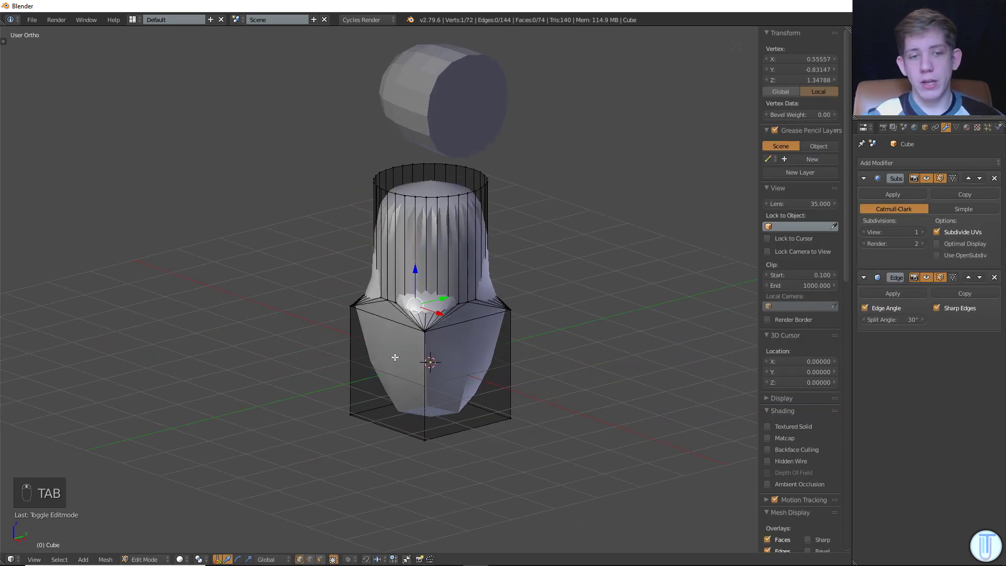
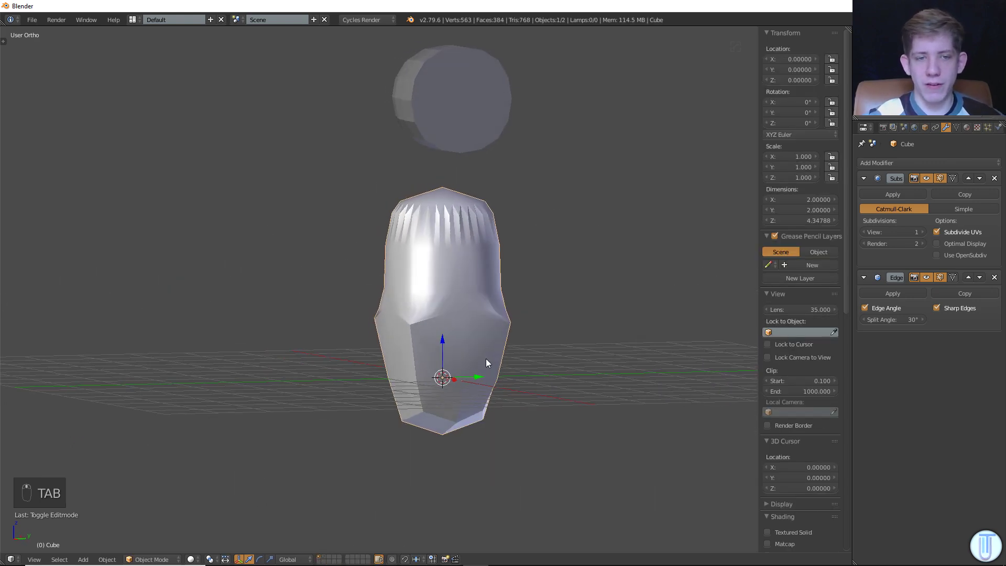
In Edit Mode select the edges running around the column's square base.
key("Tab")
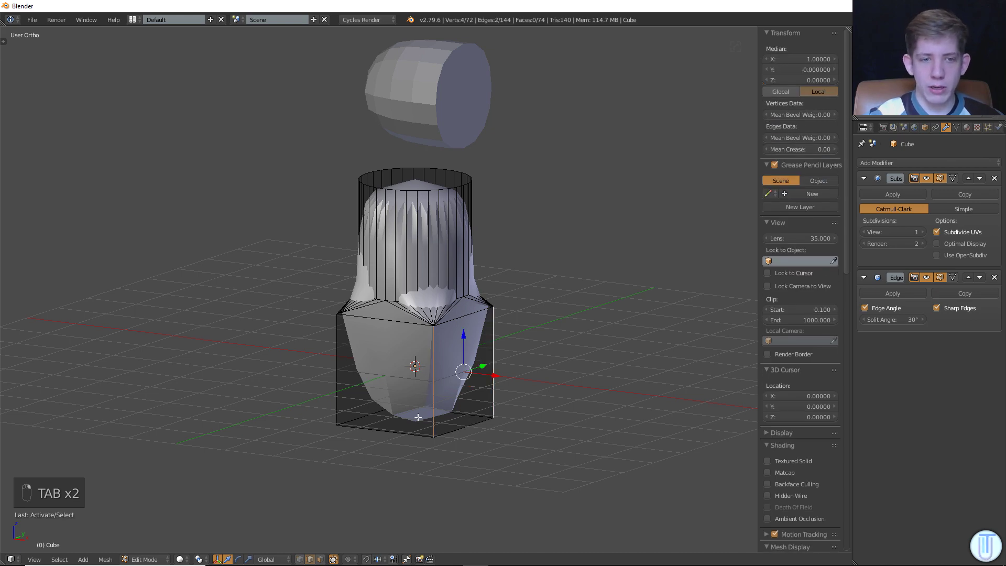
key("z")
key("c")
key("c")
key("z")
key("Tab")
key("Tab")
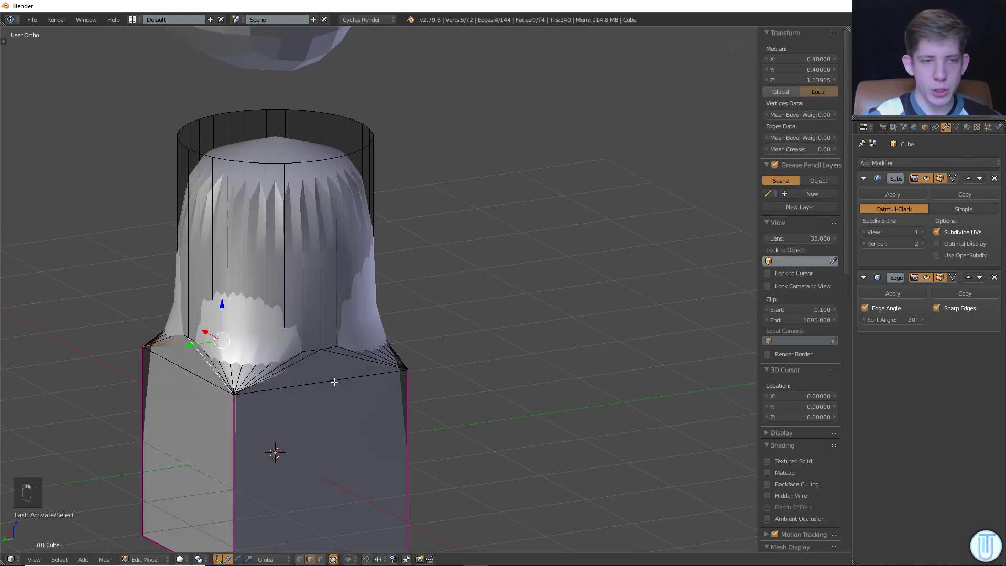
key("ctrl+z")
key("ctrl+z")
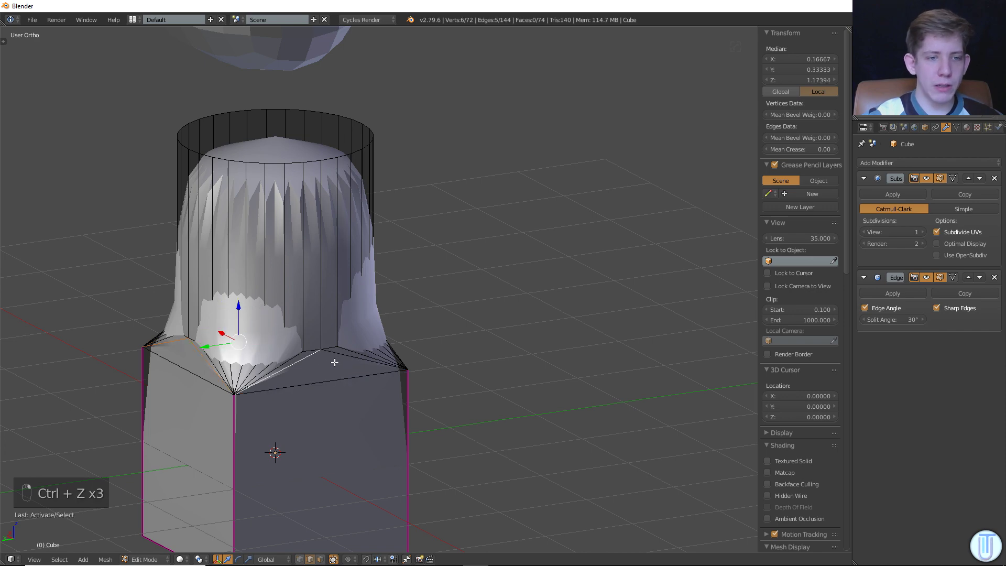
key("ctrl+z")
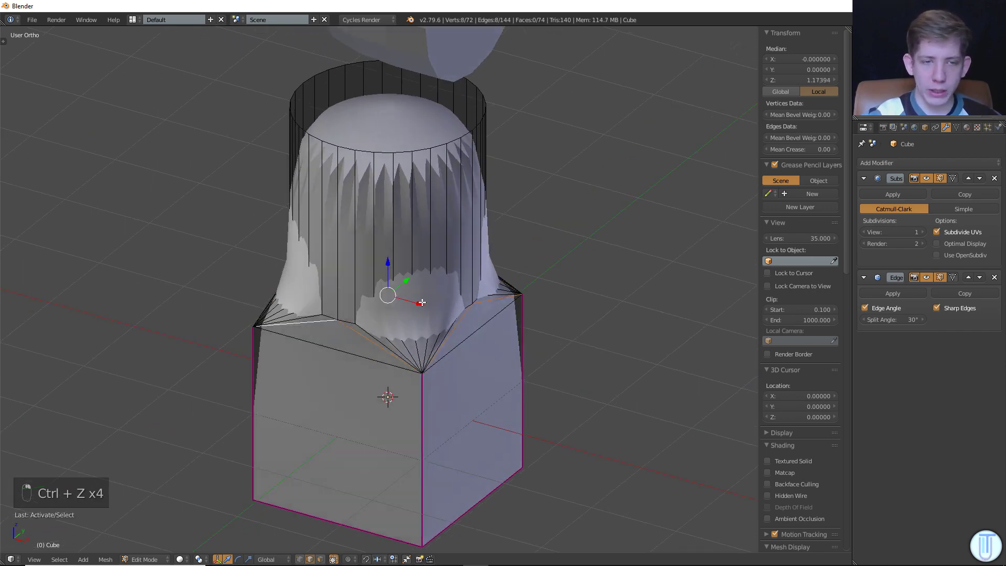
key("Tab")
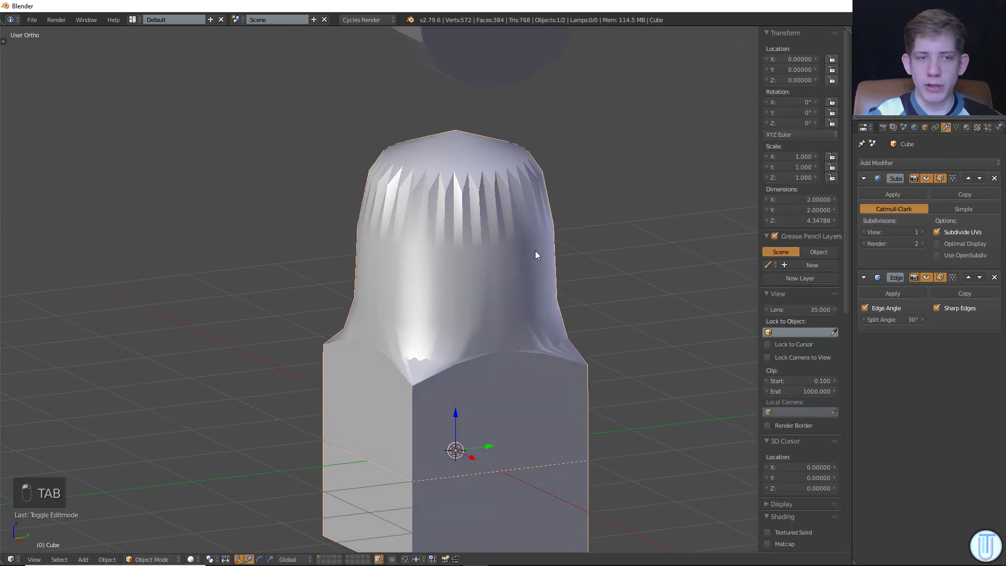
key("Tab")
Crease the selected base edges fully with Shift+E set to 1.
key("z")
key("a")
key("a")
key("a")
left_click(795, 152)
right_click(795, 152)
Crease the cylinder's top rim edges fully to 1 as well.
key("z")
key("Tab")
left_click(530, 249)
right_click(530, 249)
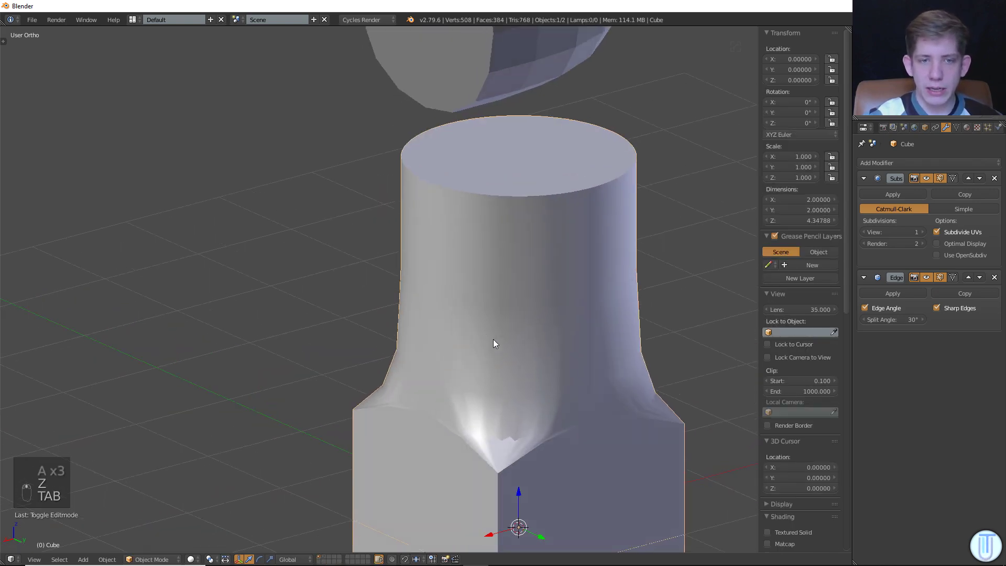
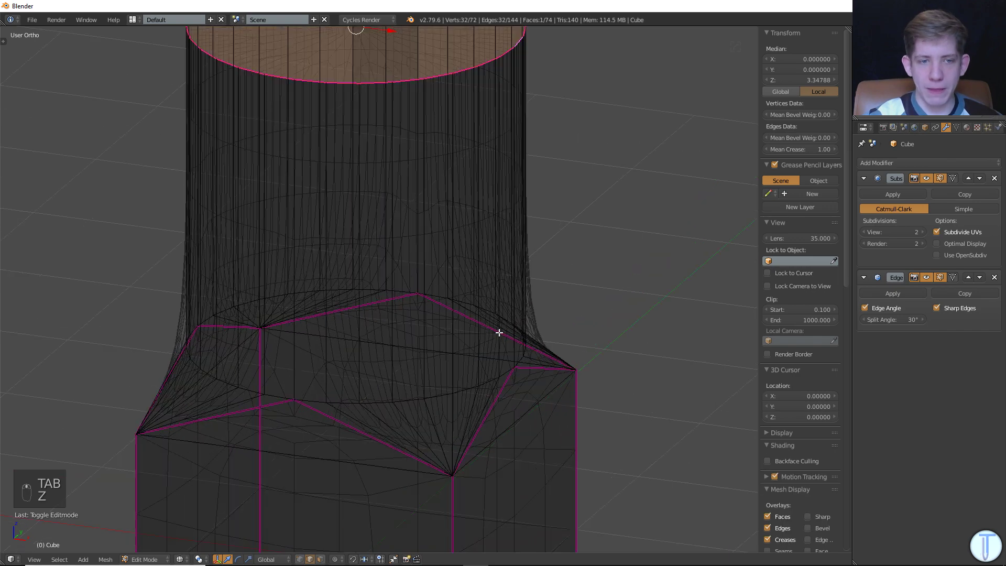
Add a vertical loop cut down the middle of the column with Ctrl+R.
key("z")
key("a")
key("Tab")
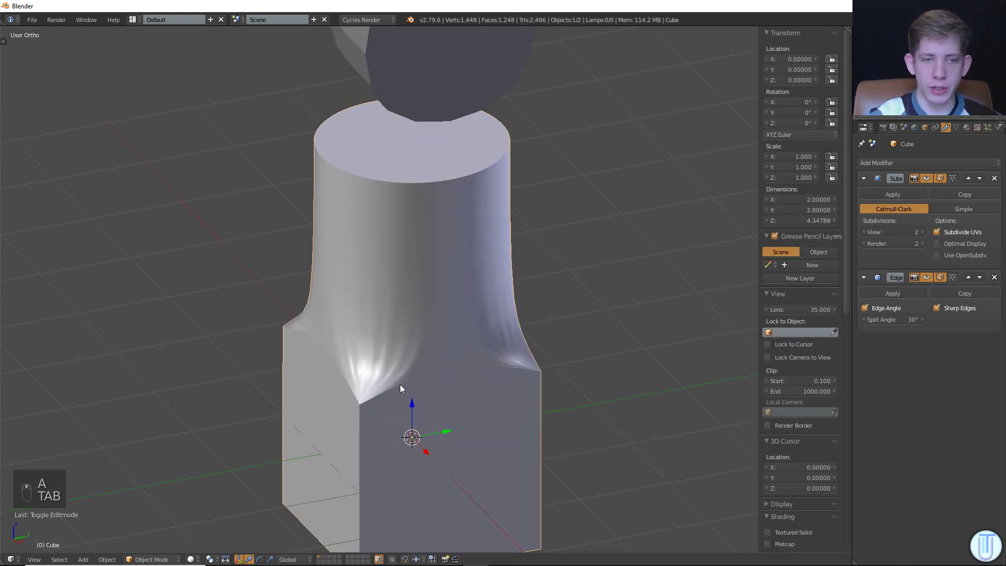
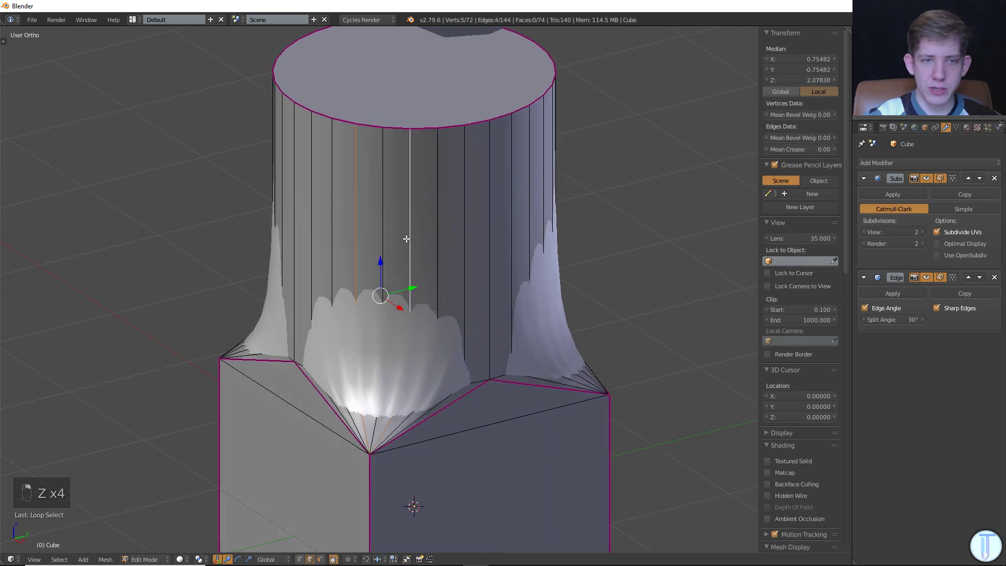
key("Tab")
key("KP_1")
key("KP_0")
key("KP_1")
key("a")
key("Tab")
key("a")
key("ctrl+r")
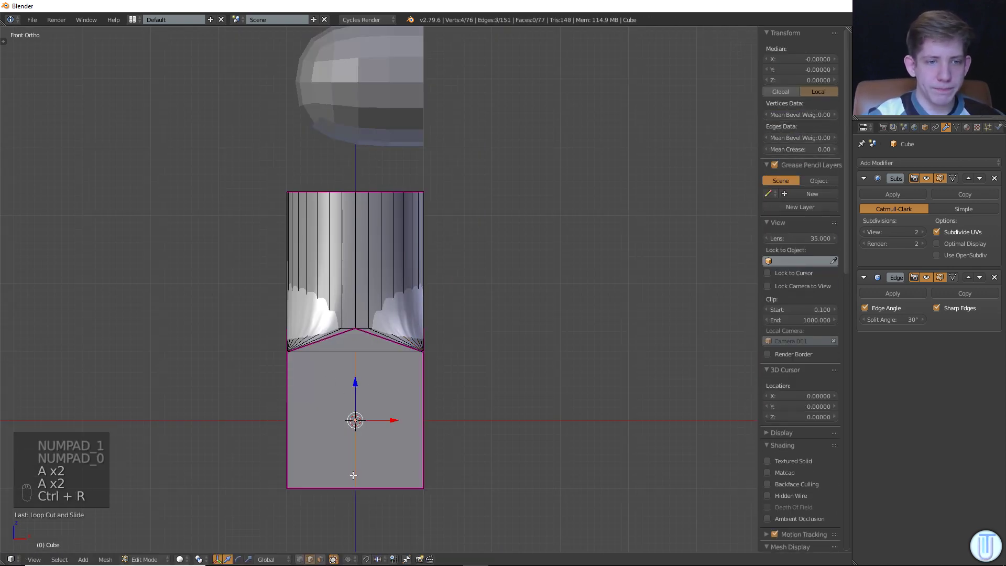
In front wireframe view box-select the column's left half and delete those vertices.
key("z")
key("z")
key("KP_1")
key("a")
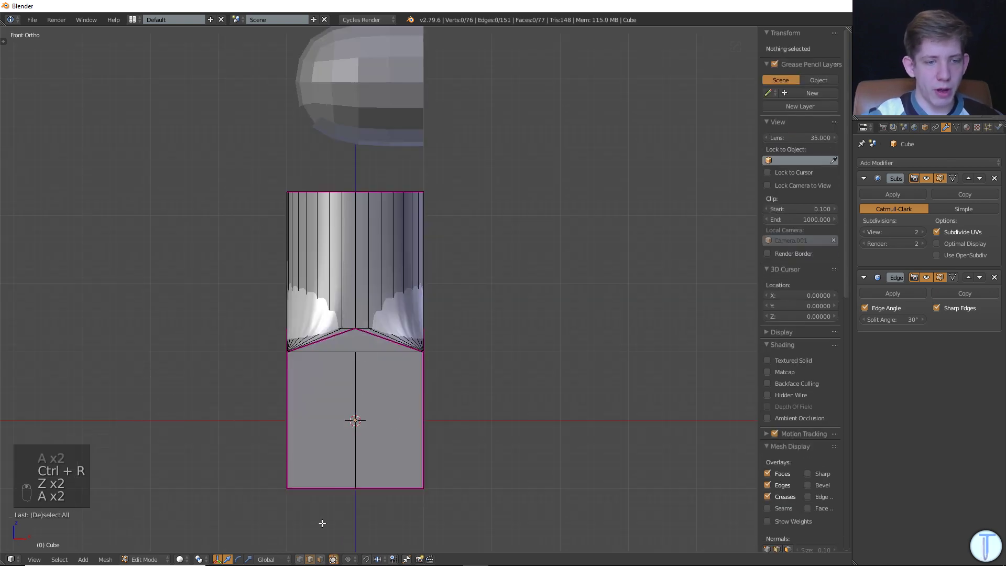
key("z")
key("b")
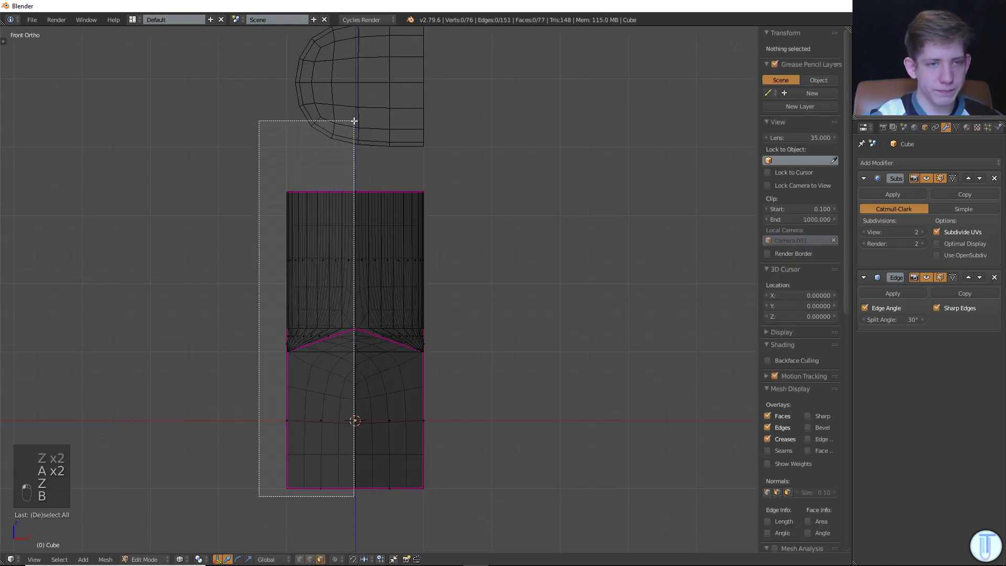
key("x")
key("z")
key("x")
key("x")
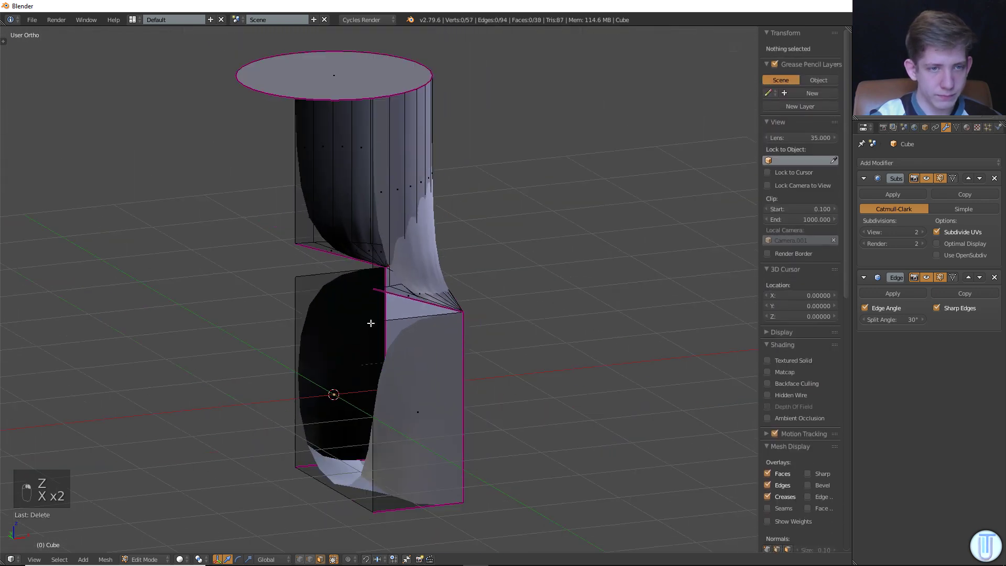
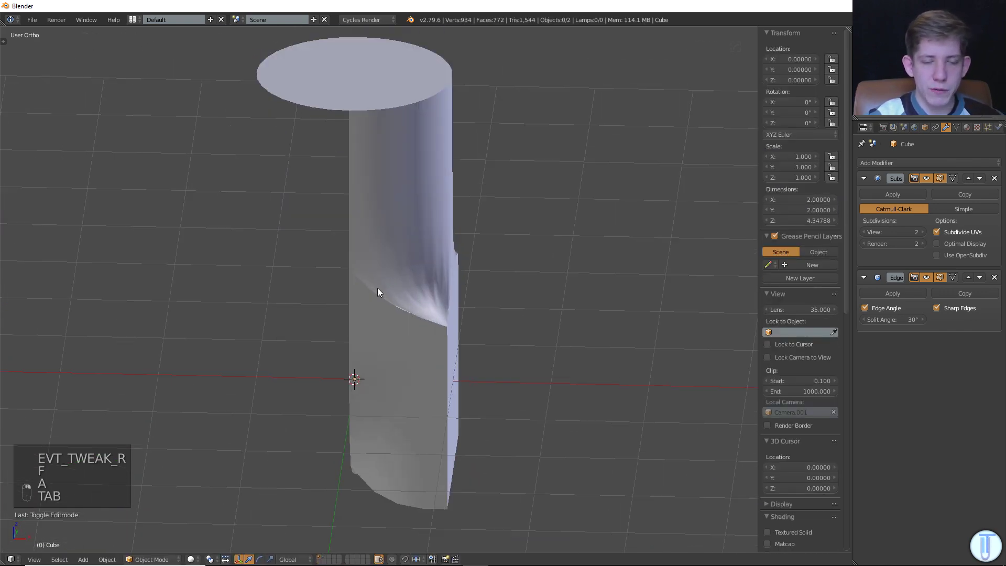
Orbit around the halved column to inspect the open side.
key("Tab")
key("x")
key("a")
key("x")
key("a")
key("x")
key("a")
key("x")
key("a")
key("x")
key("a")
key("x")
key("x")
key("Tab")
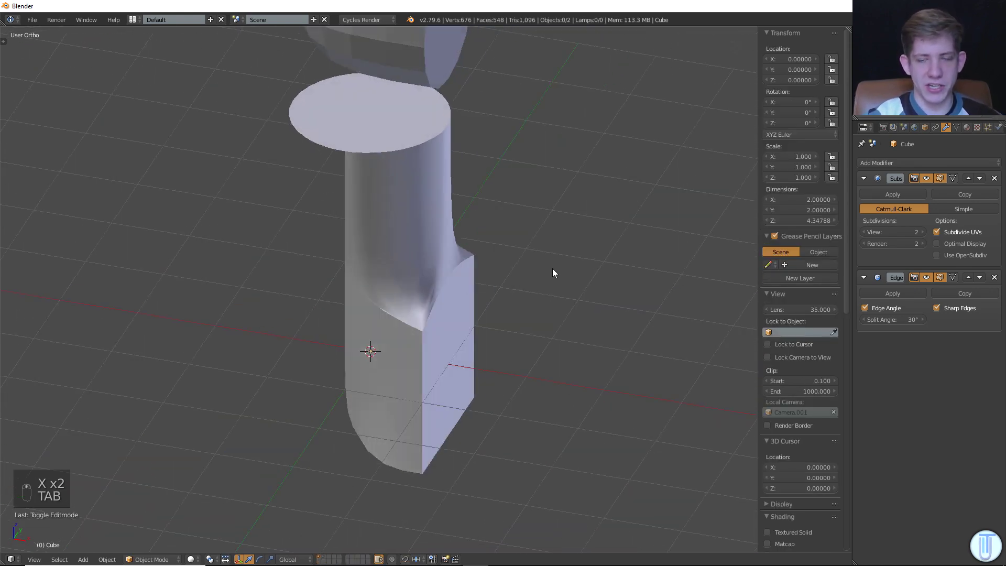
key("Tab")
Add an X-axis Mirror modifier and move it to the top of the stack above Subsurf and Edge Split.
key("Tab")
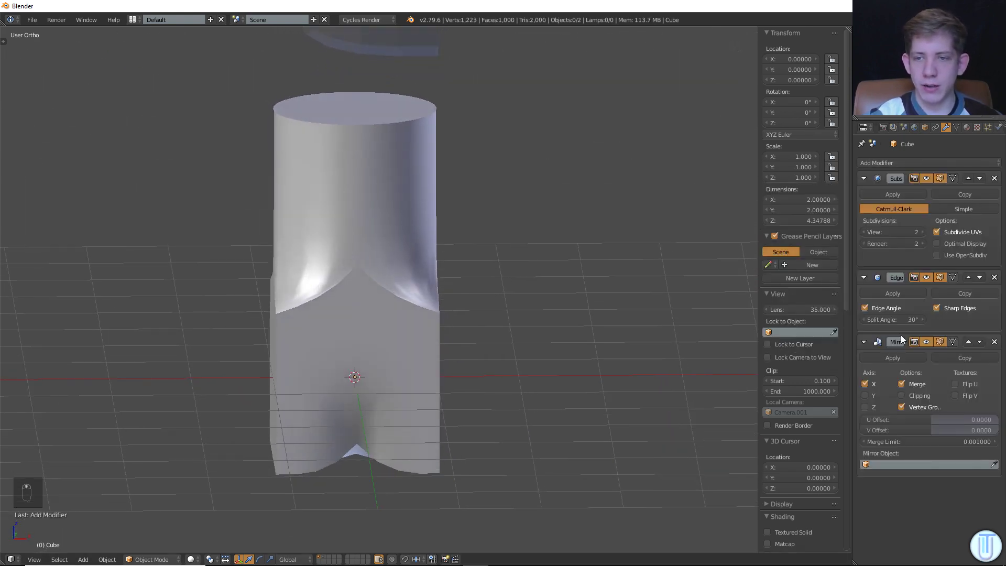
left_click_drag(966, 343, 603, 257)
left_click(580, 255)
key("Tab")
key("Tab")
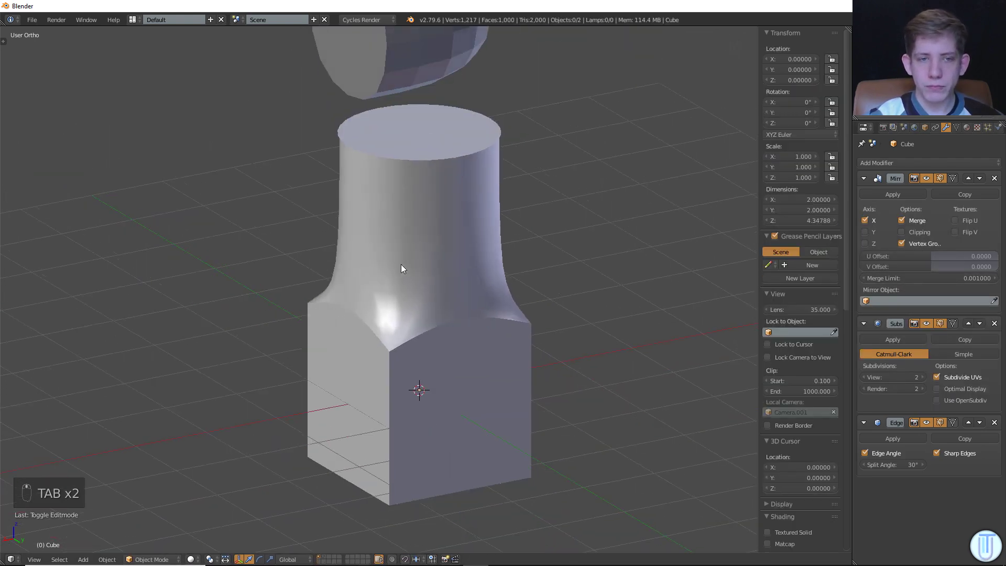
Select the whole mesh in Edit Mode and Remove Doubles to merge the seam vertices.
key("Tab")
key("Tab")
key("Tab")
key("a")
key("g")
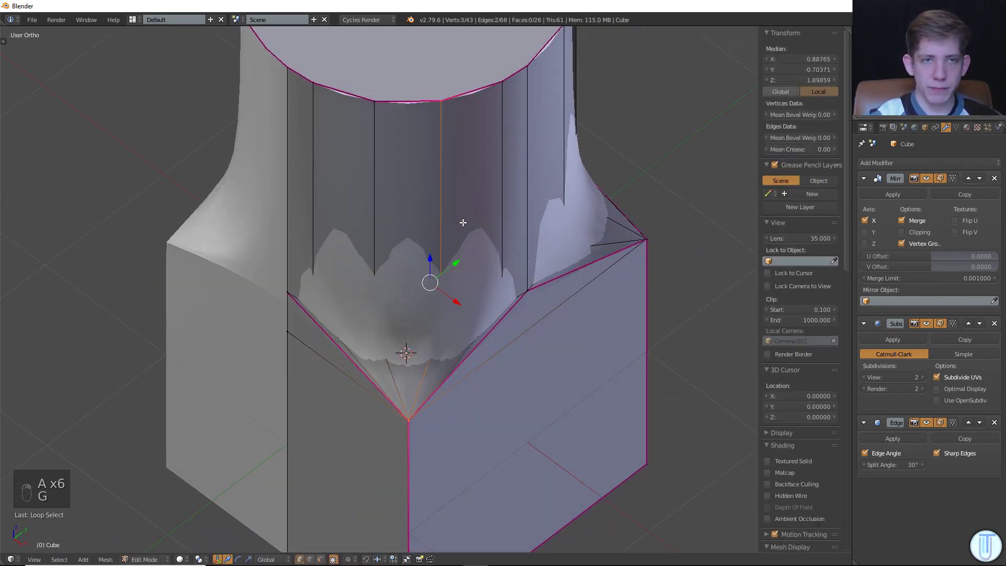
key("g")
key("z")
key("c")
key("g")
key("a")
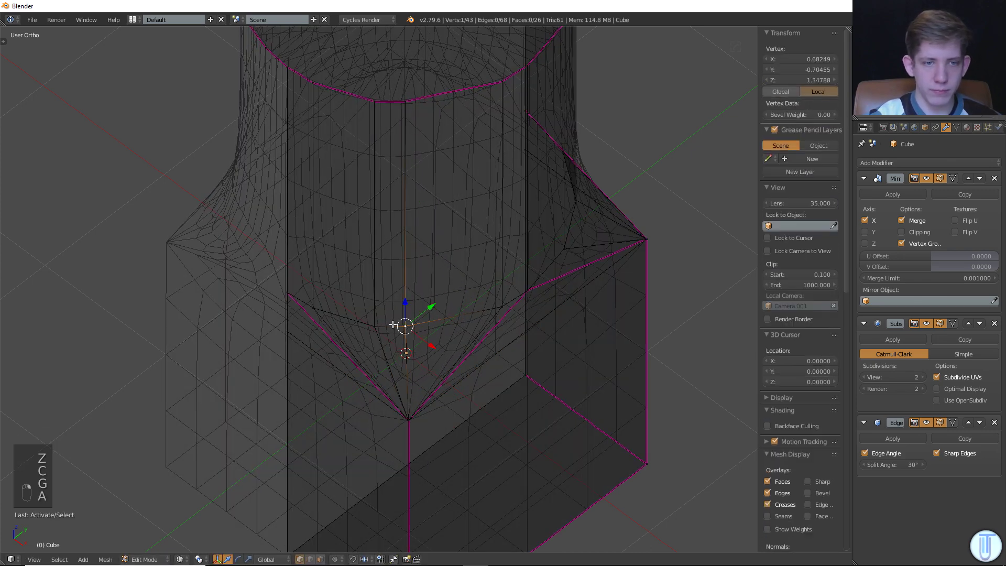
key("g")
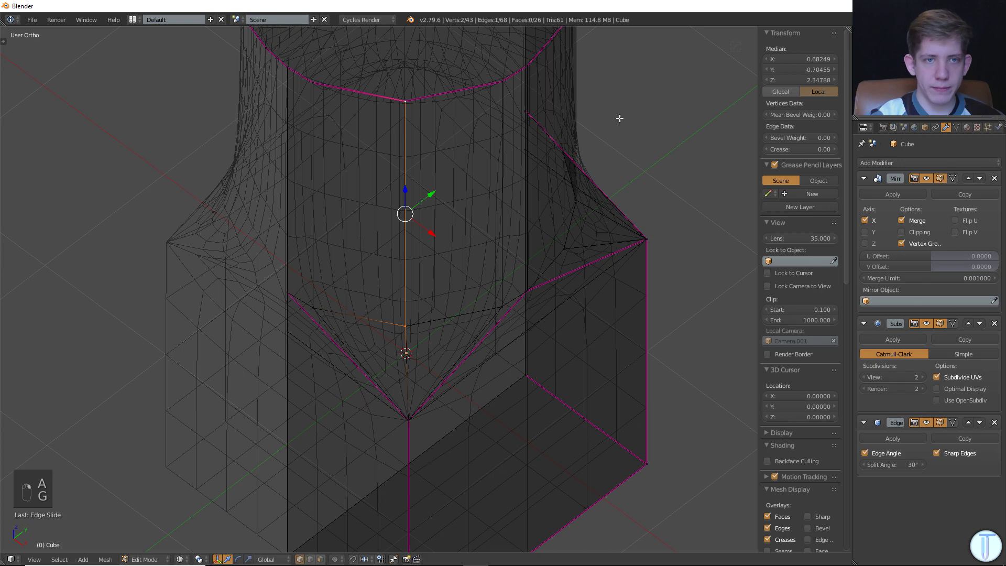
key("a")
key("z")
key("a")
key("t")
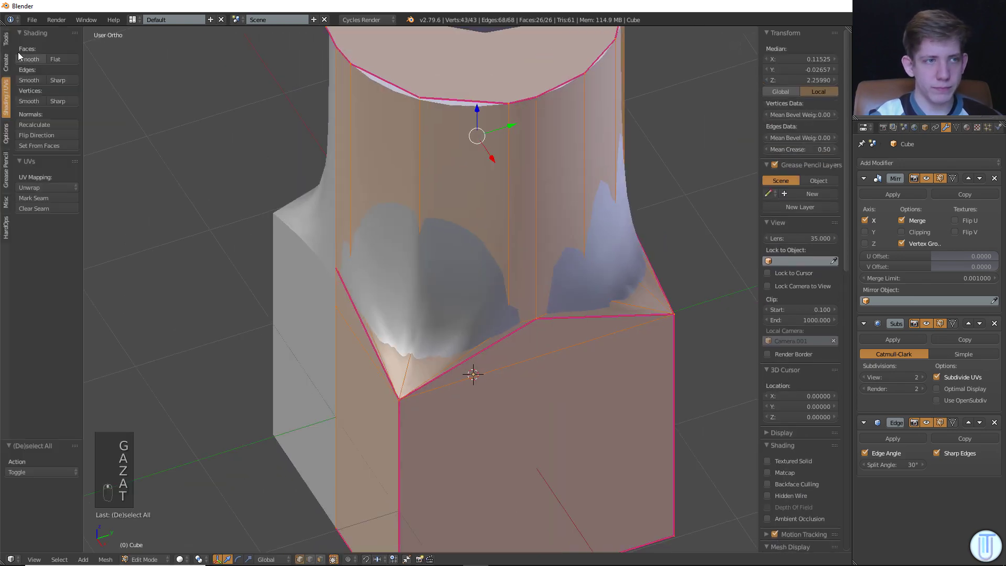
Raise the Subsurf View level to 3 and inspect the smoothed transition.
left_click_drag(6, 37, 44, 360)
key("Tab")
left_click_drag(409, 281, 518, 284)
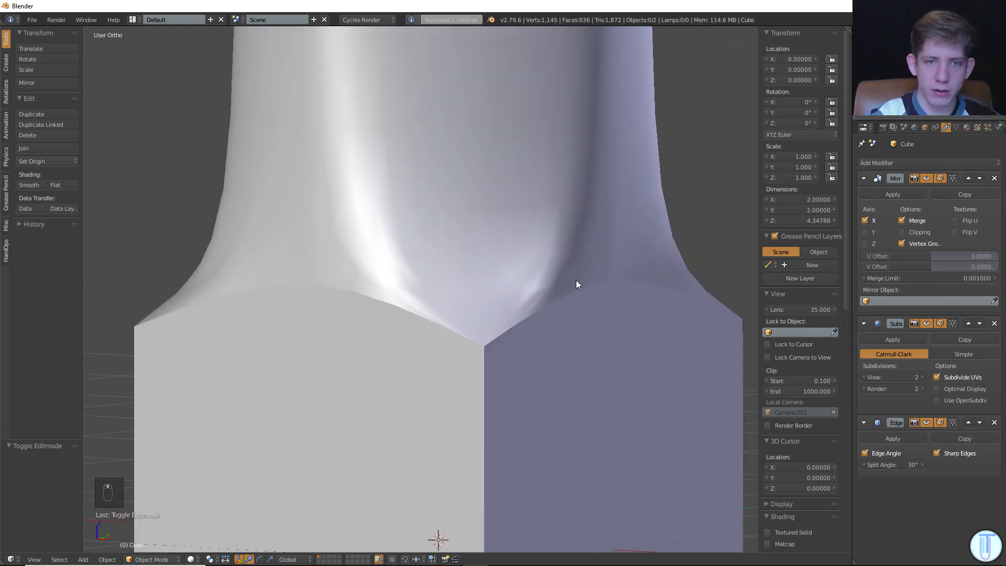
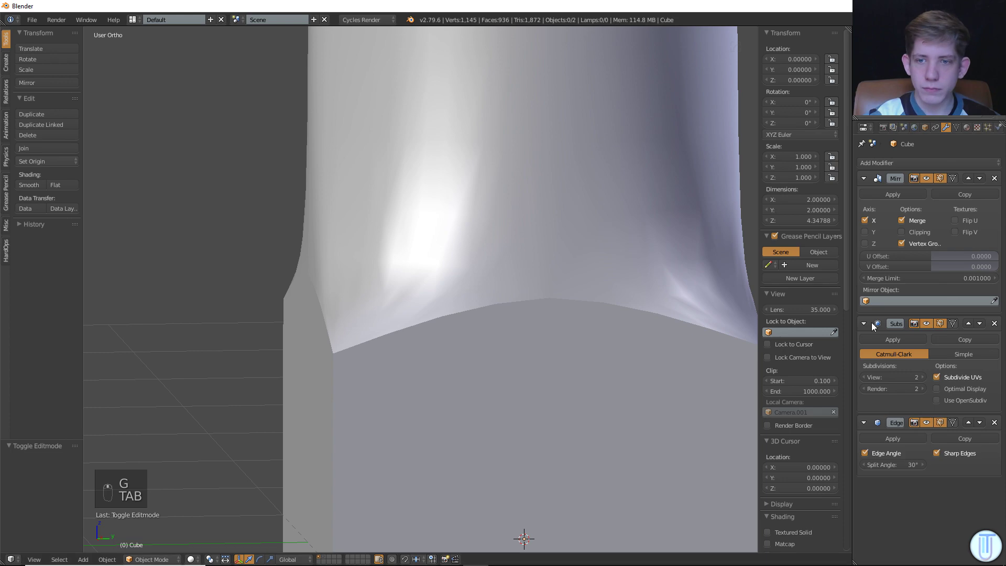
middle_click(497, 366)
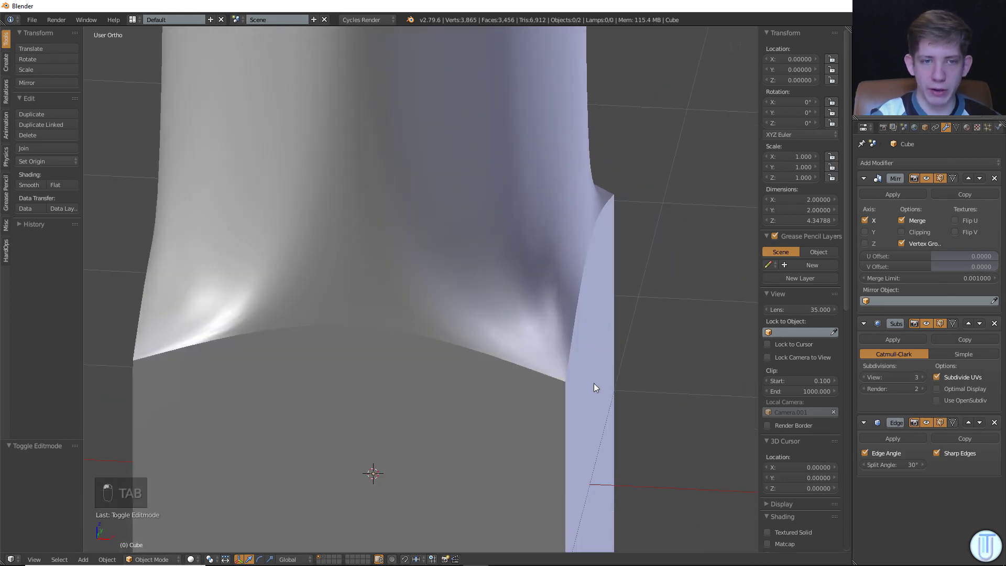
left_click_drag(583, 351, 434, 336)
key("Tab")
key("a")
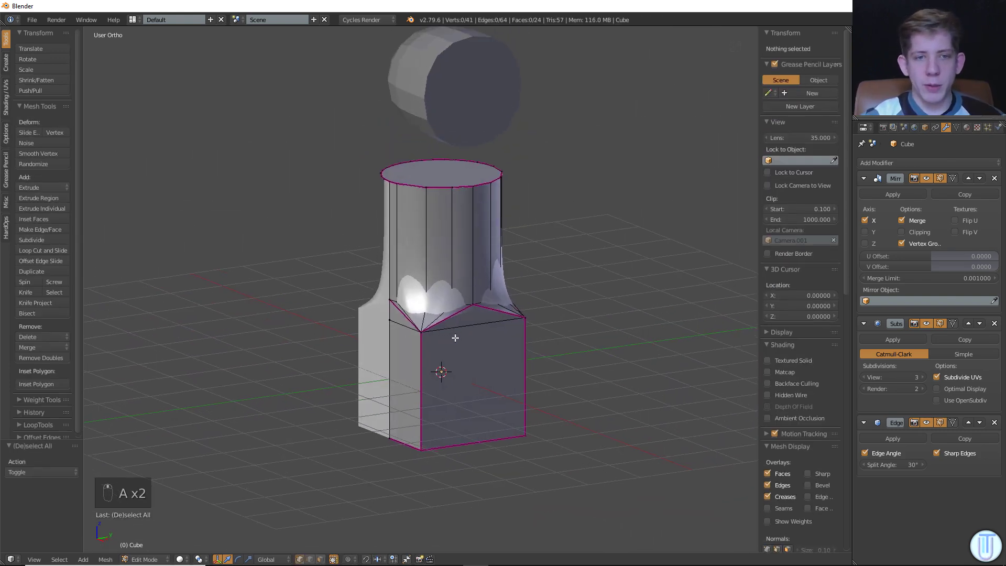
key("Tab")
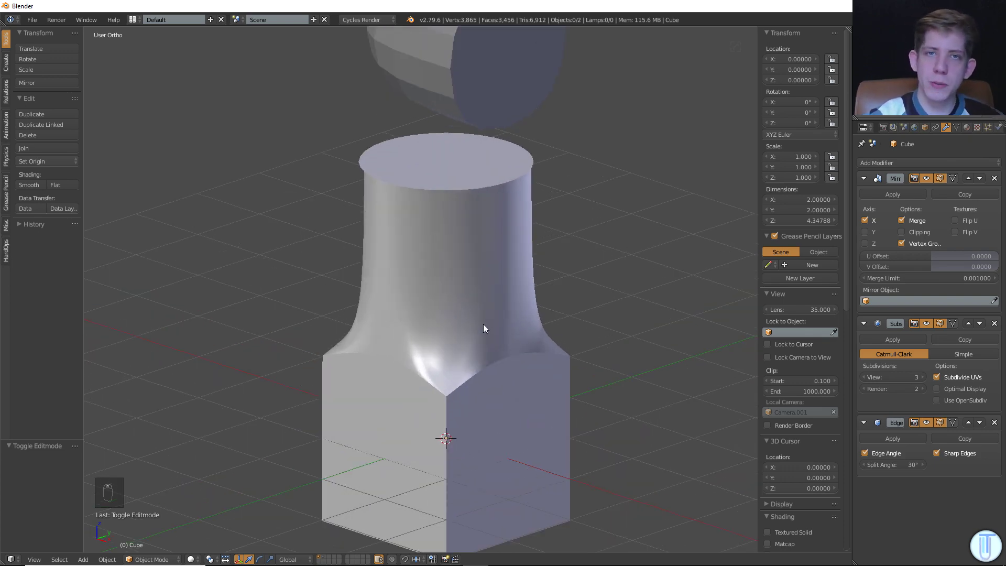
key("Tab")
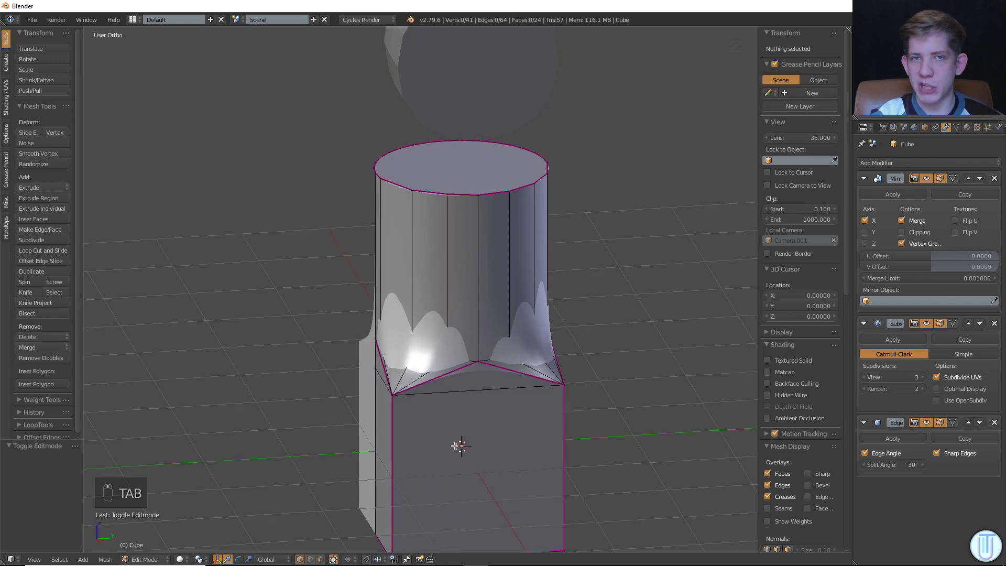
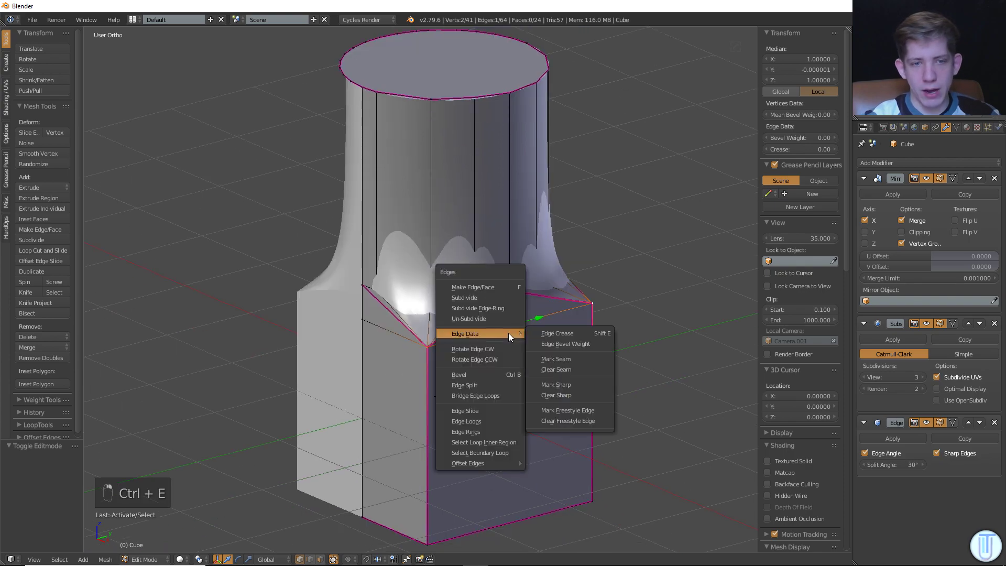
Apply an Edge Crease to the selected junction edges, dragging to set its strength.
key("Tab")
left_click_drag(556, 341, 456, 313)
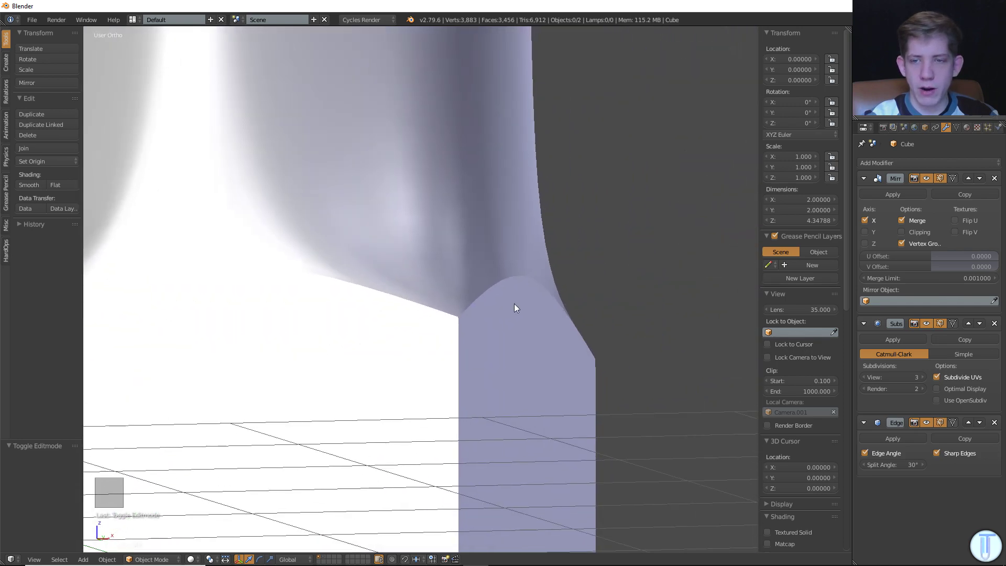
left_click(582, 290)
left_click(518, 288)
left_click_drag(492, 303, 393, 284)
key("Tab")
key("Tab")
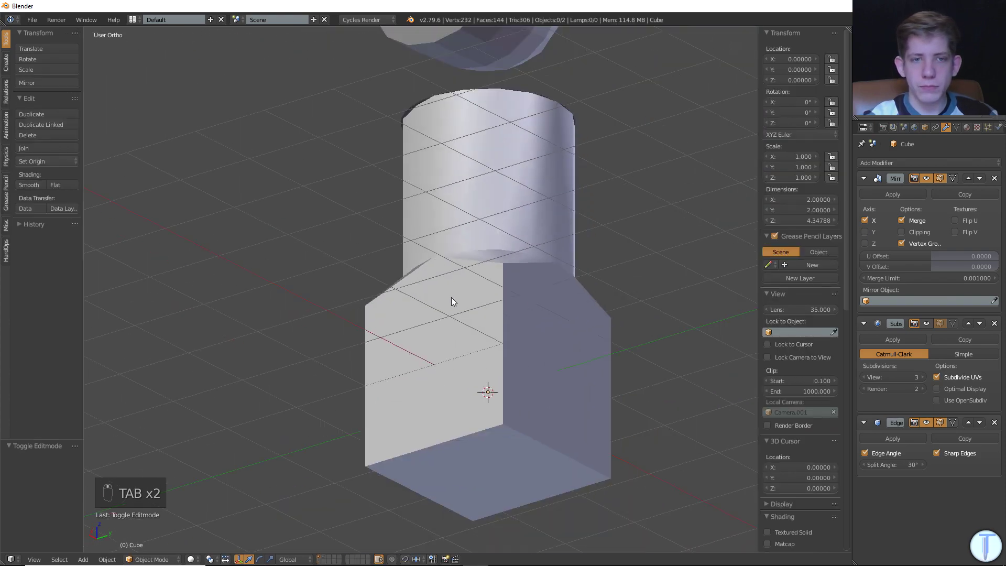
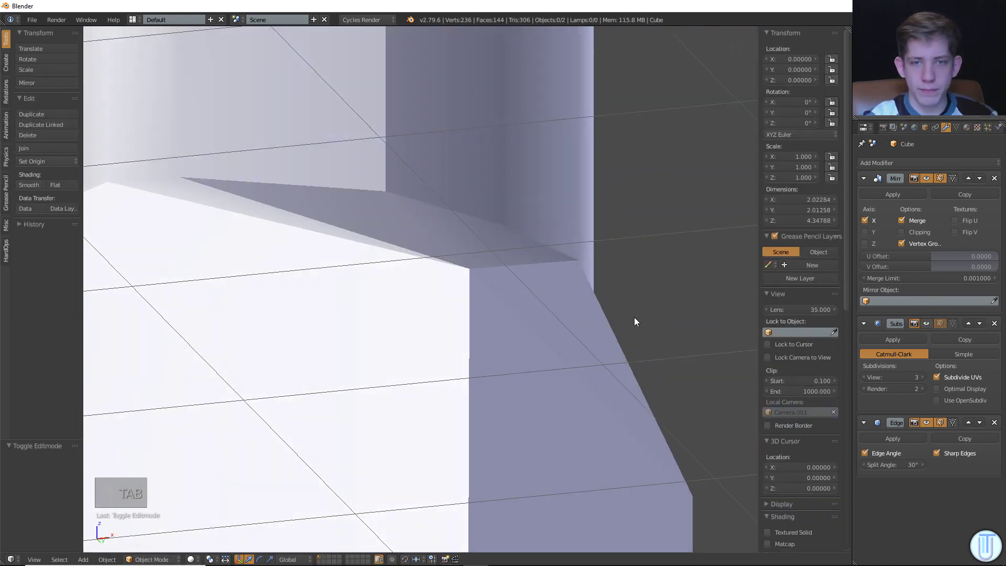
Turn off the Subsurf modifier's viewport display and inspect the raw faceted junction.
middle_click(605, 305)
middle_click(520, 311)
middle_click(467, 328)
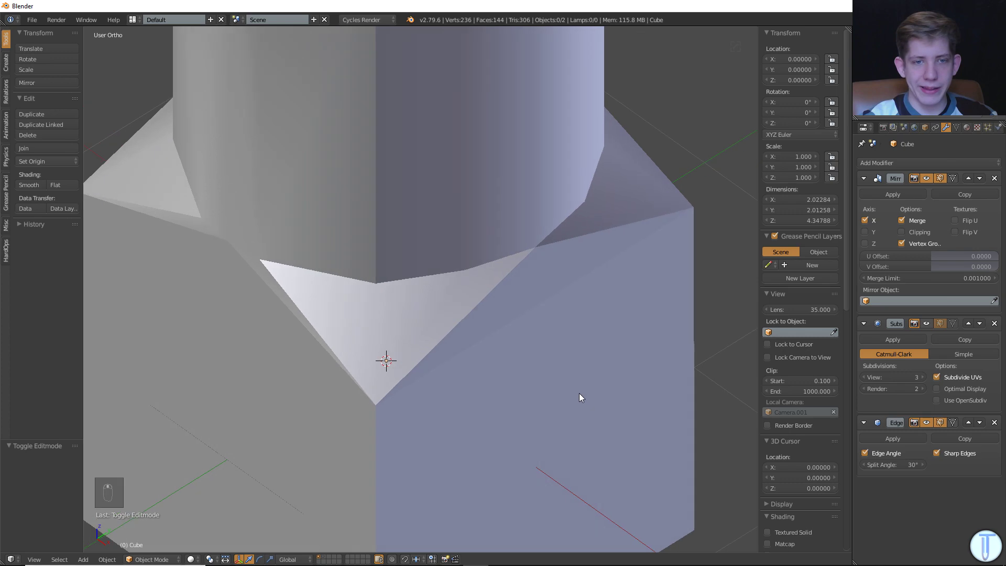
left_click_drag(614, 368, 504, 341)
middle_click(493, 341)
middle_click(531, 344)
key("Tab")
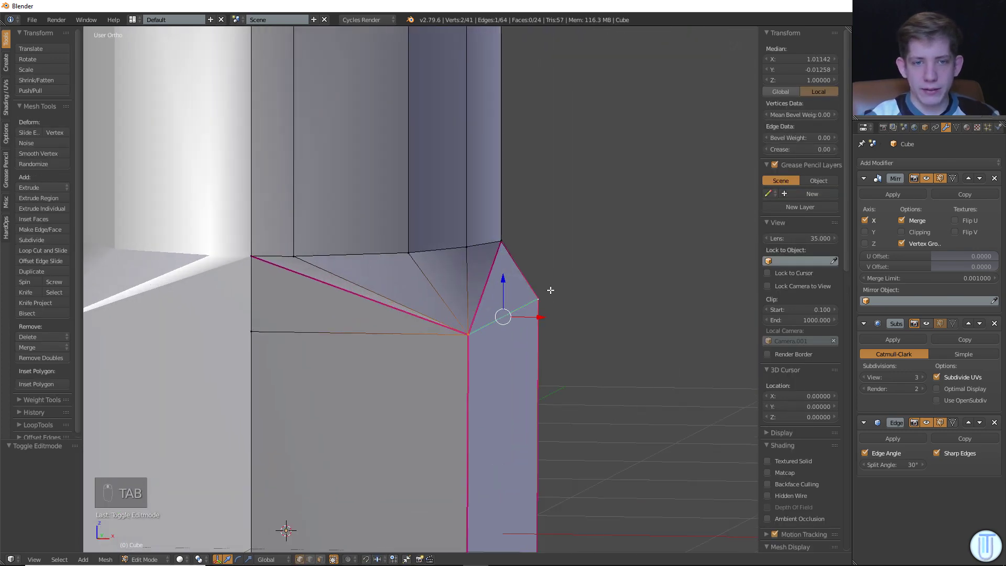
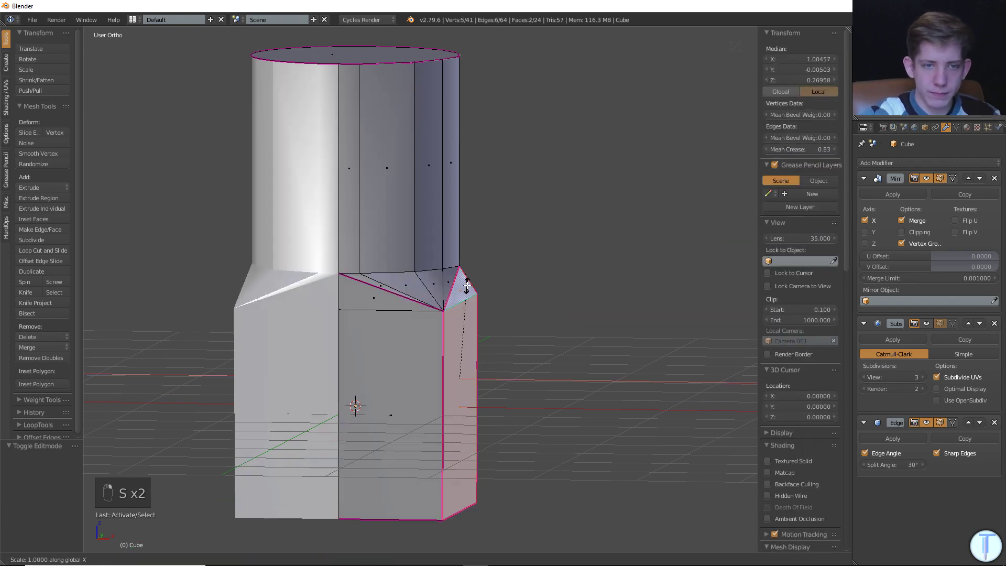
key("Tab")
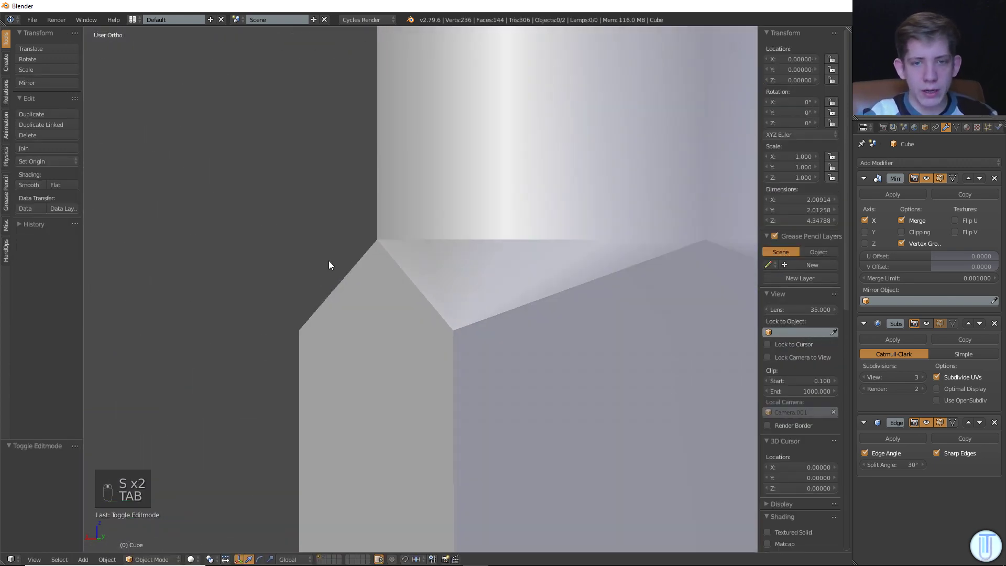
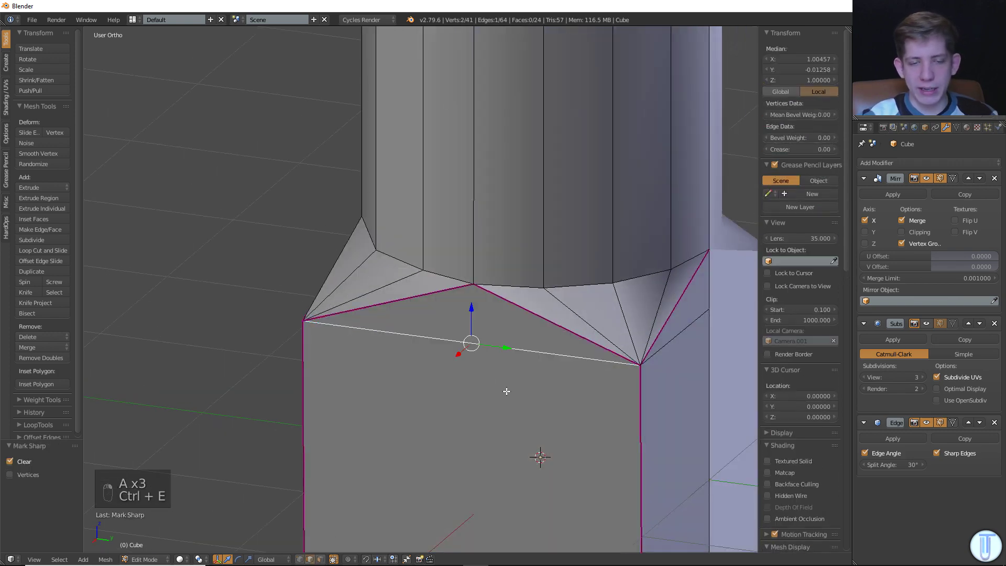
key("a")
key("Tab")
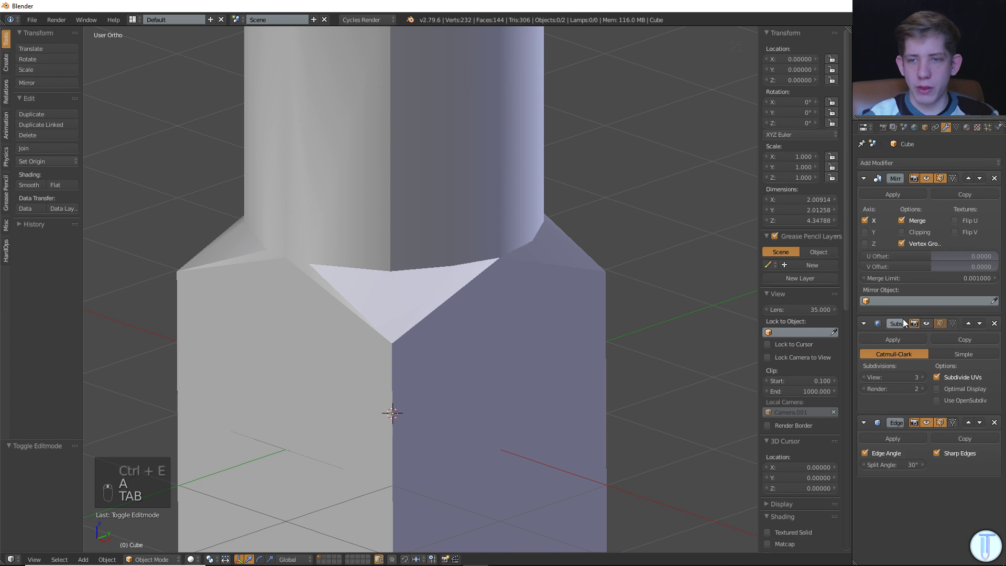
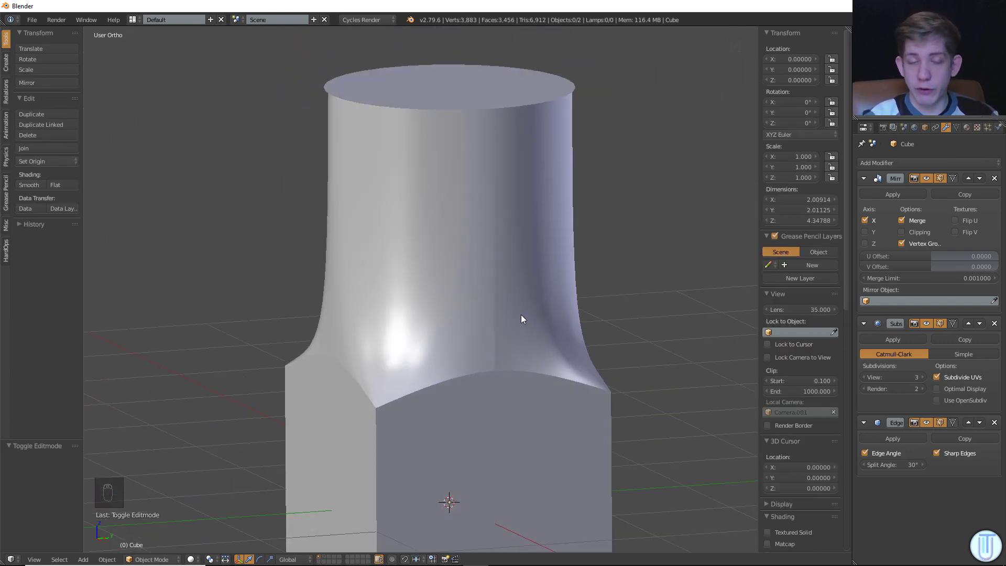
Orbit around the column and view it in object mode to check the smooth flare into the base.
left_click_drag(494, 292, 446, 260)
left_click_drag(467, 261, 579, 259)
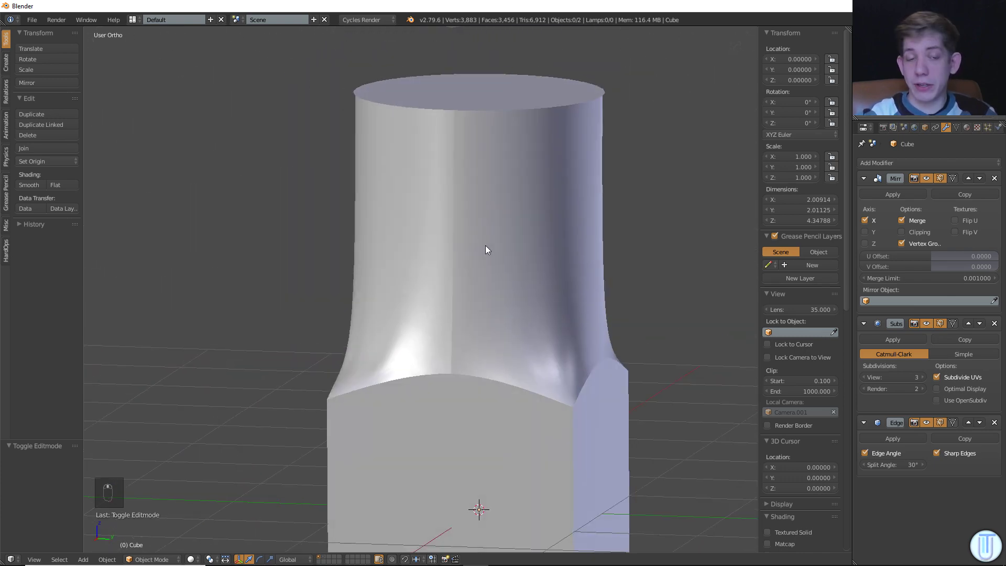
key("Tab")
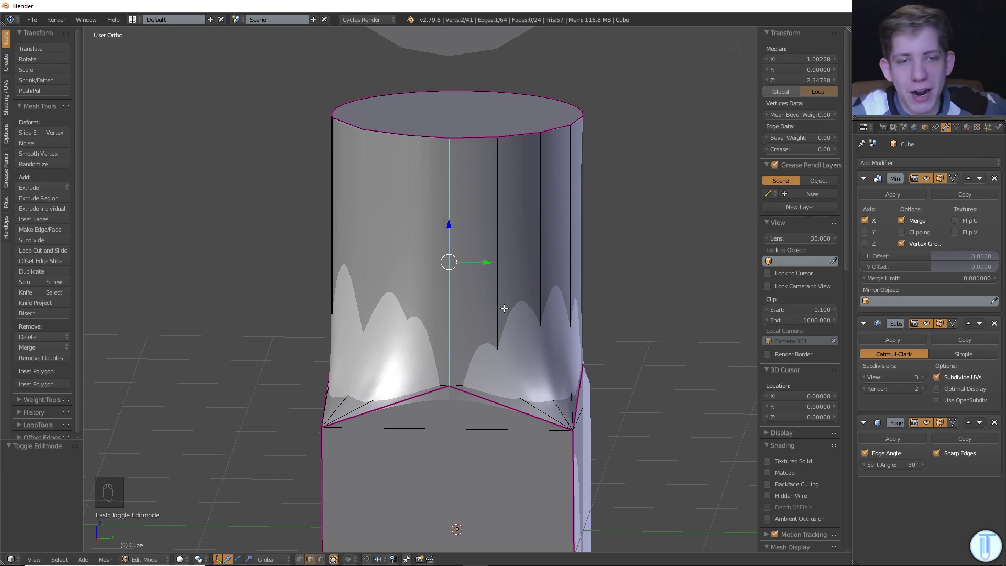
key("Tab")
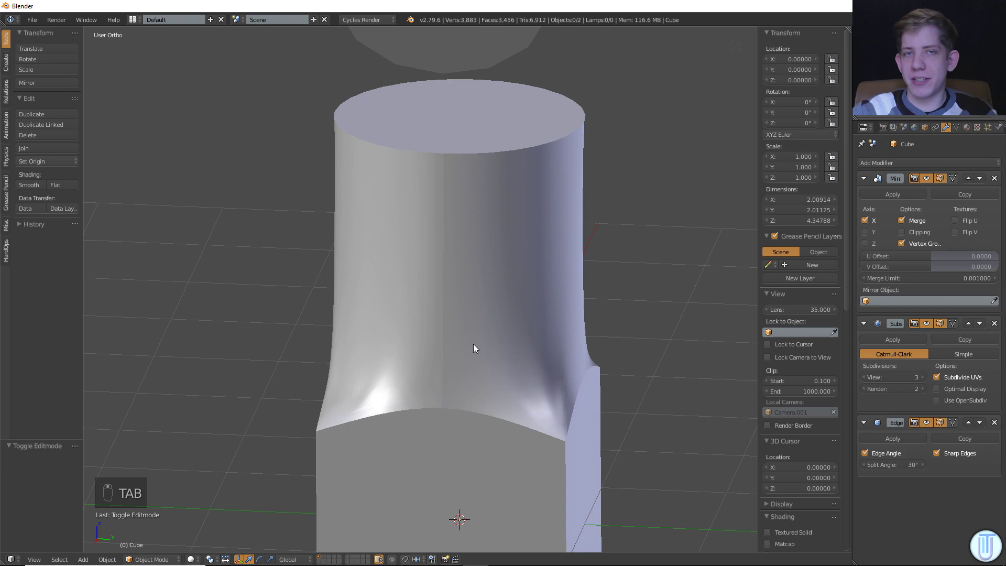
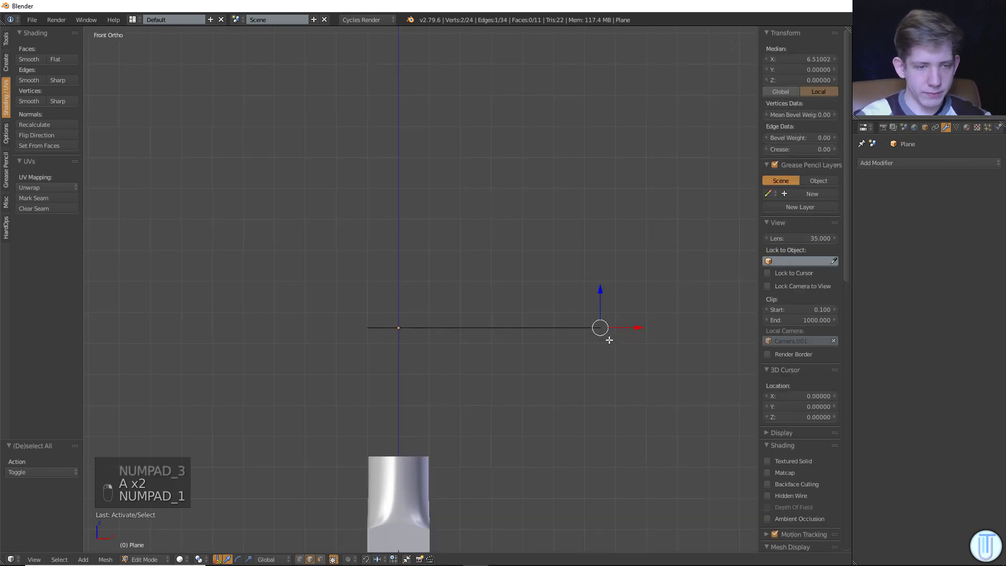
With proportional editing in front view, bend the strip's end upward into a rising curve.
key("o")
key("g")
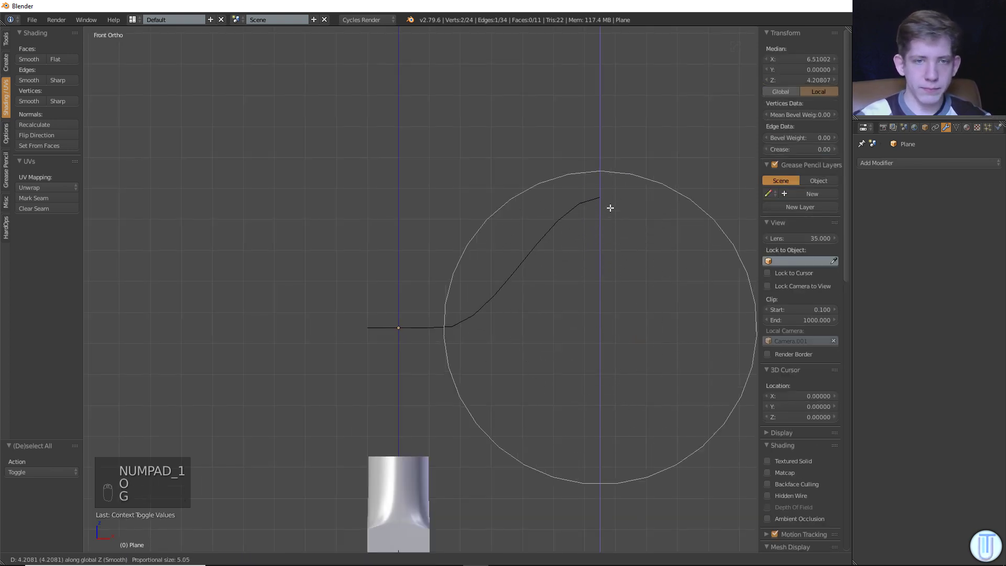
key("z")
key("Tab")
key("Tab")
key("z")
key("a")
key("ctrl+r")
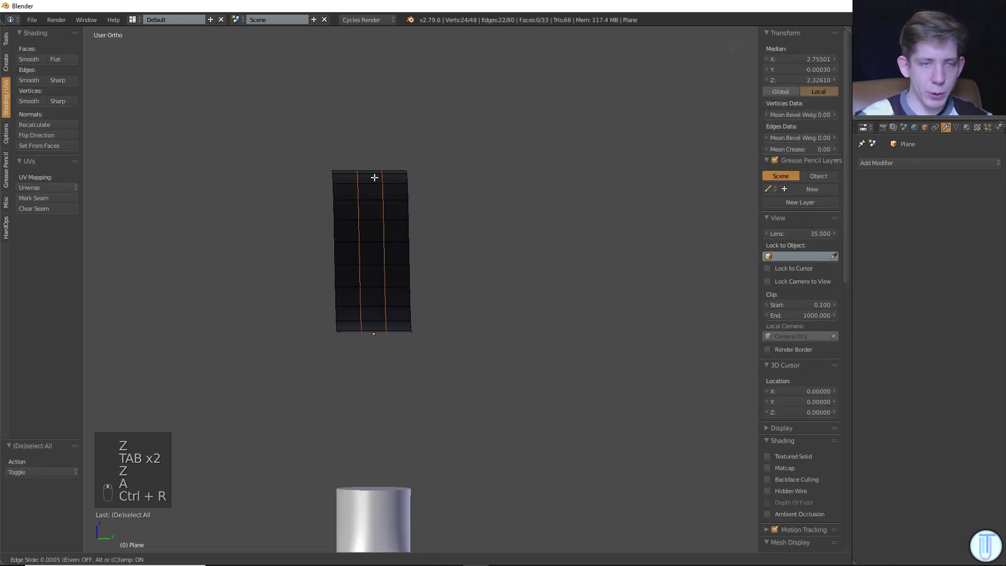
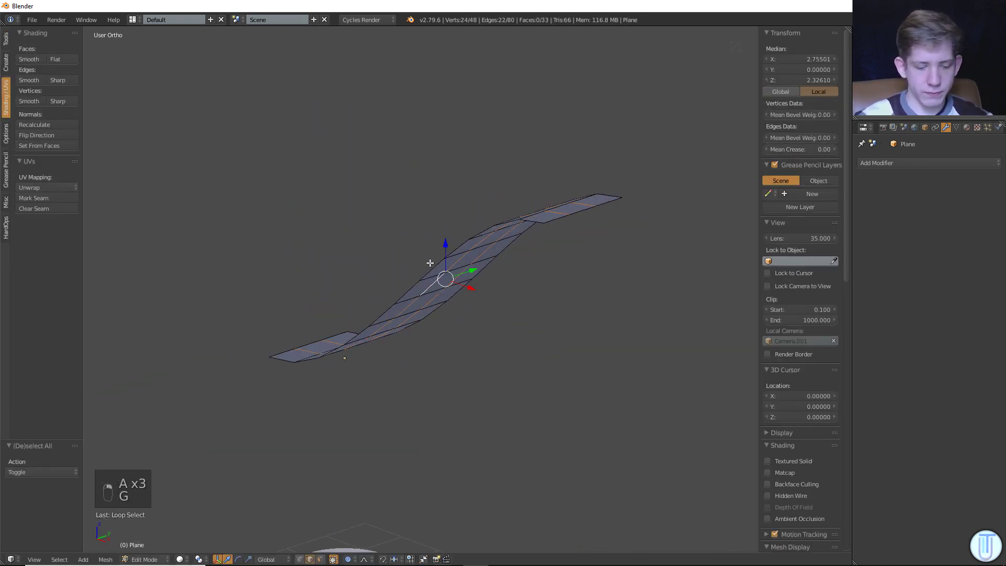
key("o")
key("g")
key("Tab")
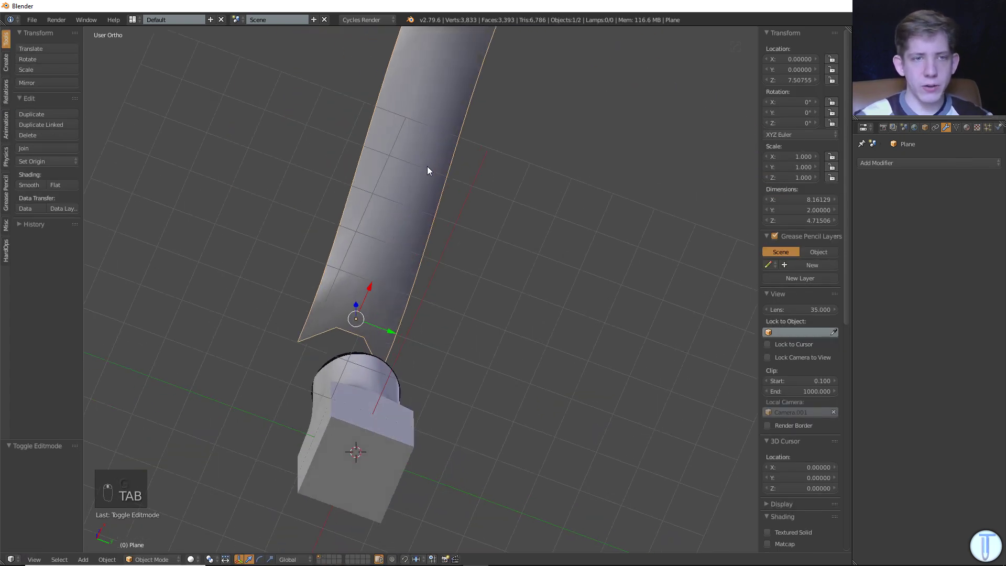
Extrude the strip's edges into side walls, adjust the tip, and set Shade Smooth.
key("Tab")
key("a")
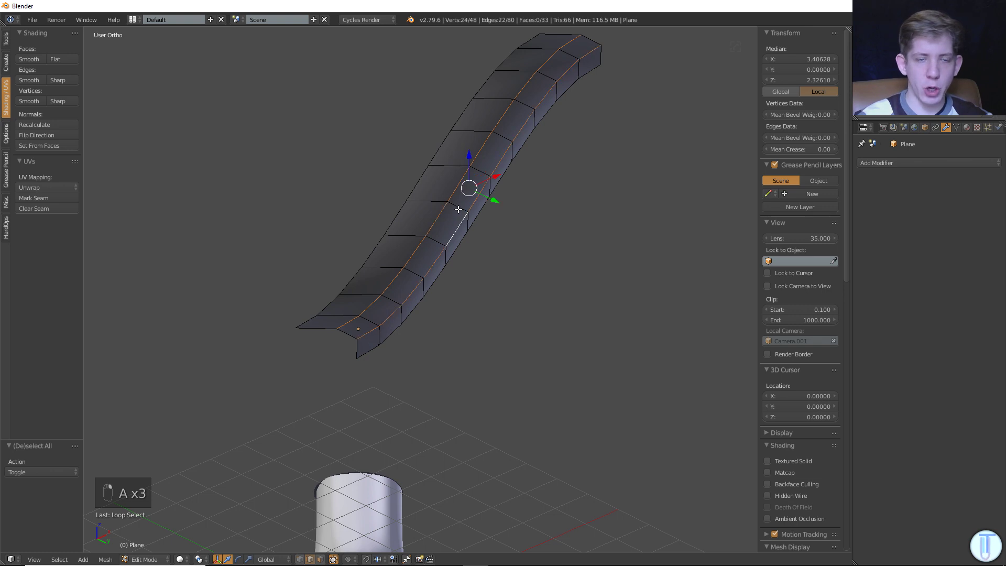
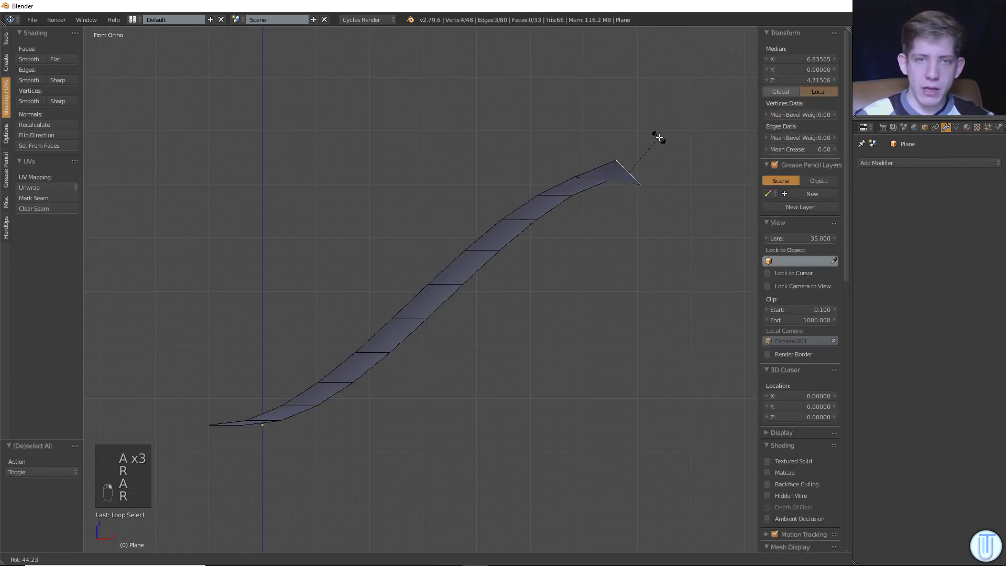
key("g")
key("r")
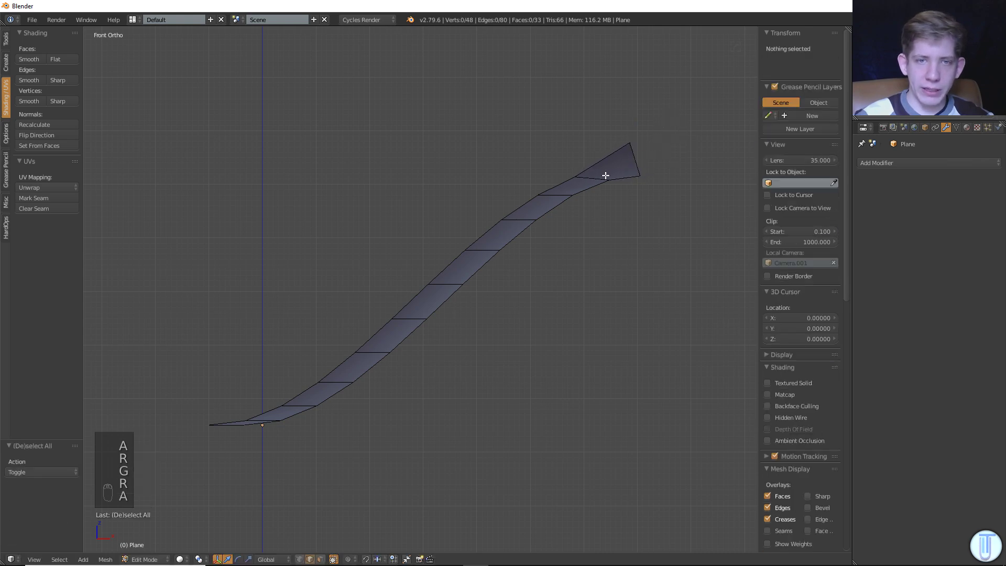
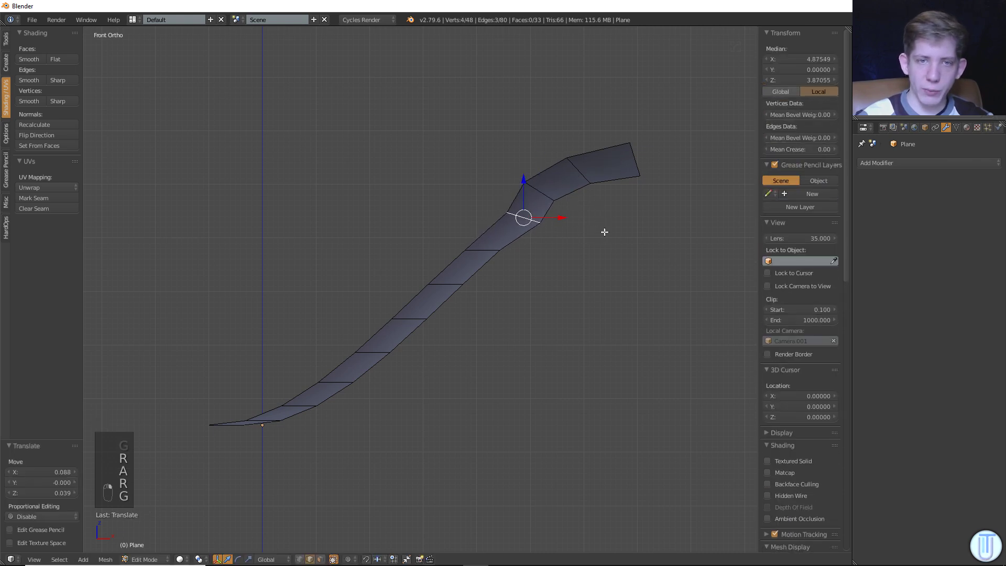
key("a")
key("c")
left_click(304, 557)
key("z")
key("c")
key("g")
key("z")
key("Tab")
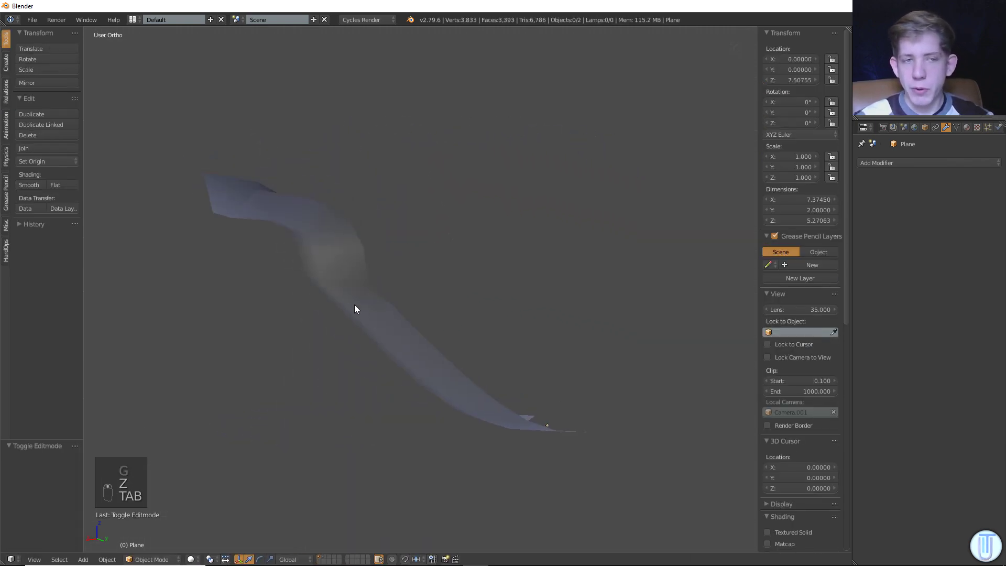
Add an Edge Split modifier to the strip and raise its Split Angle from 30° to 49°.
middle_click(931, 174)
left_click(793, 248)
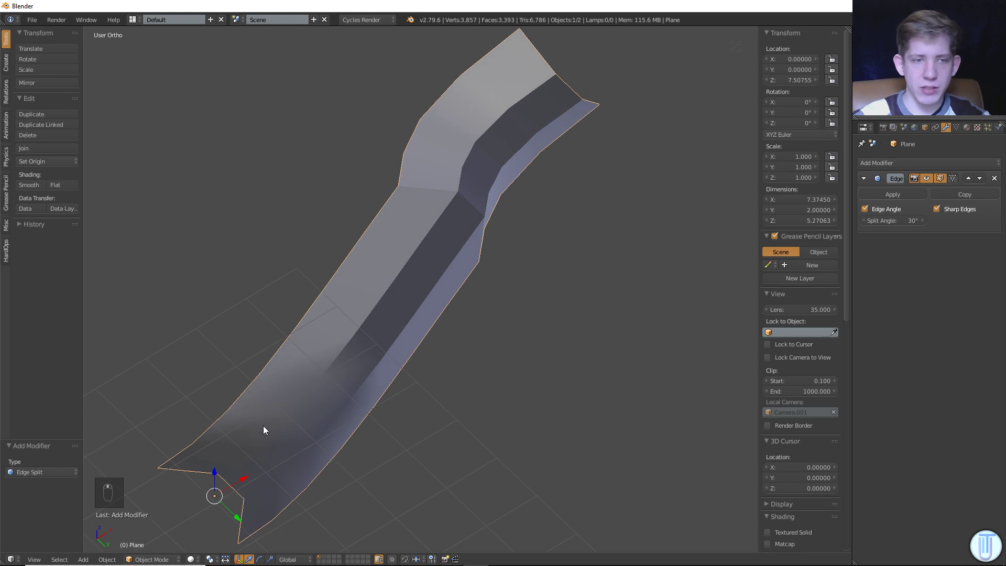
left_click_drag(211, 485, 353, 363)
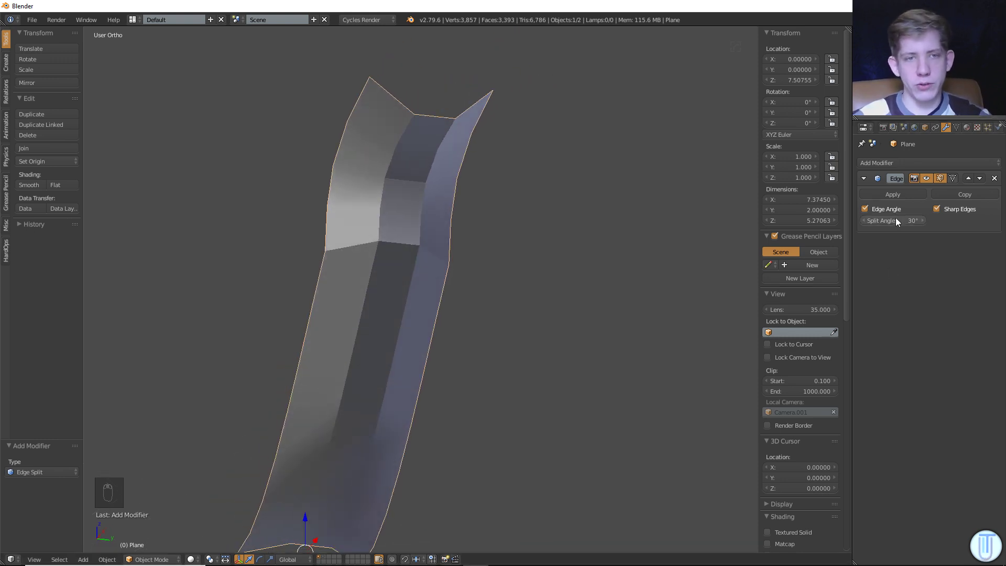
left_click_drag(899, 220, 409, 264)
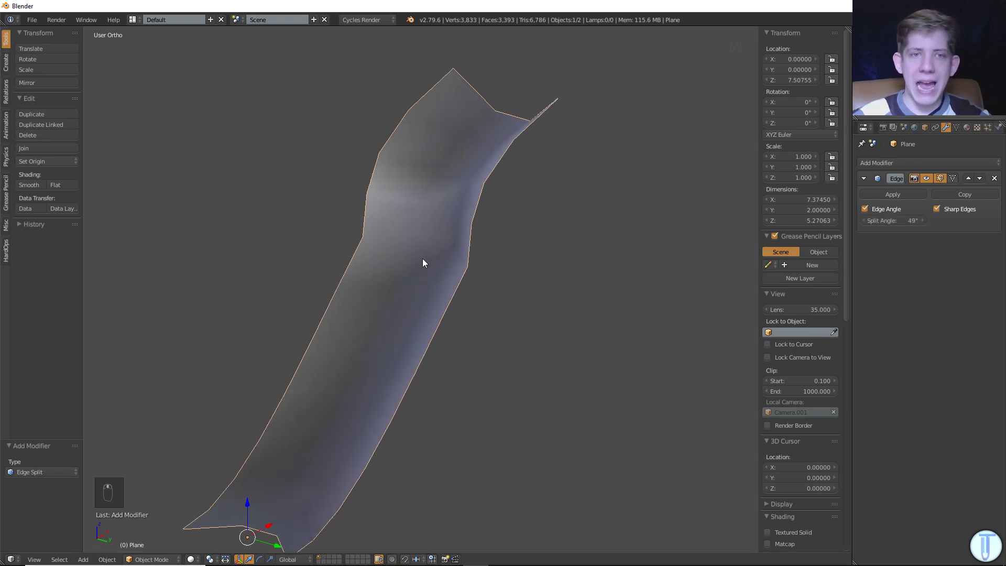
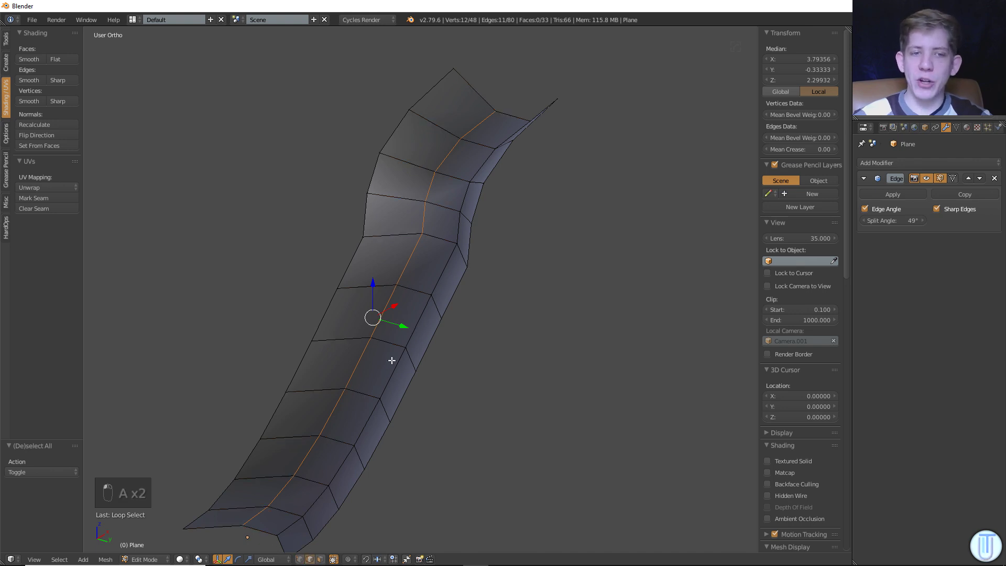
Mark the strip's fold edge loops as sharp via the Ctrl+E edge menu and zoom out to see strip and column.
key("ctrl+e")
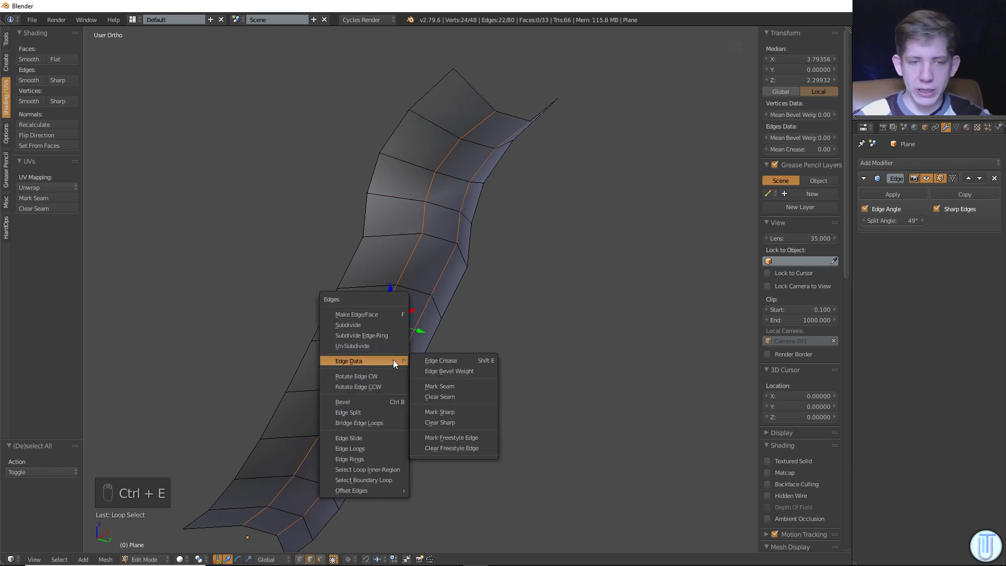
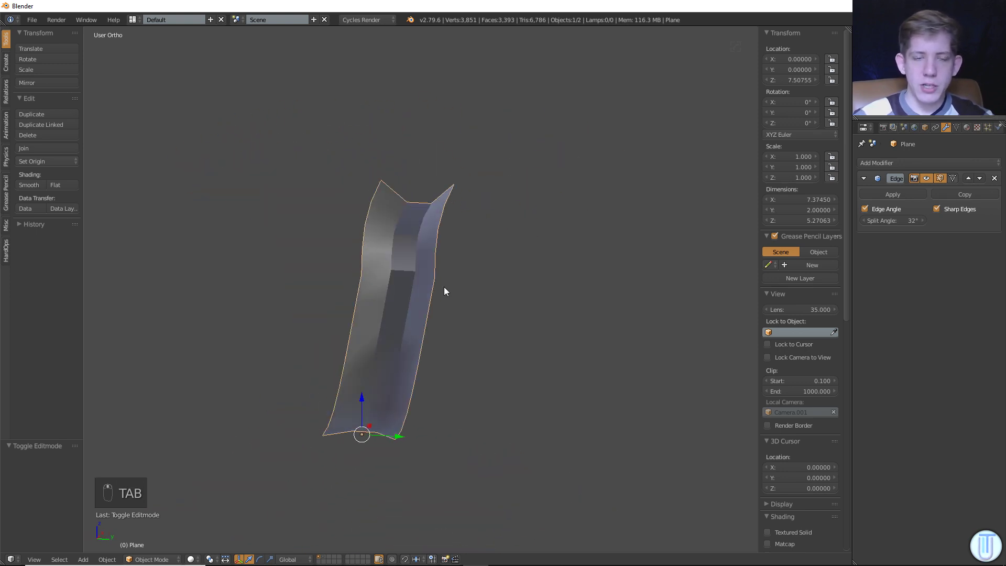
left_click_drag(485, 347, 487, 346)
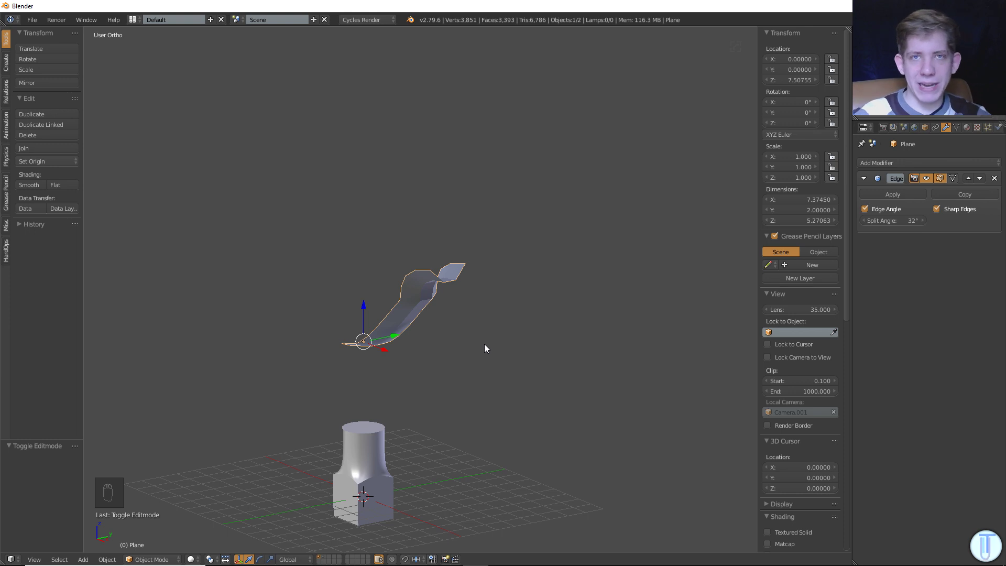
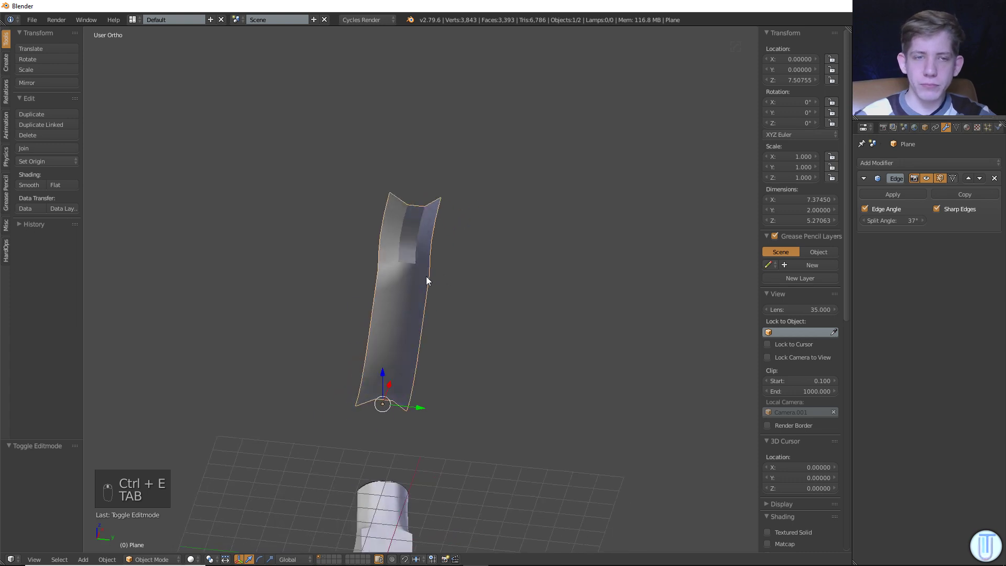
Drag in the modifier panel, then select all strip edges in Edit Mode and mark them via the Ctrl+E edge menu.
left_click_drag(936, 167, 803, 337)
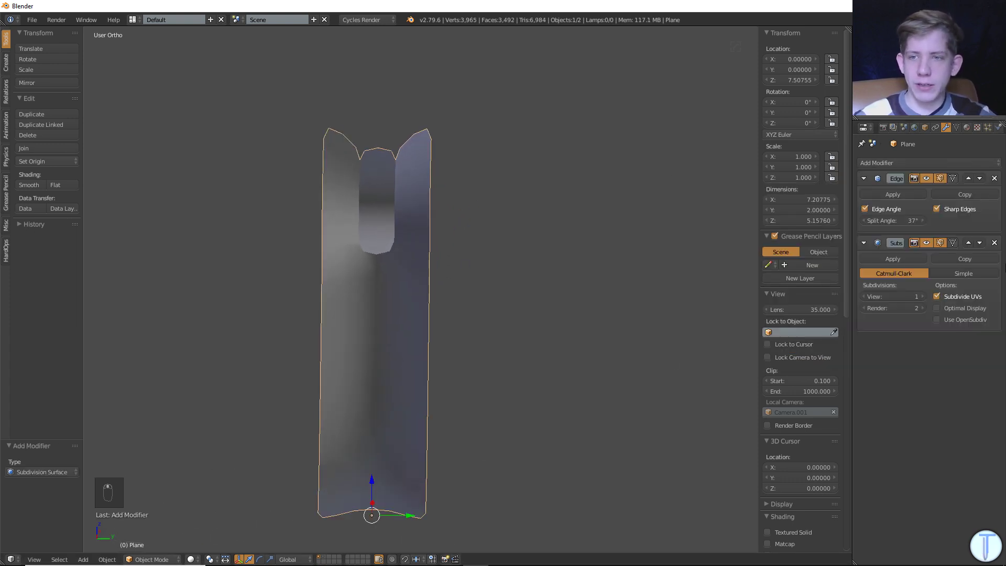
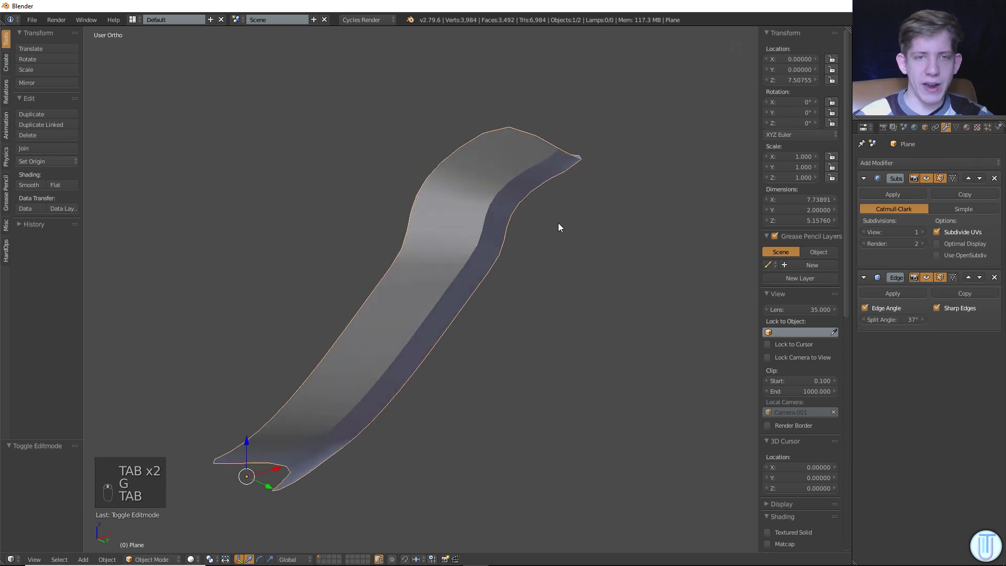
key("Tab")
key("a")
key("ctrl+e")
key("Tab")
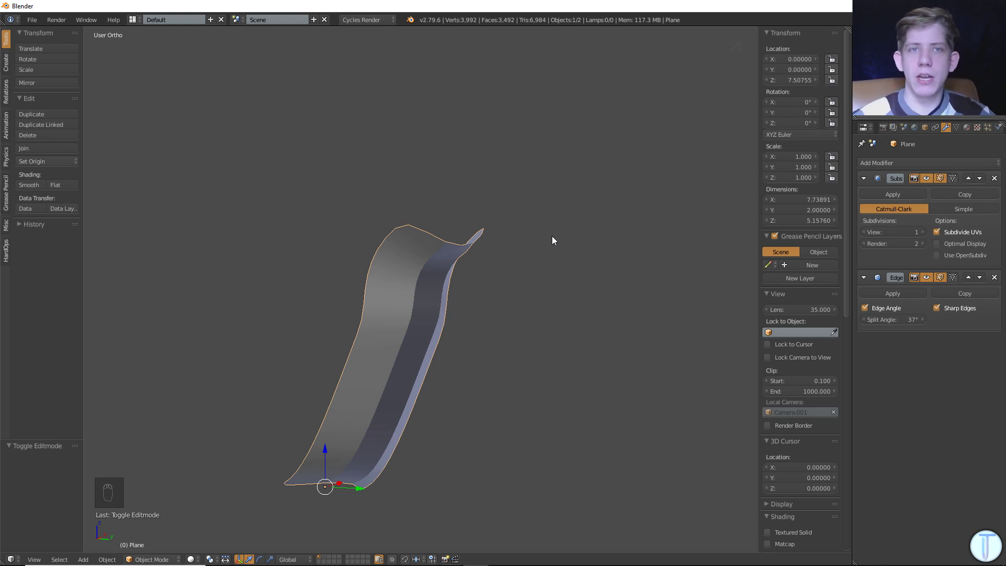
In Edit Mode, select all and try adding and sliding loop cuts along the strip twice.
key("Tab")
key("a")
key("ctrl+r")
key("g")
key("a")
key("ctrl+r")
key("g")
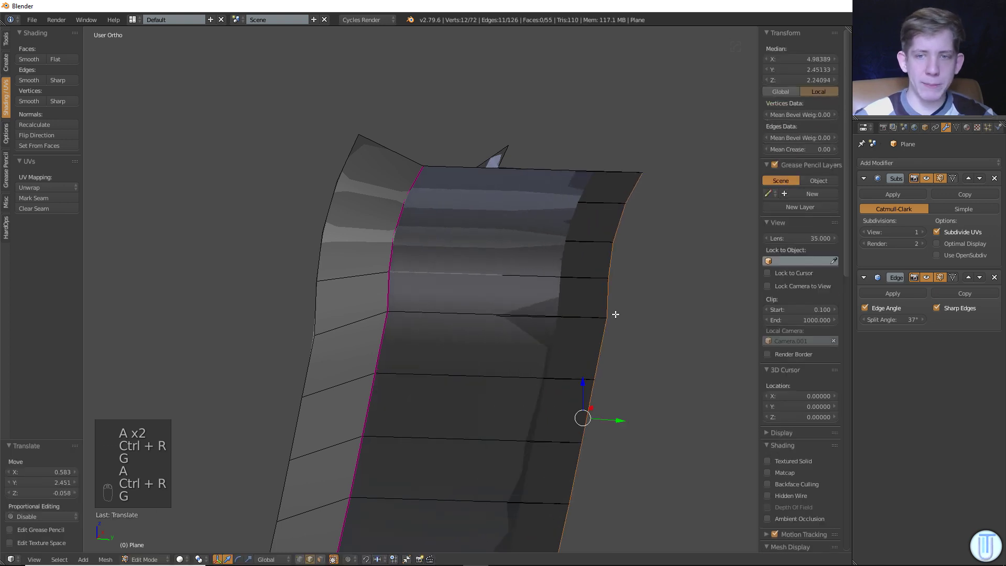
Undo both loop-cut attempts and nudge the selection with grab moves.
key("ctrl+z")
key("ctrl+z")
key("g")
key("g")
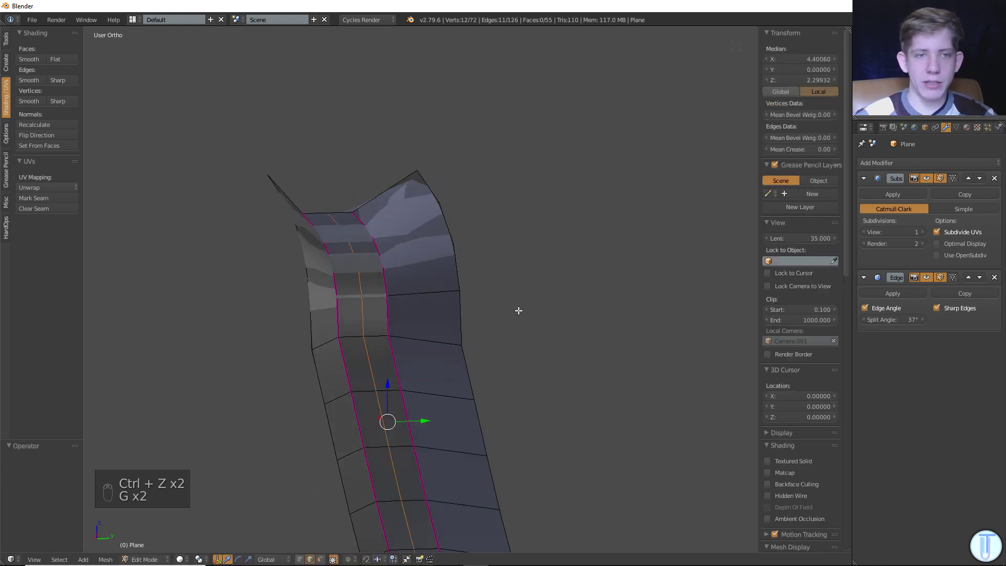